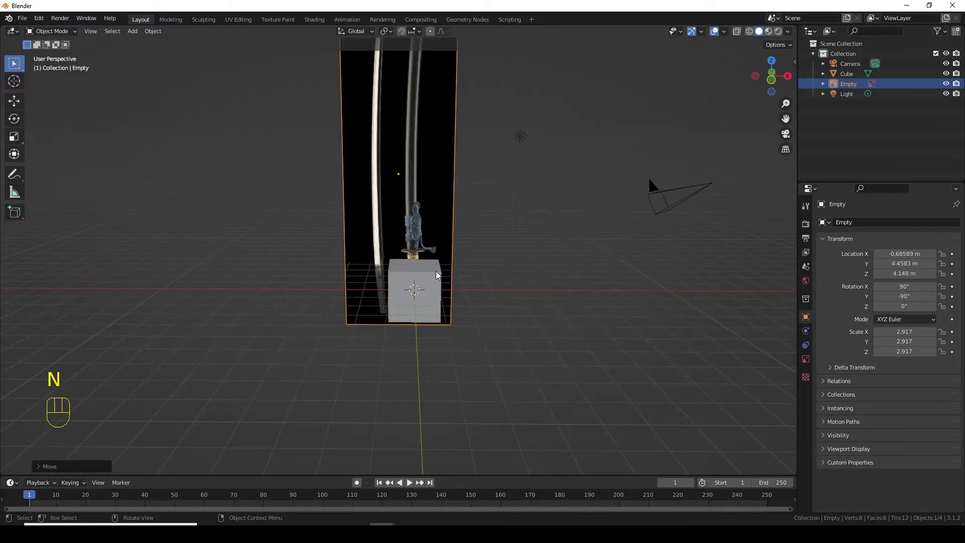
Delete the default cube from front orthographic view, keeping camera, light and katana reference
key("KP_1")
left_click_drag(460, 314, 476, 347)
left_click_drag(475, 348, 464, 264)
left_click(496, 295)
left_click_drag(578, 321, 536, 308)
key("KP_3")
key("KP_1")
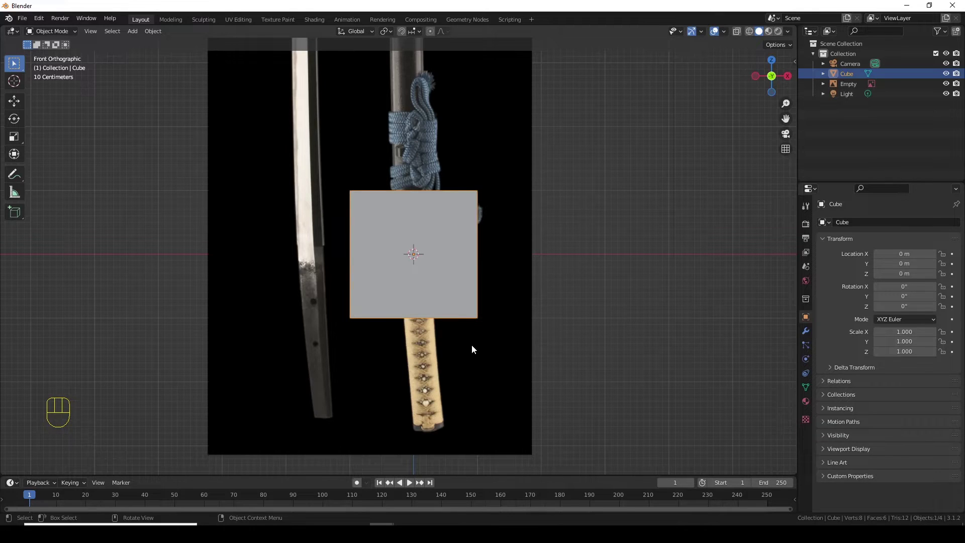
key("Delete")
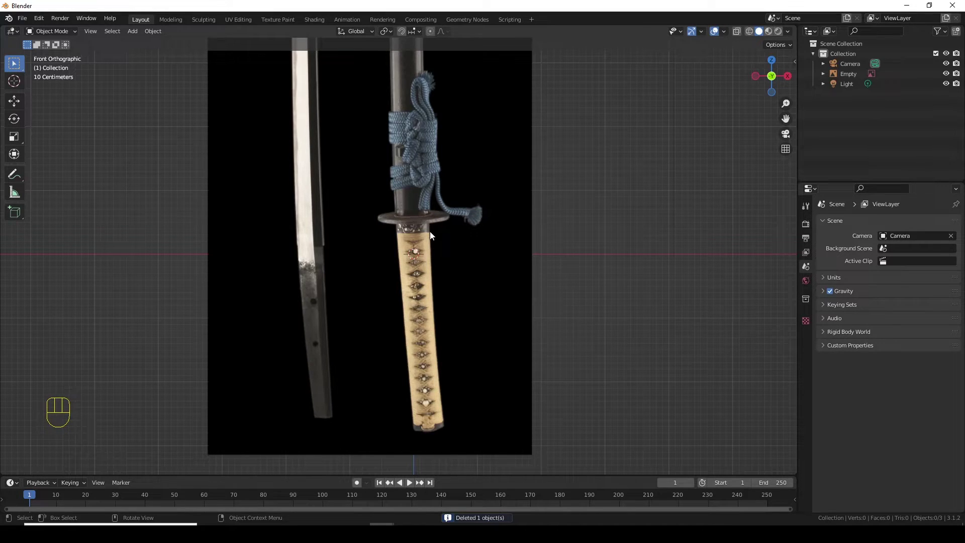
Add an eight-sided cylinder and scale it down to the handle's width below the guard
key("shift+a")
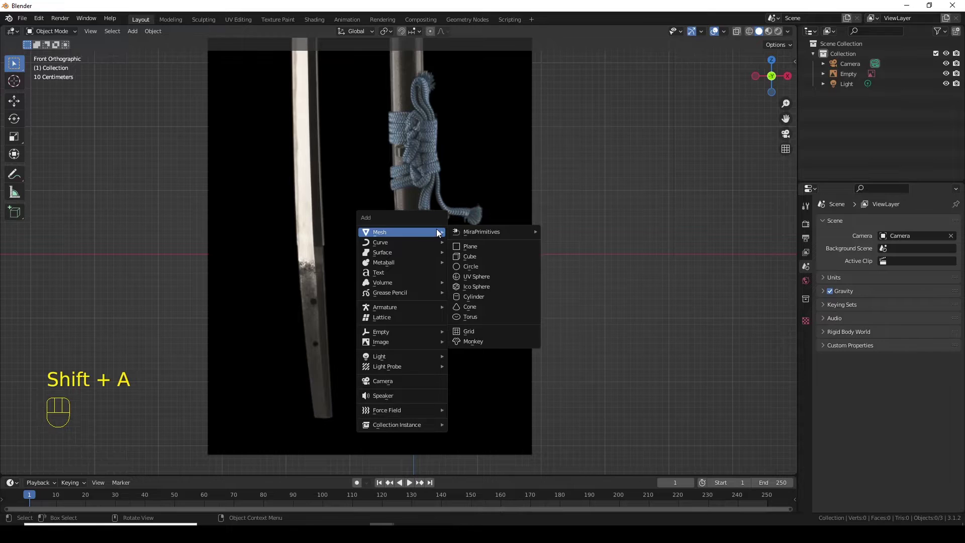
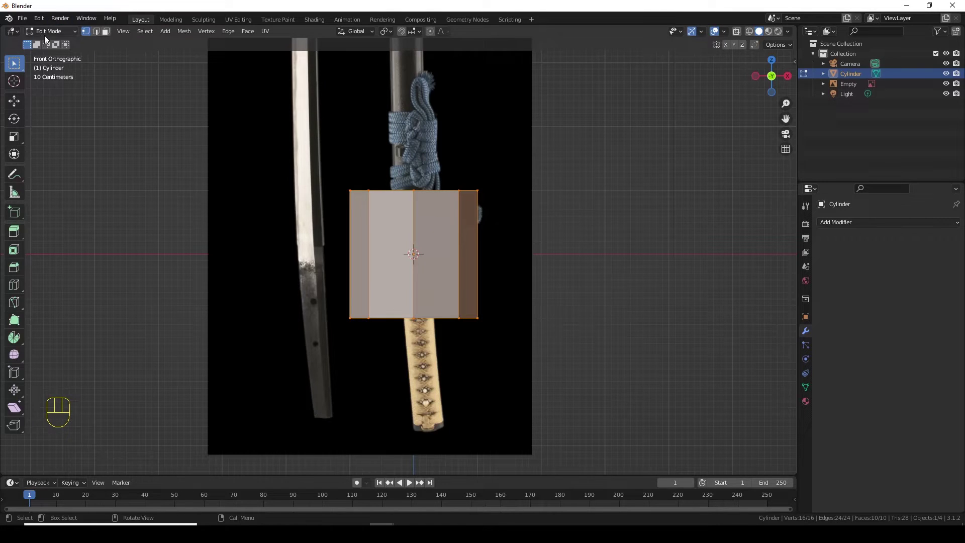
key("Tab")
key("Tab")
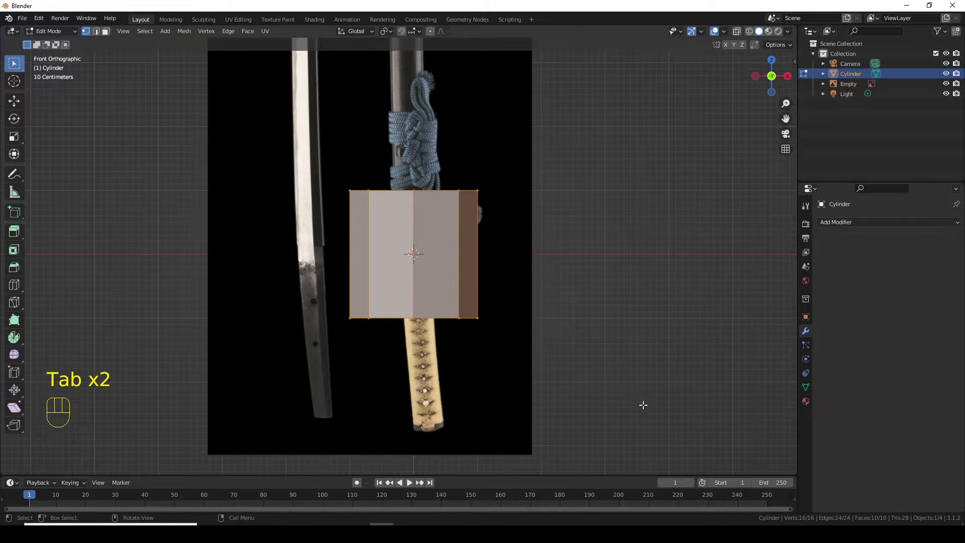
key("s")
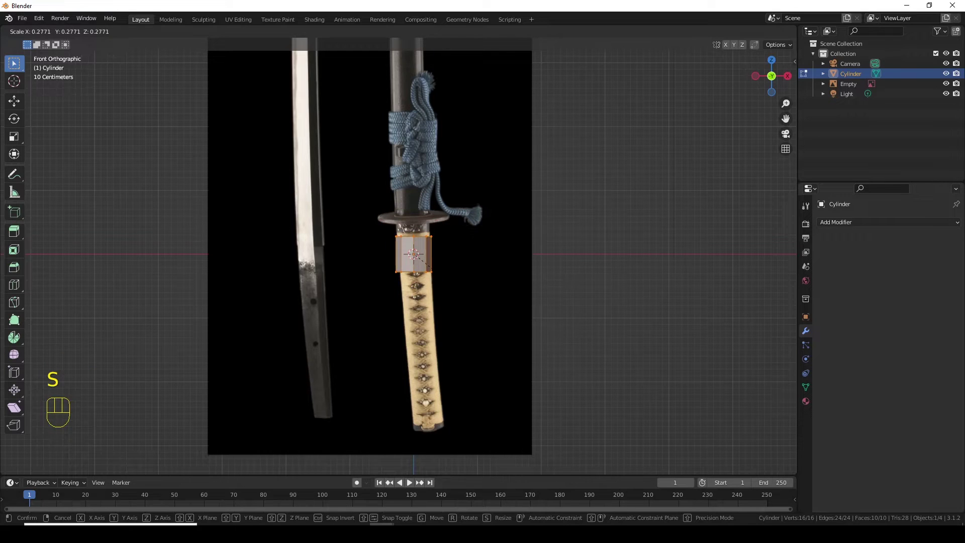
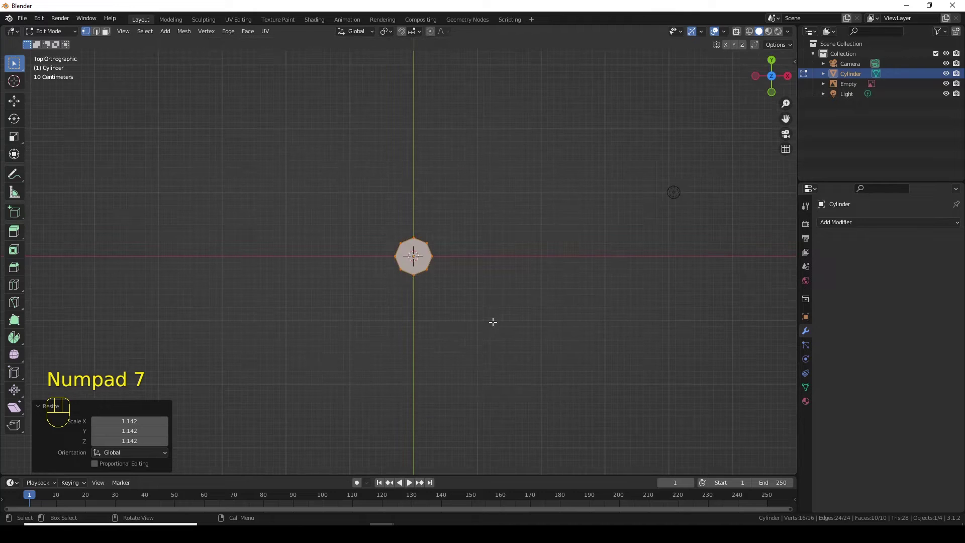
Flatten the cylinder front to back along Y, checked from side and top views
key("KP_3")
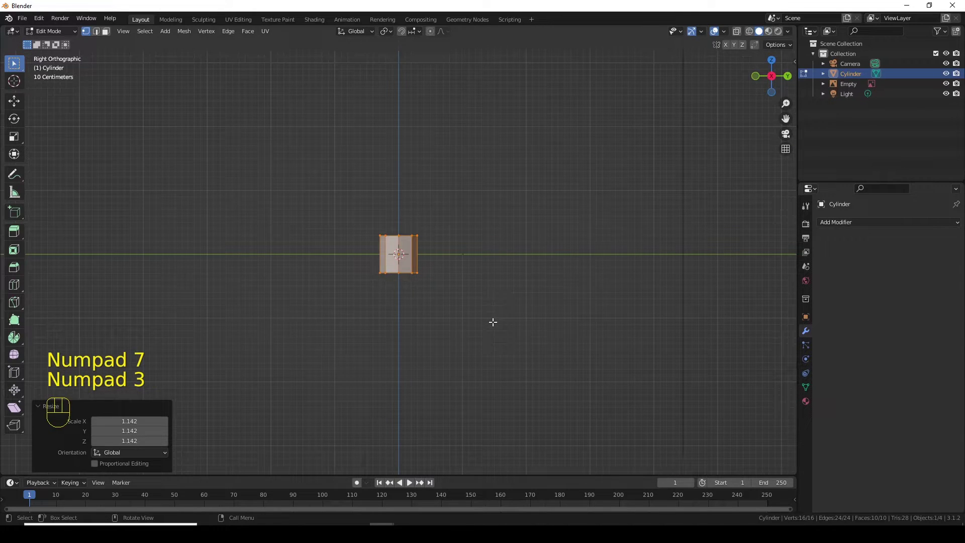
key("KP_7")
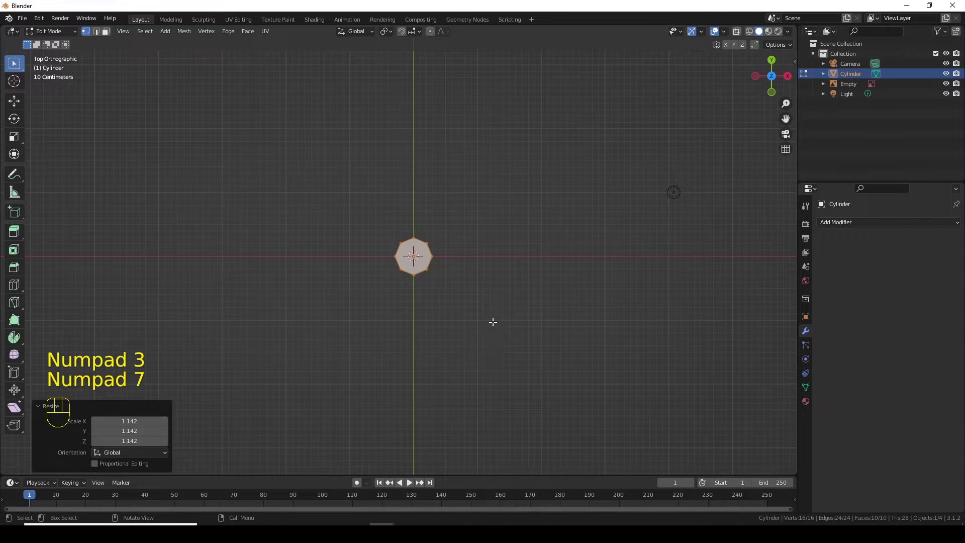
key("s")
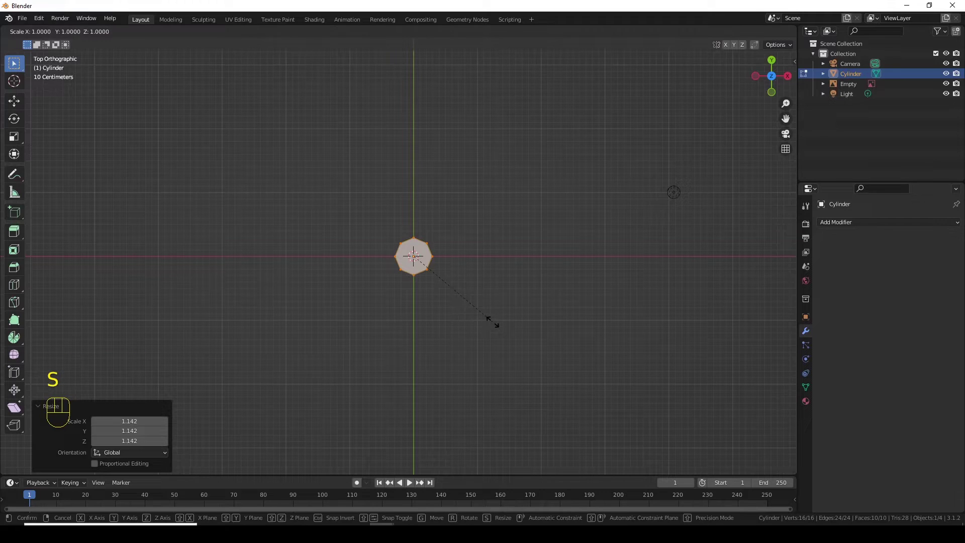
key("y")
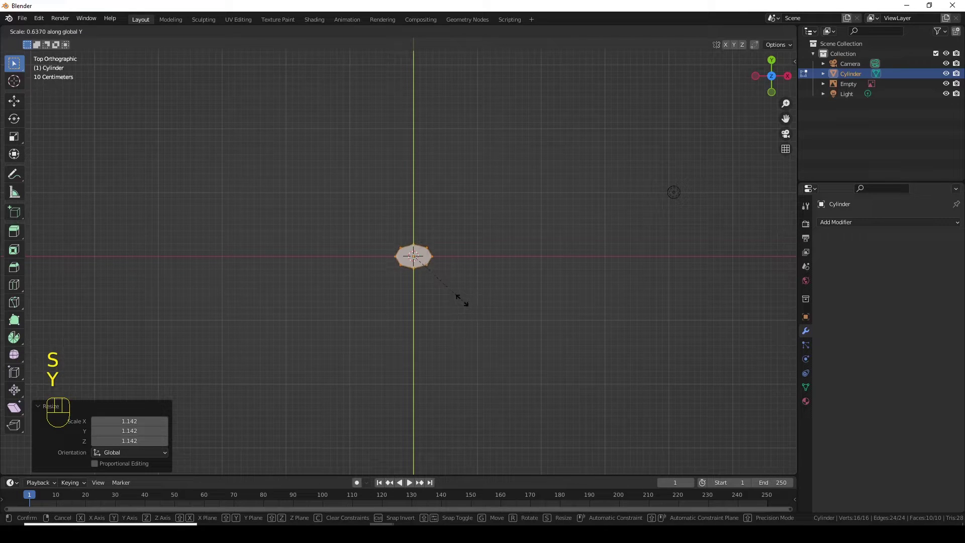
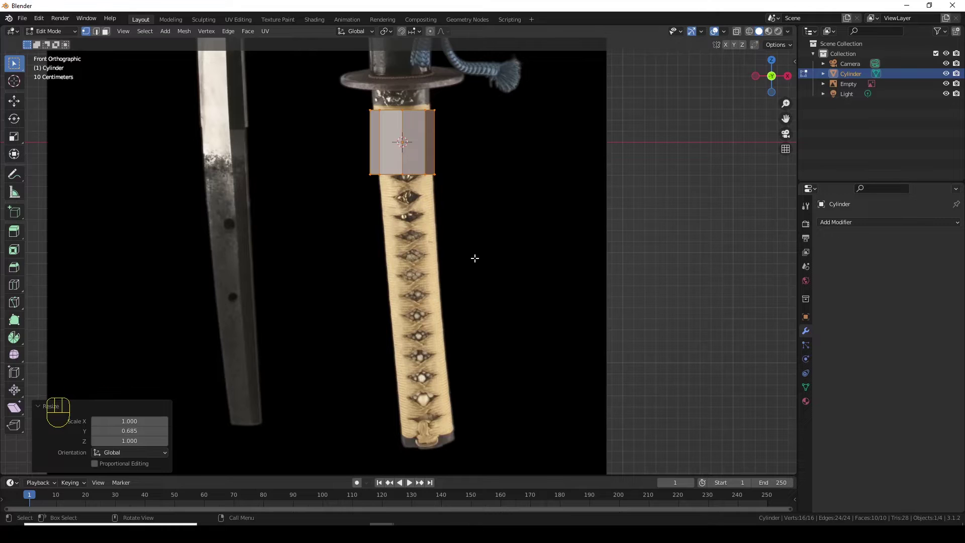
With X-ray on, extrude the bottom ring down the handle and add evenly spaced horizontal loop cuts
key("alt+z")
left_click(53, 68)
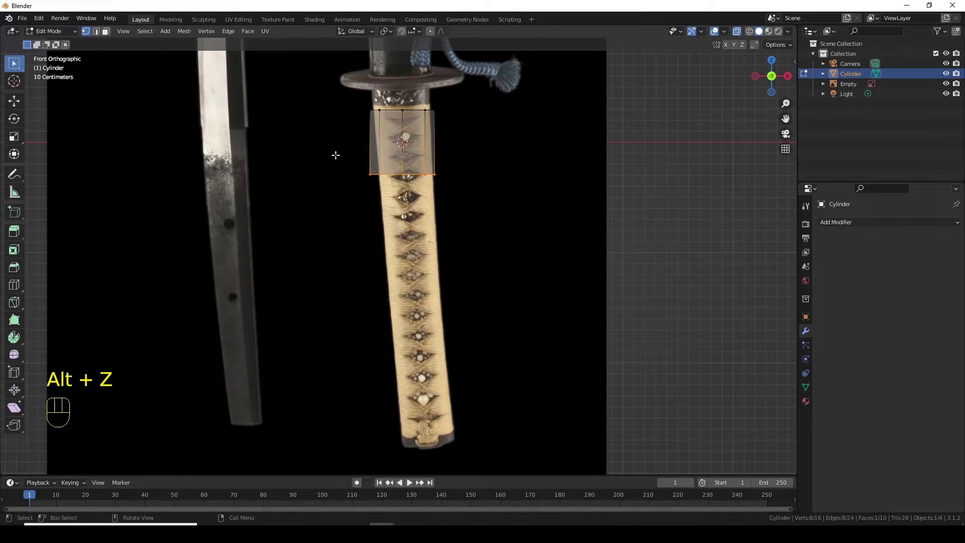
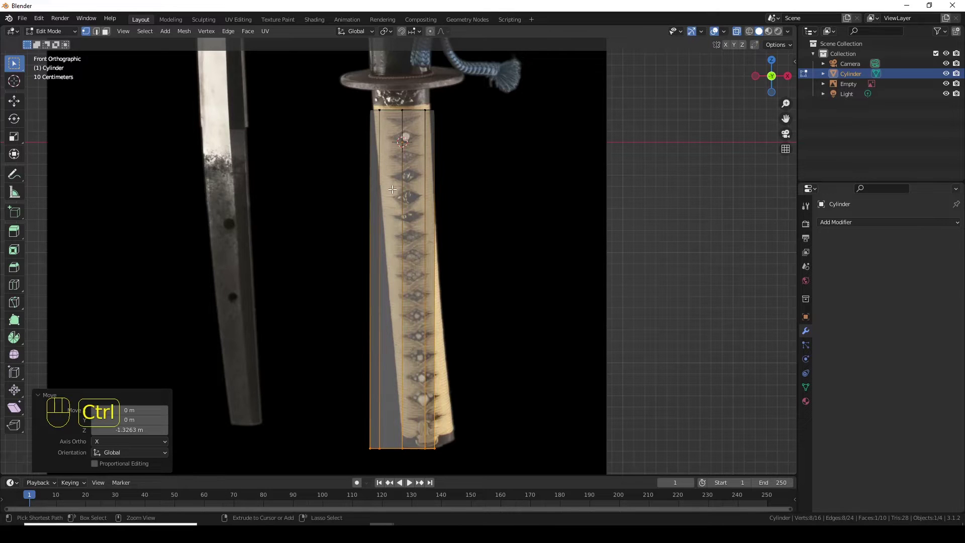
key("ctrl+r")
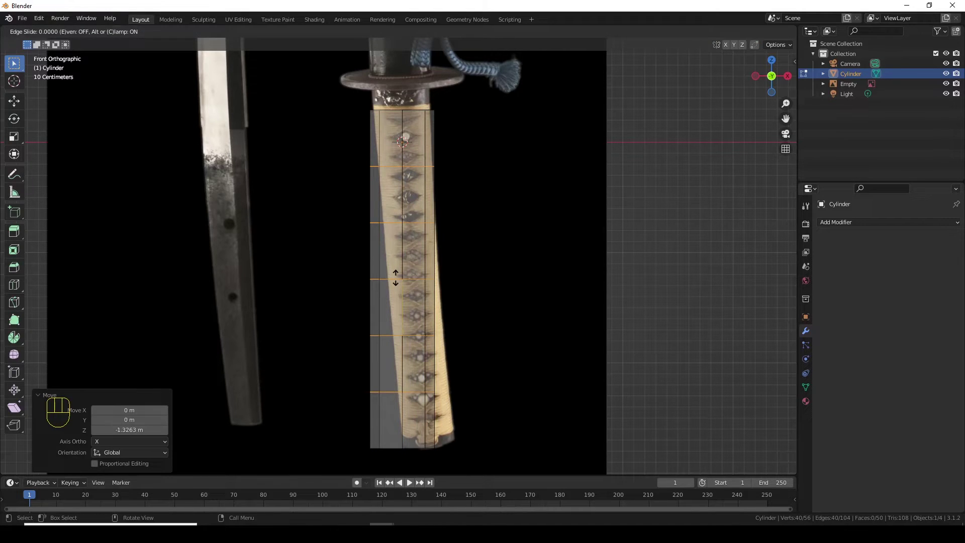
Confirm the evenly spaced loop cuts along the handle cylinder
key("KP_Enter")
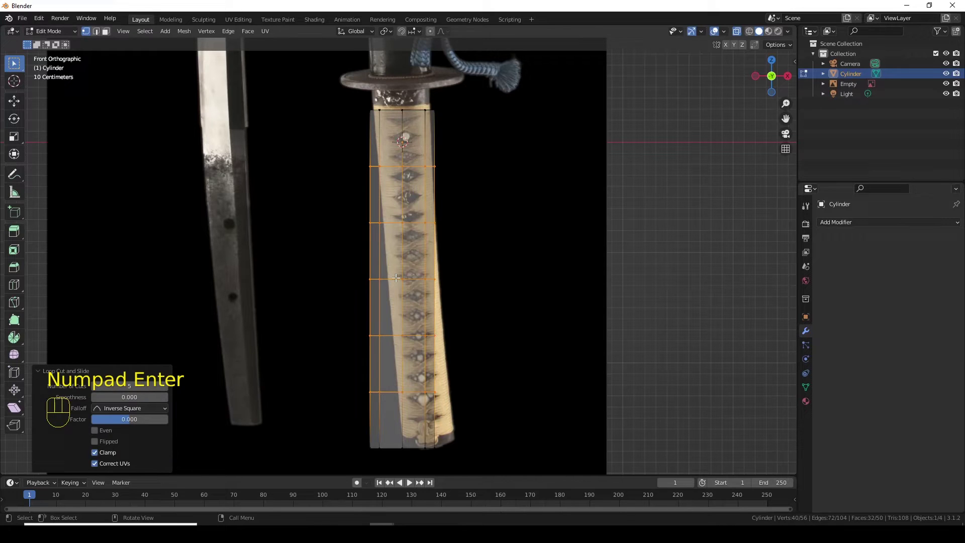
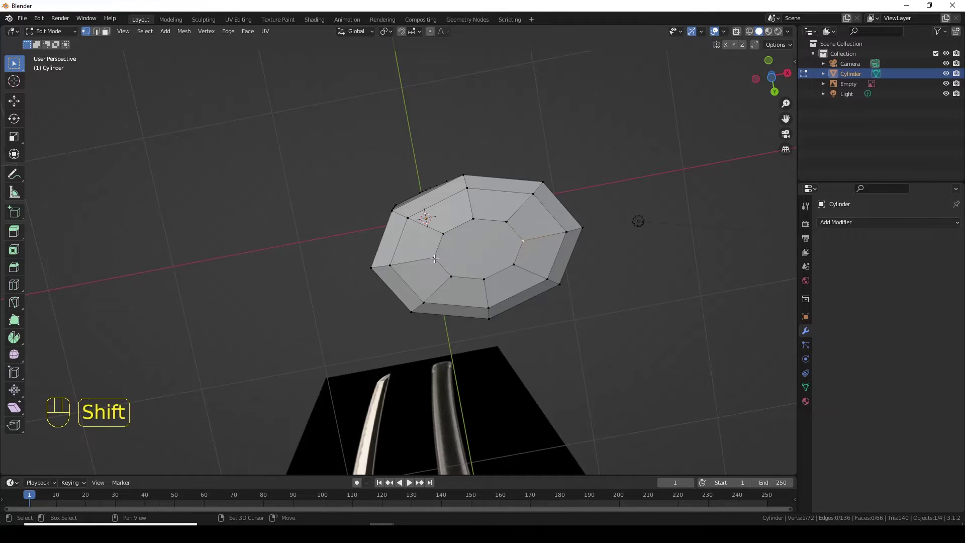
Join two bottom-cap vertices with an edge and add a loop just above the handle's bottom end
key("j")
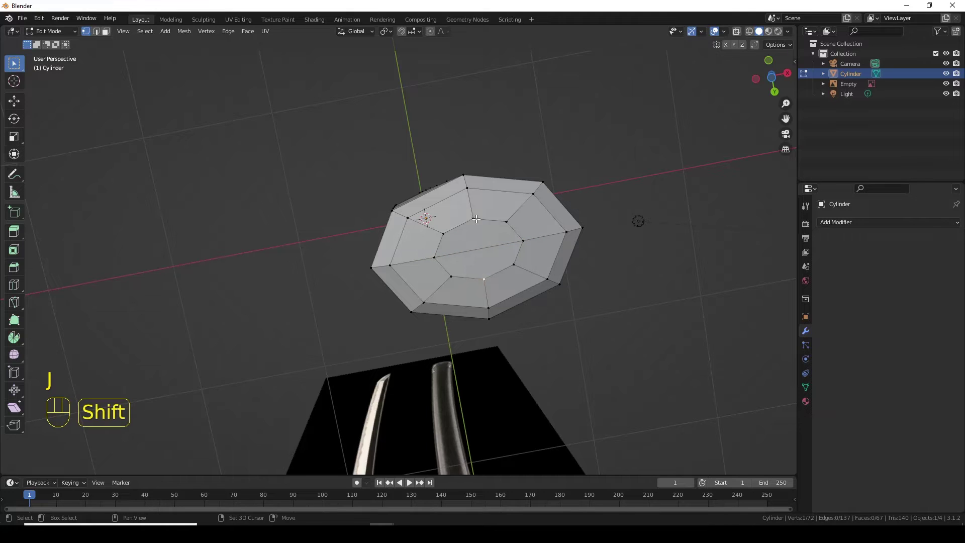
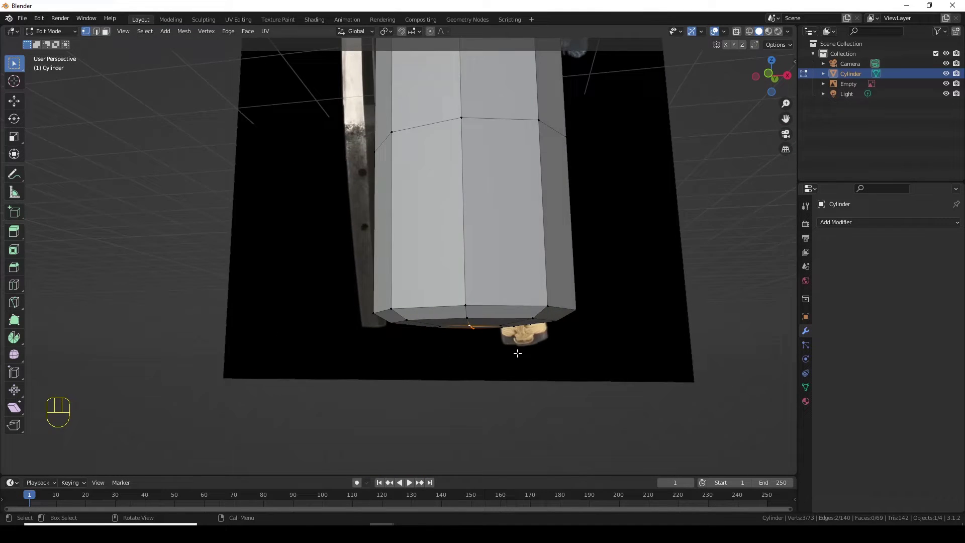
key("KP_1")
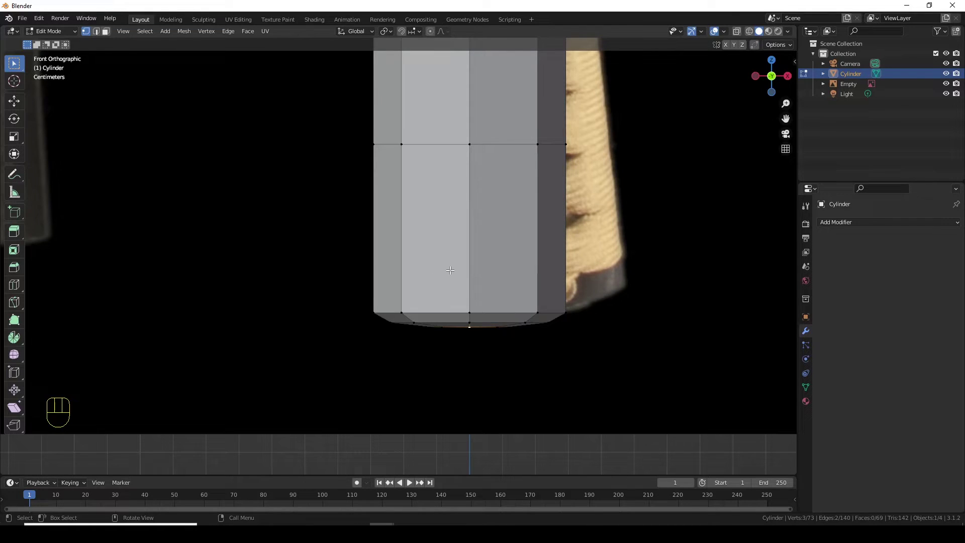
key("ctrl+r")
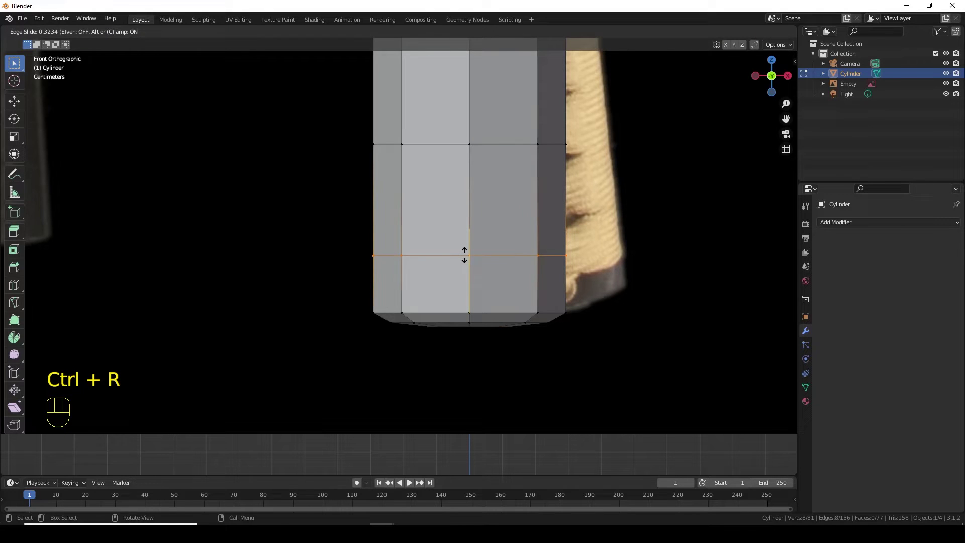
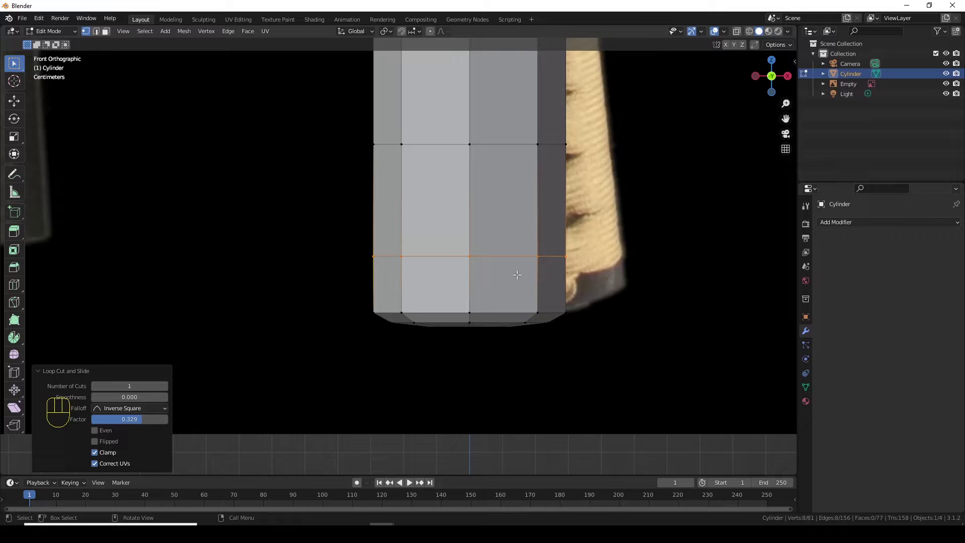
left_click_drag(542, 280, 515, 285)
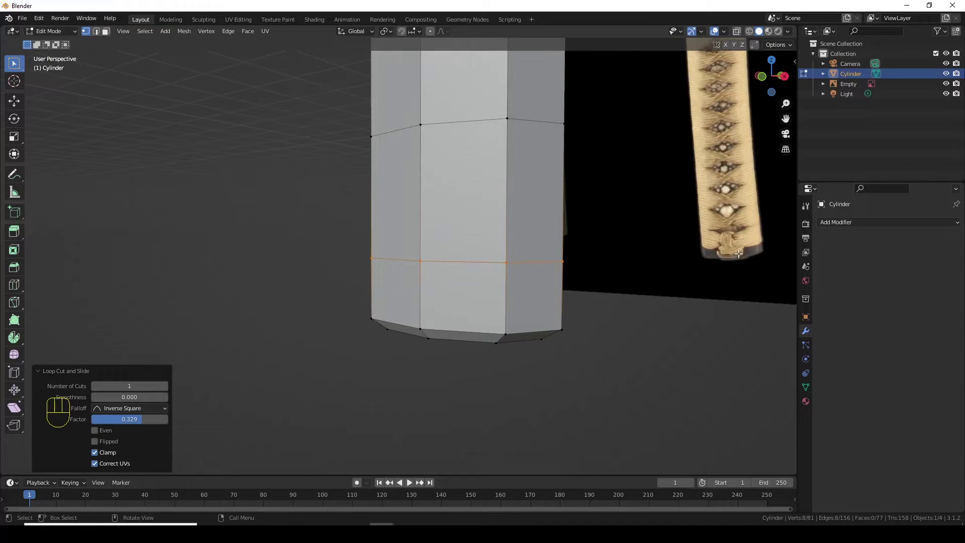
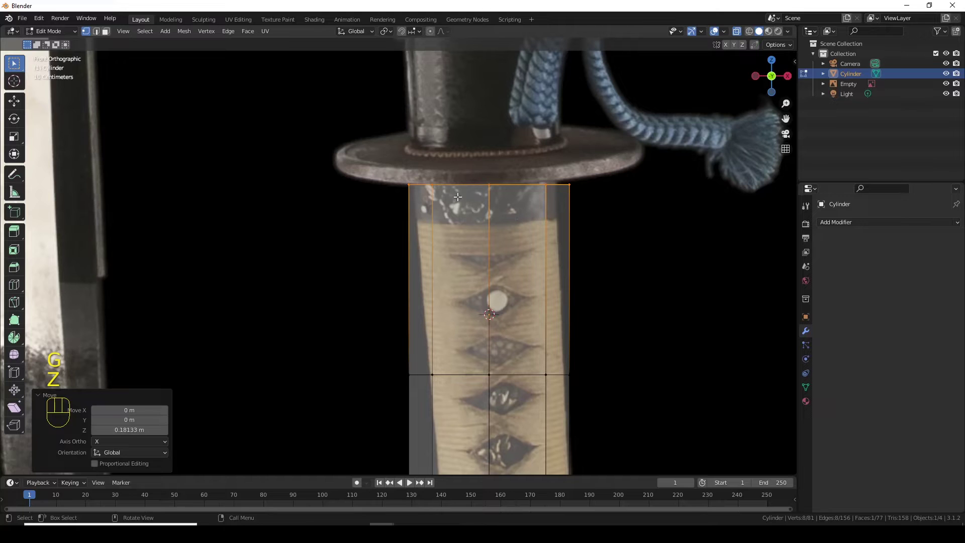
Add a loop just below the guard, slide it along Z, and select the handle's top ring
key("ctrl+r")
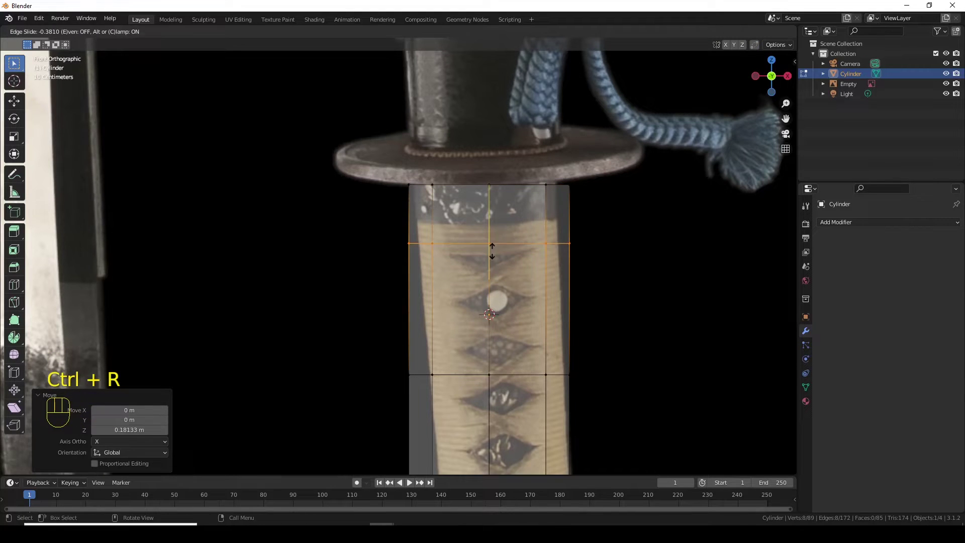
left_click(494, 240)
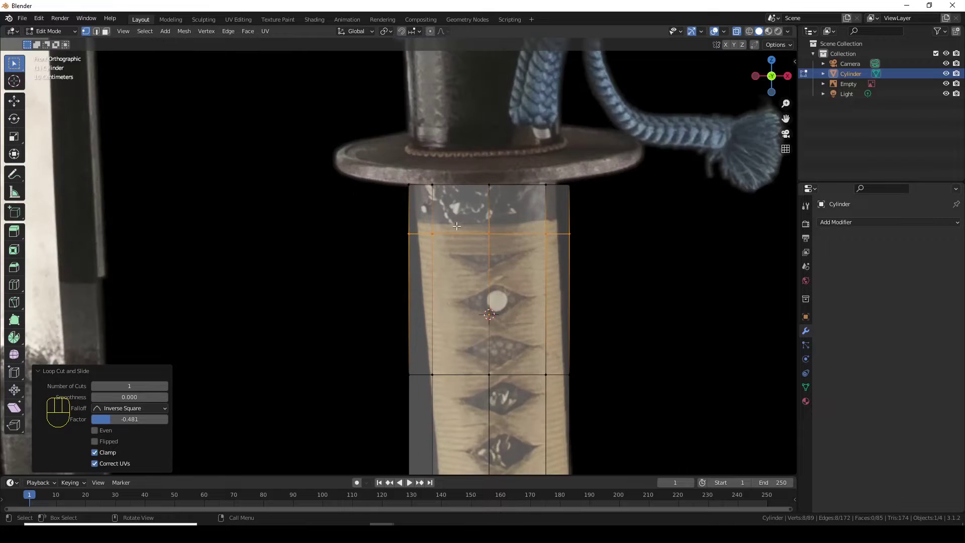
key("g")
key("z")
left_click(510, 237)
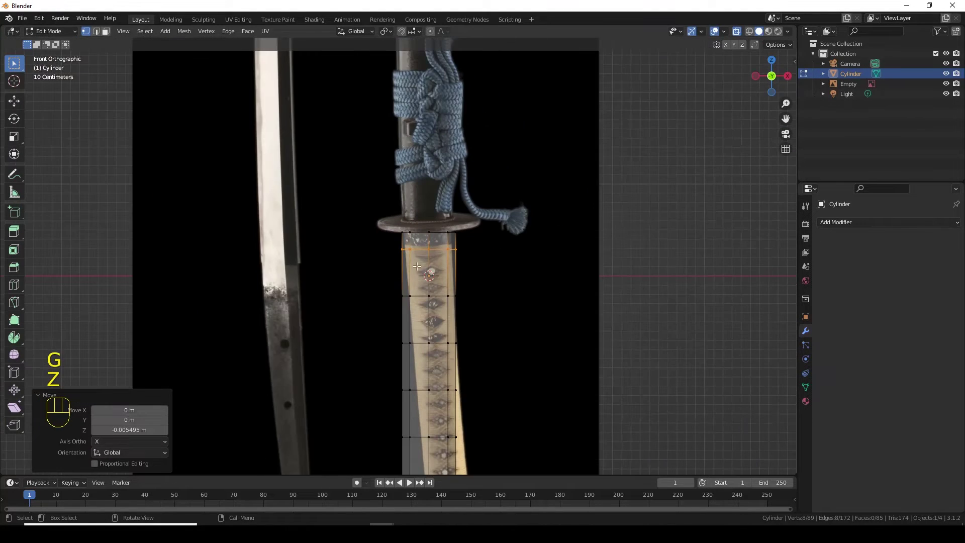
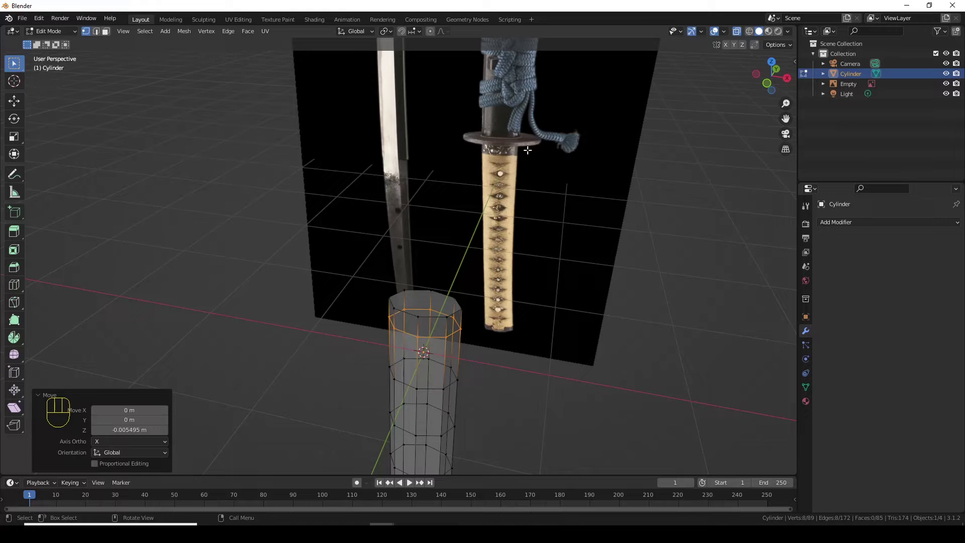
Delete the handle's top cap face, check it by orbiting, and return to Object Mode in front view
key("3")
key("alt+z")
key("Delete")
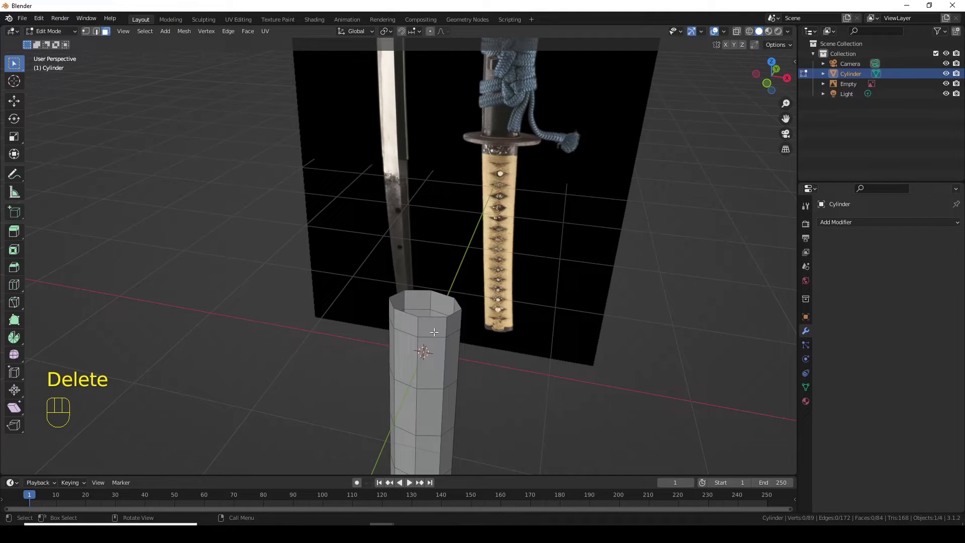
middle_click(438, 321)
middle_click(450, 317)
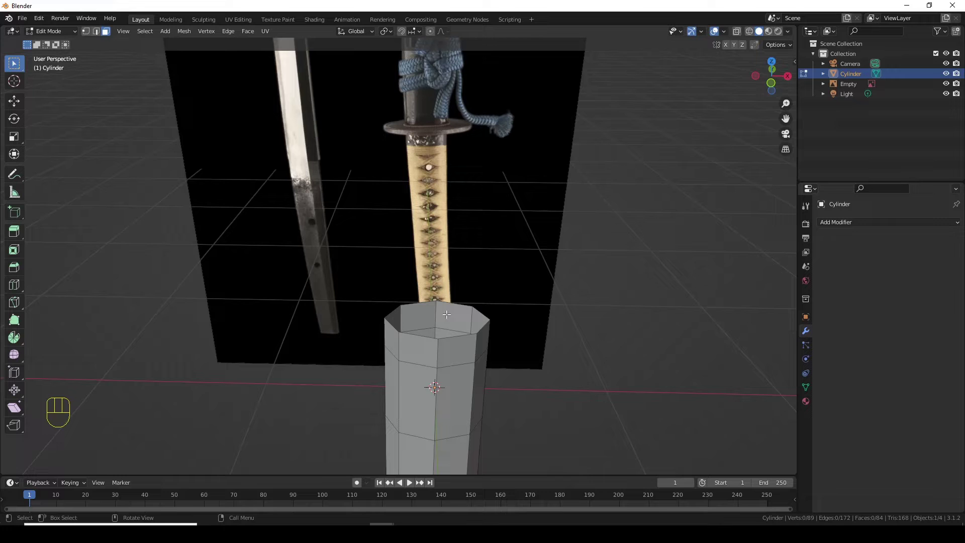
key("KP_1")
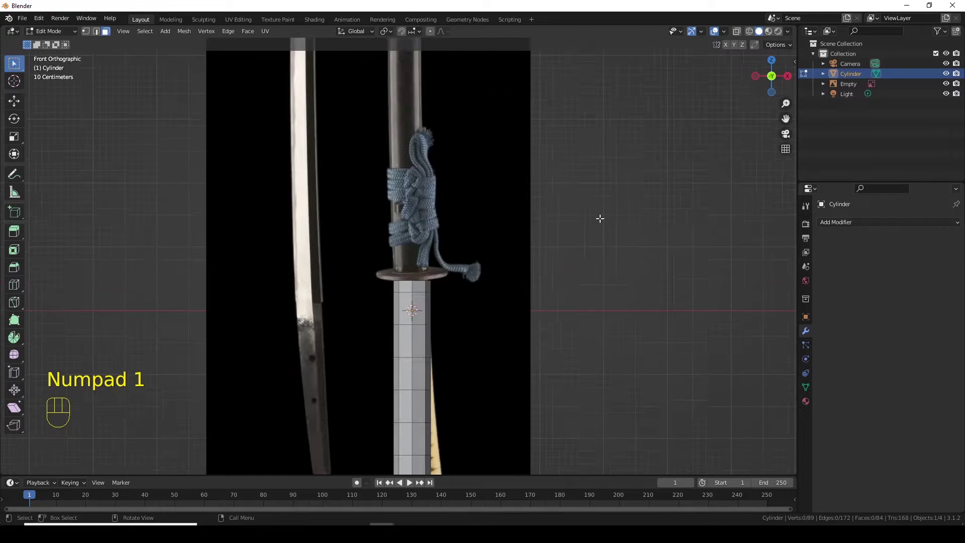
key("Tab")
Rotate the tsuba reference image flat and a quarter turn, then move it toward the origin
left_click_drag(635, 305, 617, 304)
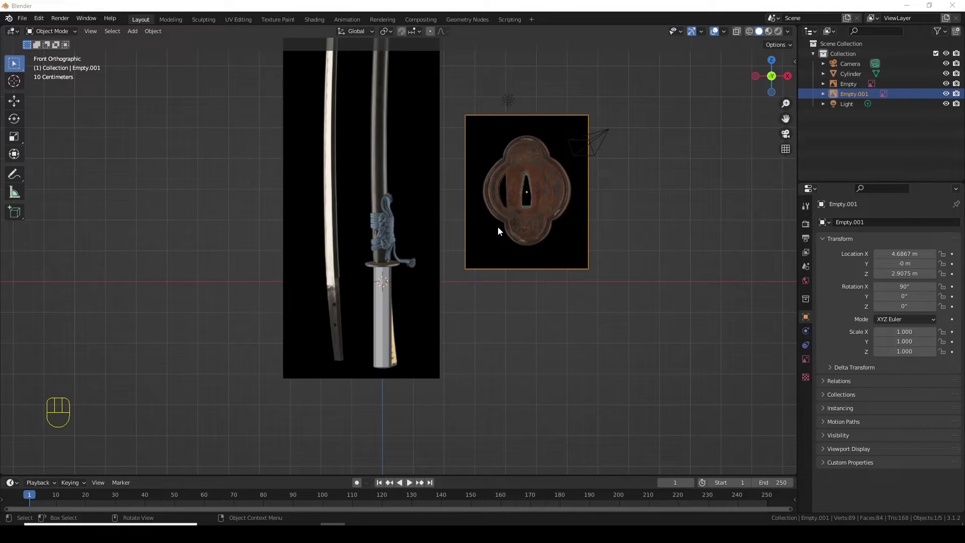
left_click_drag(386, 245, 384, 284)
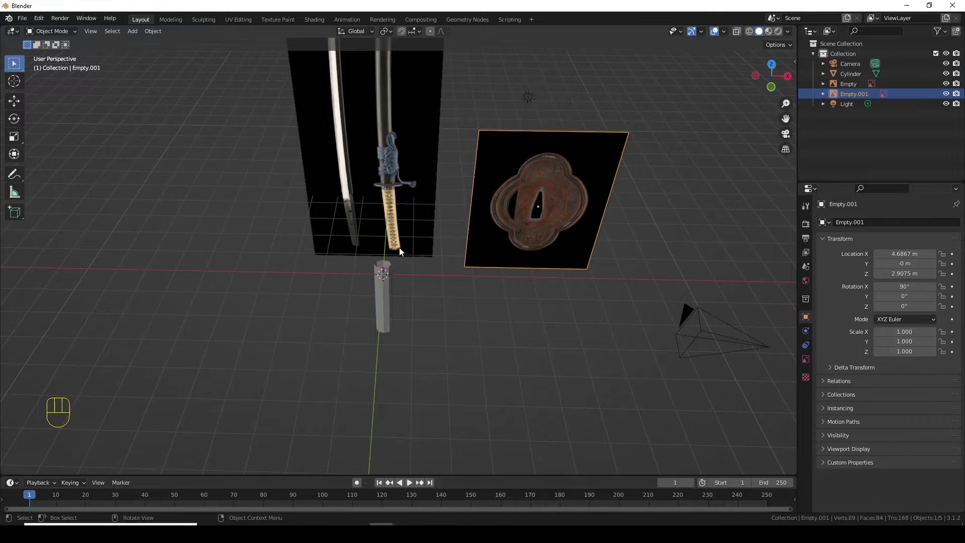
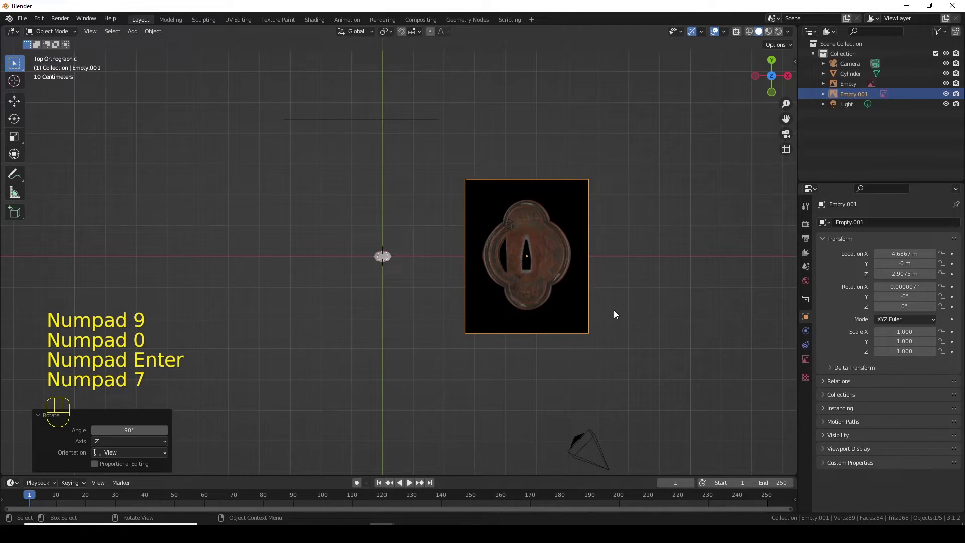
key("r")
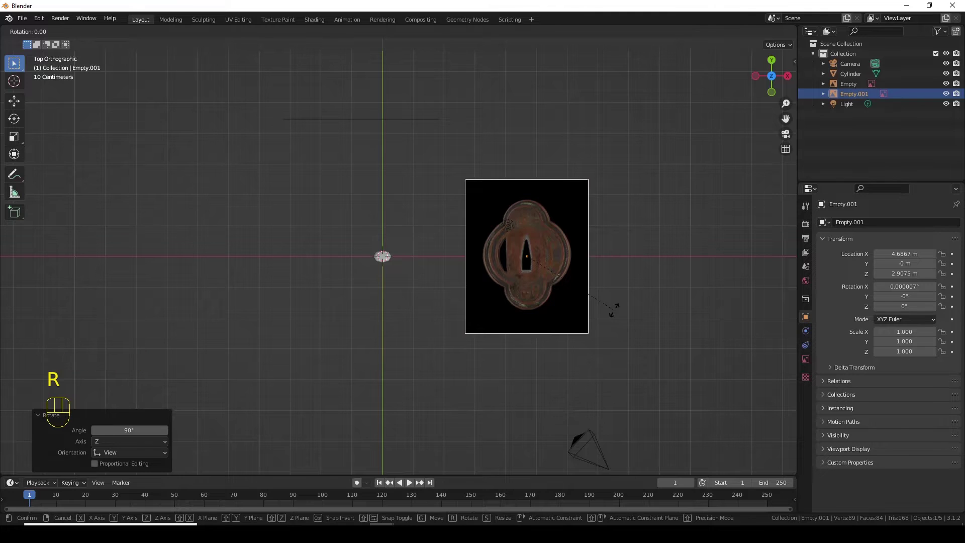
key("KP_1")
key("KP_8")
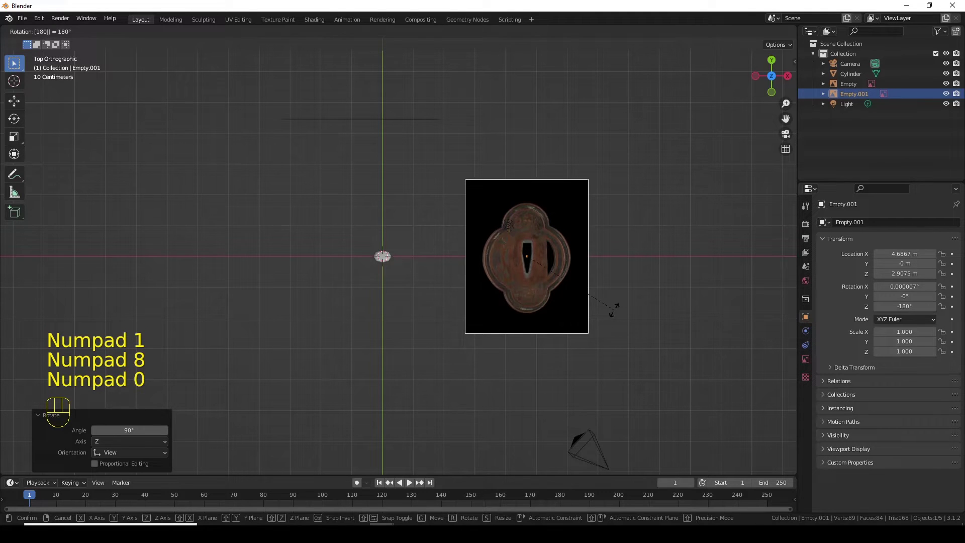
key("ctrl+z")
key("r")
key("KP_Subtract")
key("KP_9")
key("g")
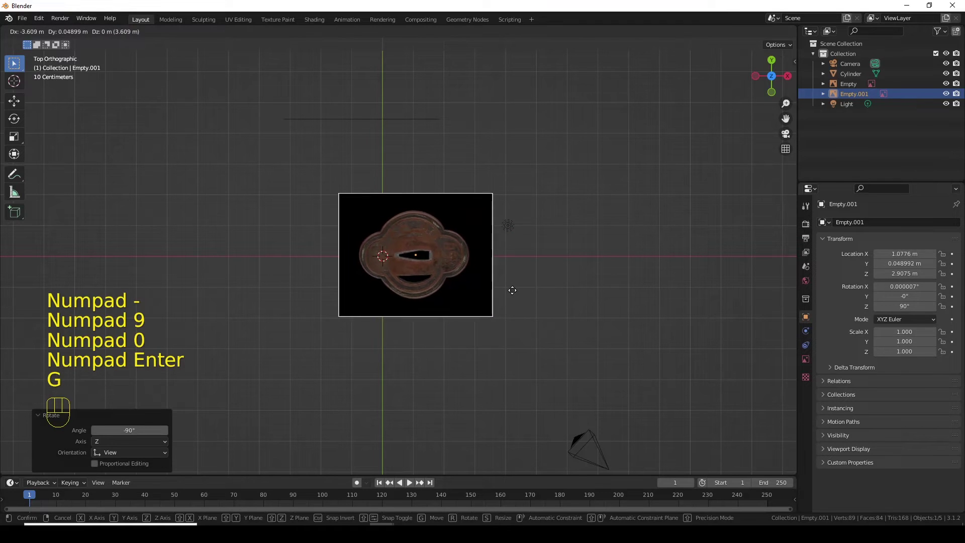
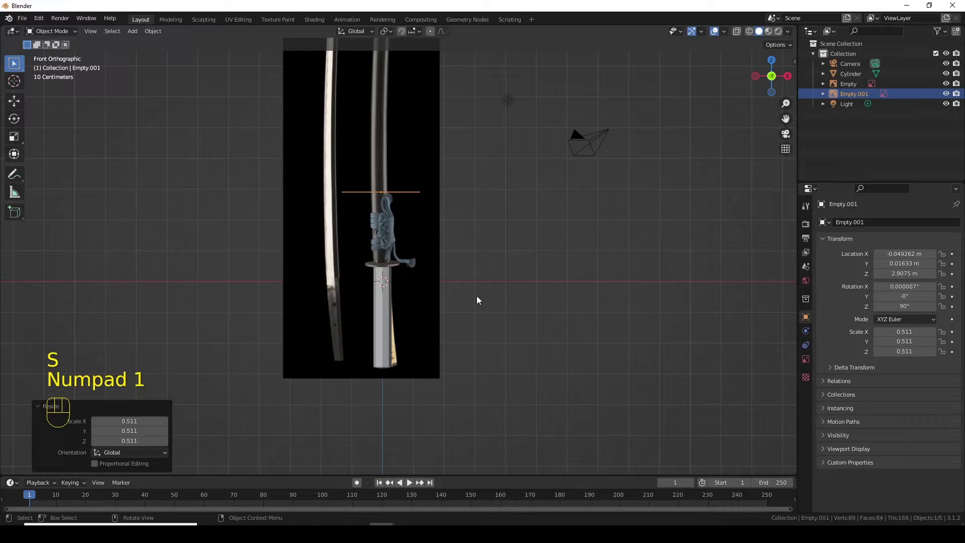
Scale the tsuba reference to 0.332 and centre its opening on the blade at guard height
key("g")
key("z")
left_click(486, 382)
key("KP_7")
key("s")
left_click(493, 383)
left_click_drag(384, 341, 455, 330)
key("g")
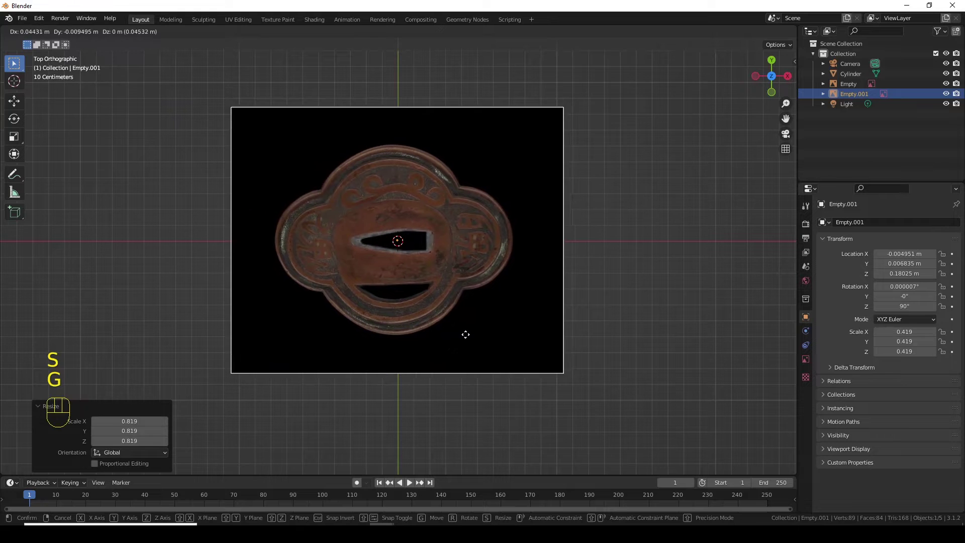
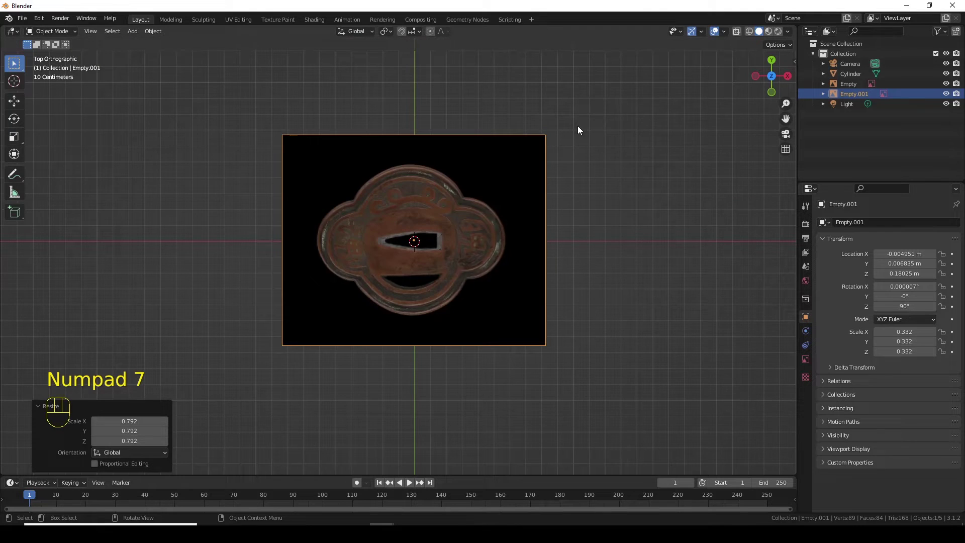
key("KP_1")
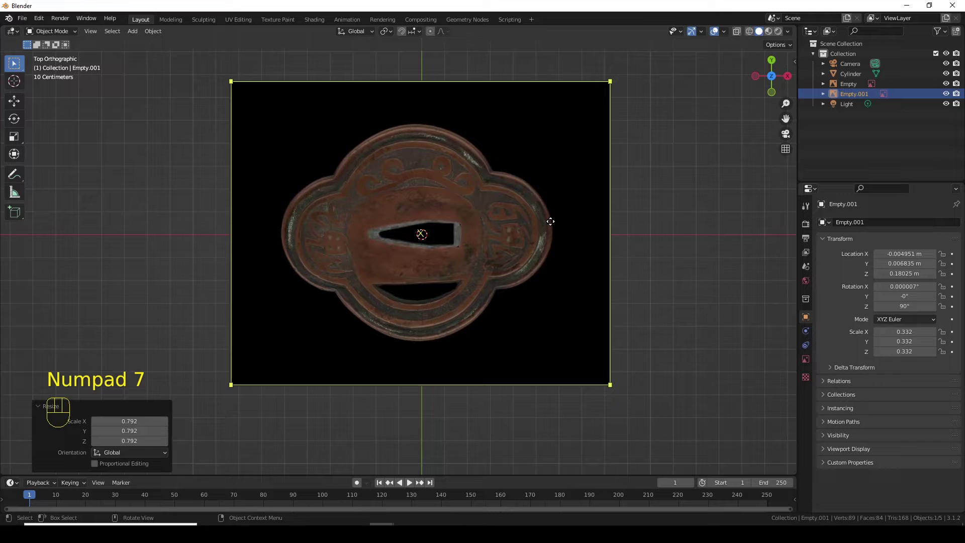
key("KP_1")
middle_click(528, 306)
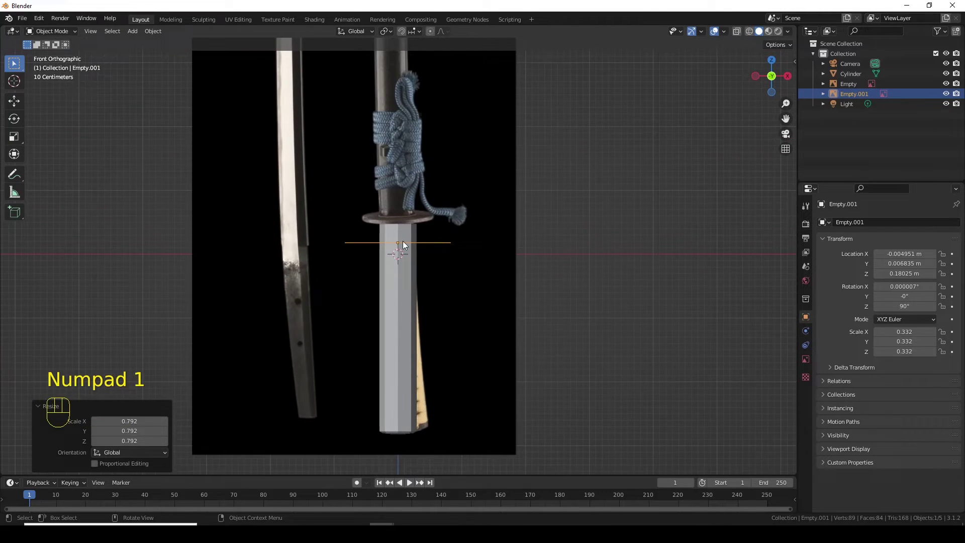
Add a cube over the tsuba reference and give it a Mirror modifier
key("shift+a")
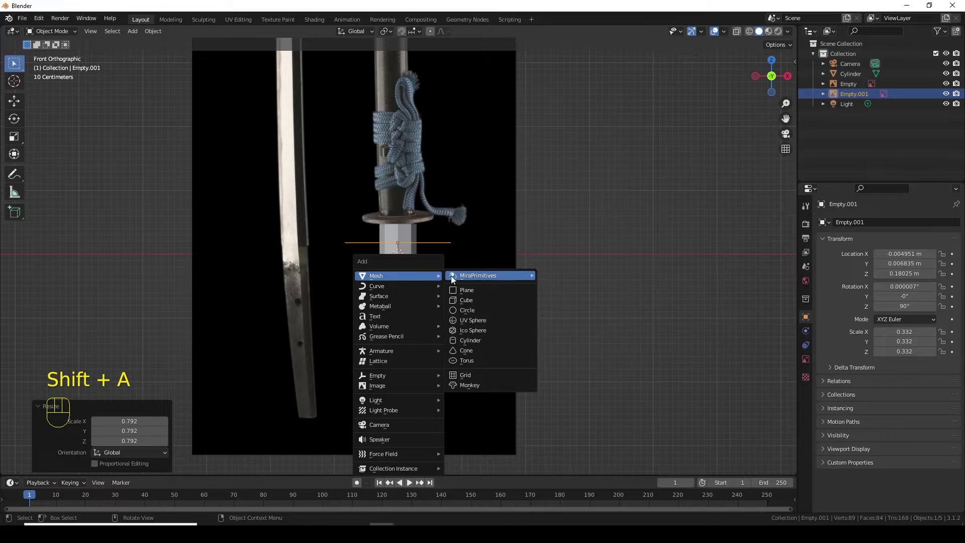
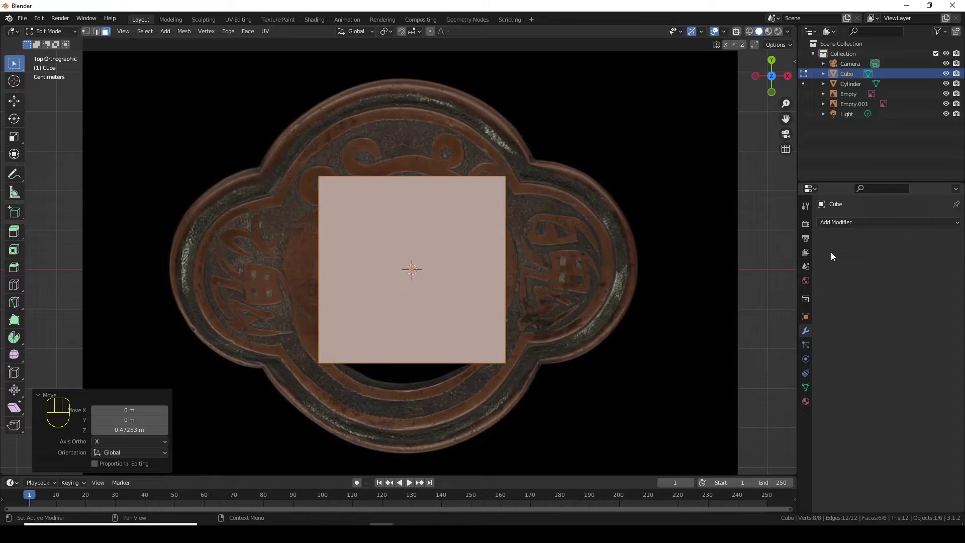
left_click_drag(872, 225, 764, 340)
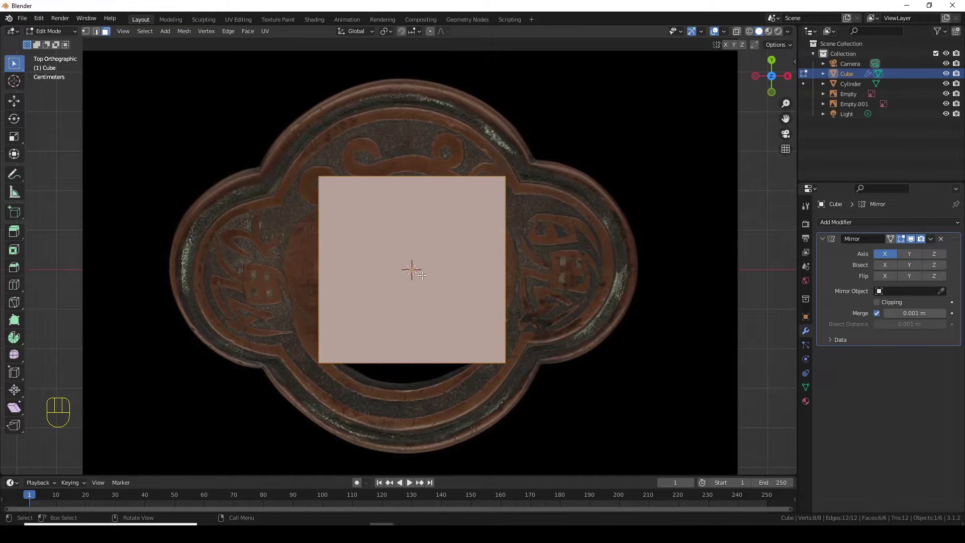
Move the cube off-centre, mirror it along X and Y, and enable clipping
key("g")
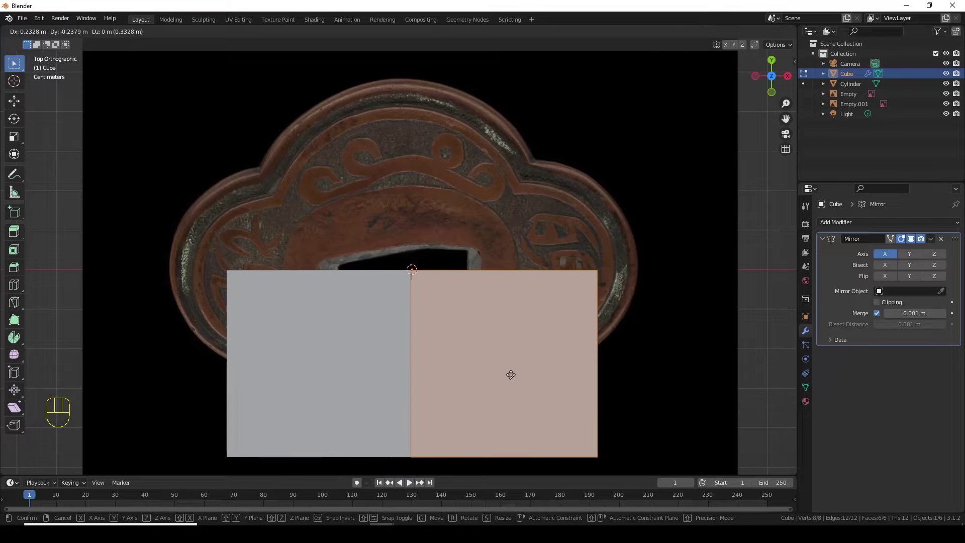
left_click(512, 373)
left_click(918, 253)
key("g")
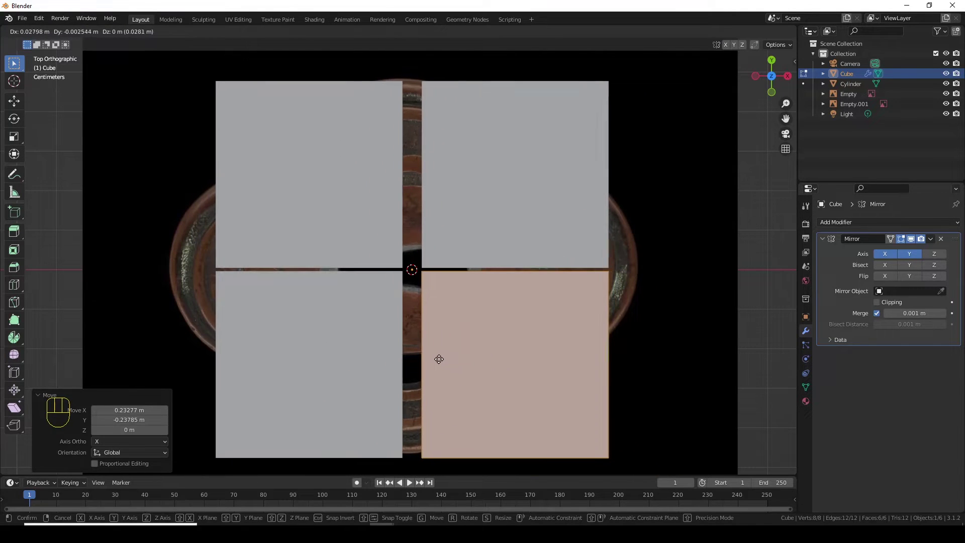
left_click(429, 352)
left_click(879, 306)
Nudge the quarter into place over the tsuba opening and delete the cube's unneeded faces
key("g")
left_click(515, 392)
key("g")
left_click(534, 394)
key("g")
left_click(498, 362)
middle_click(457, 359)
key("alt+z")
left_click_drag(482, 294, 497, 187)
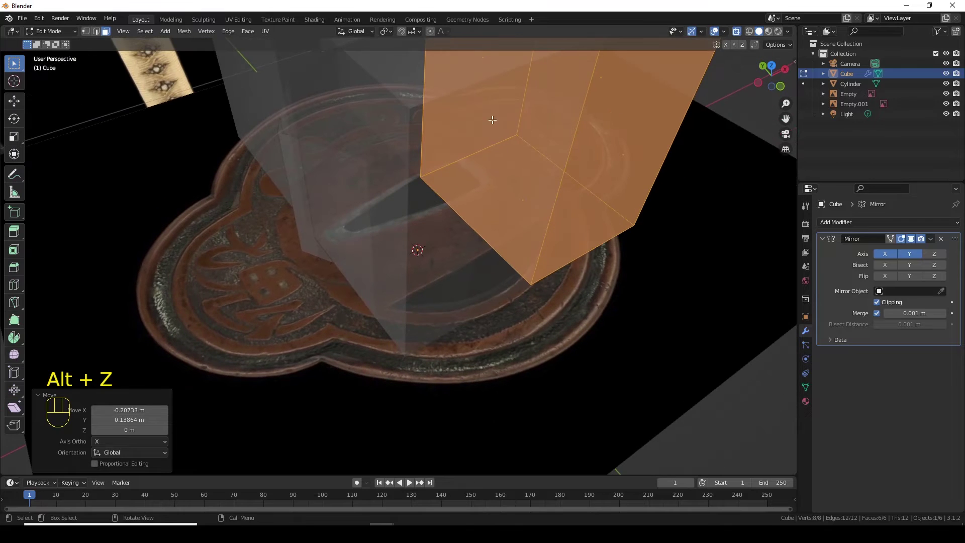
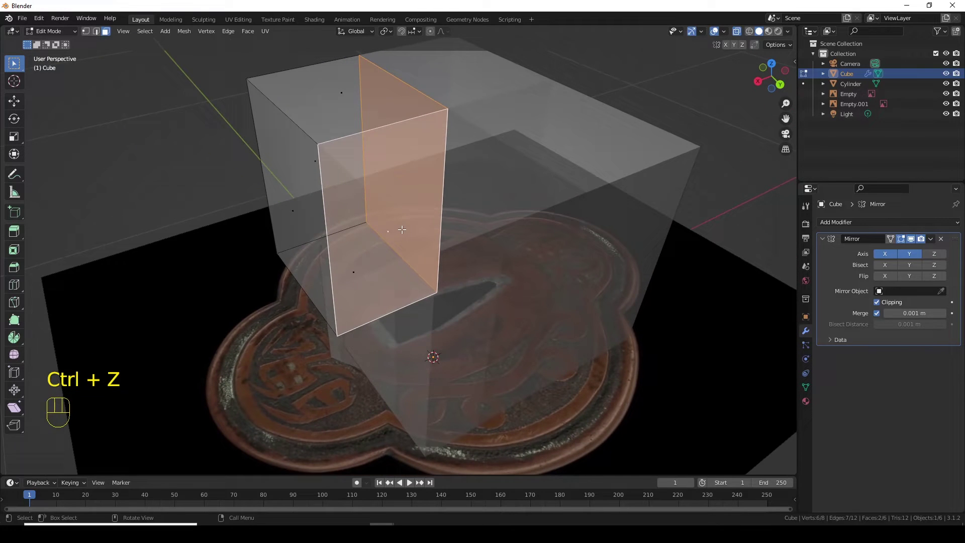
key("Delete")
left_click_drag(365, 283, 533, 266)
left_click_drag(495, 243, 492, 300)
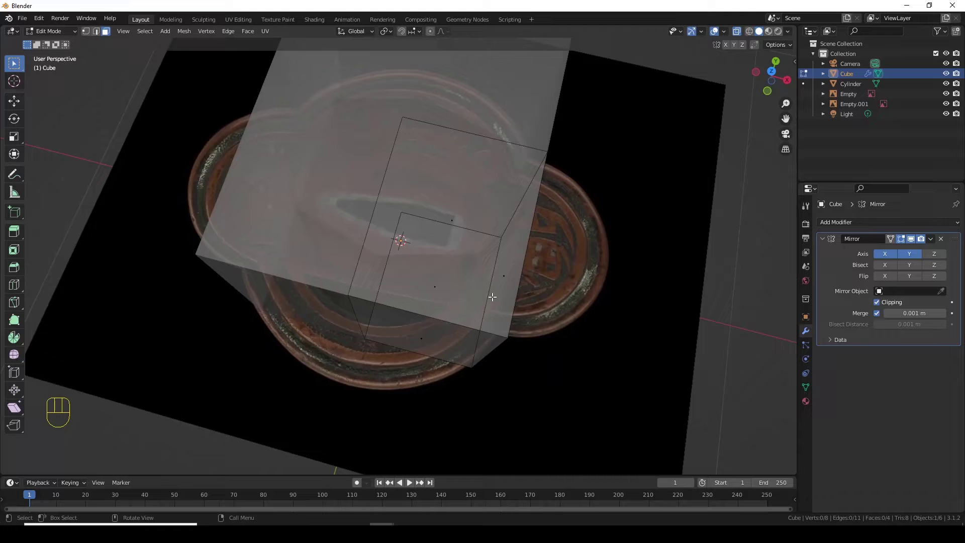
key("KP_7")
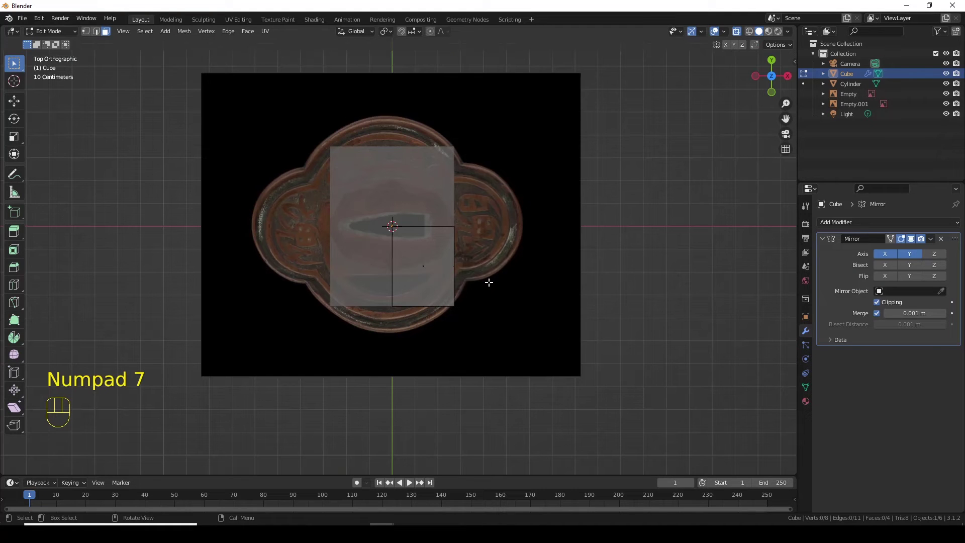
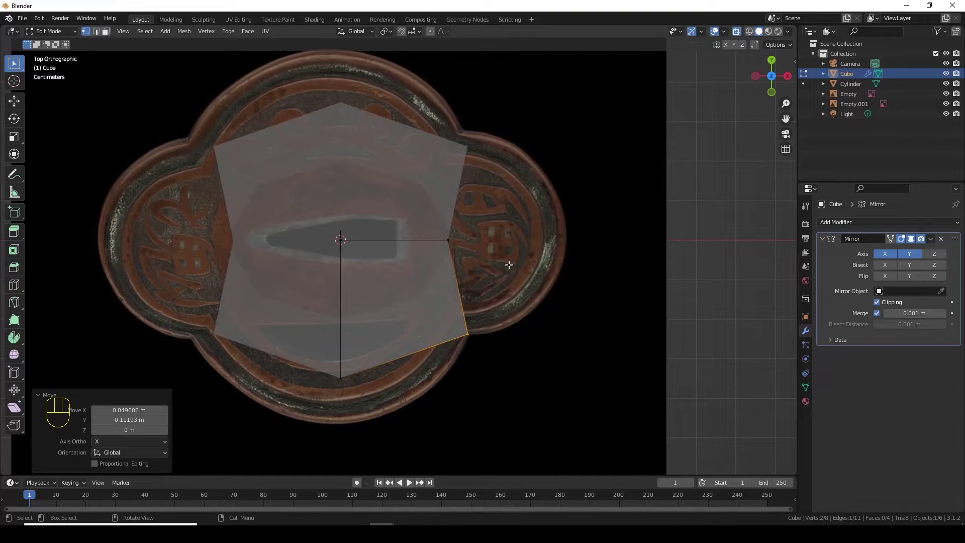
Select the outer corner vertices with X-ray on and move them to the tsuba silhouette
left_click_drag(513, 265, 427, 214)
key("alt+z")
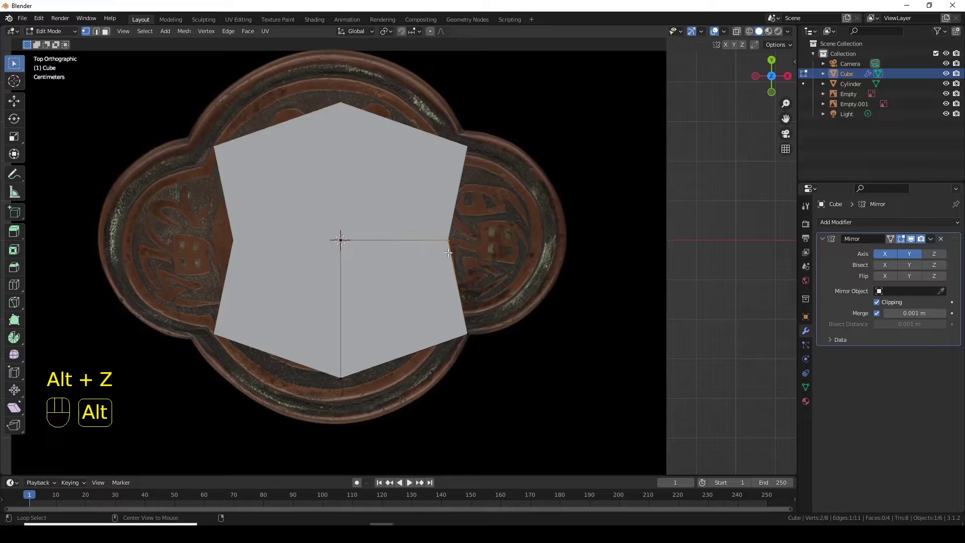
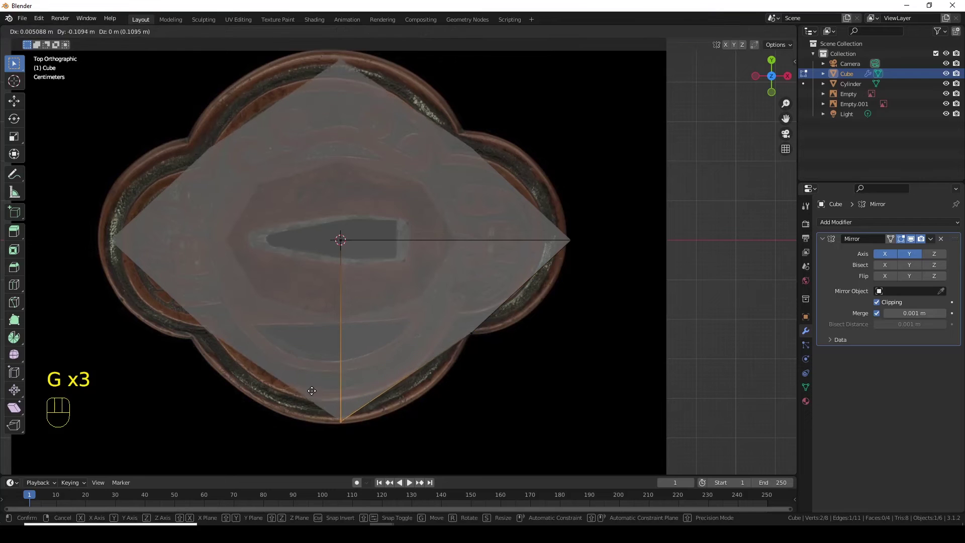
left_click(311, 390)
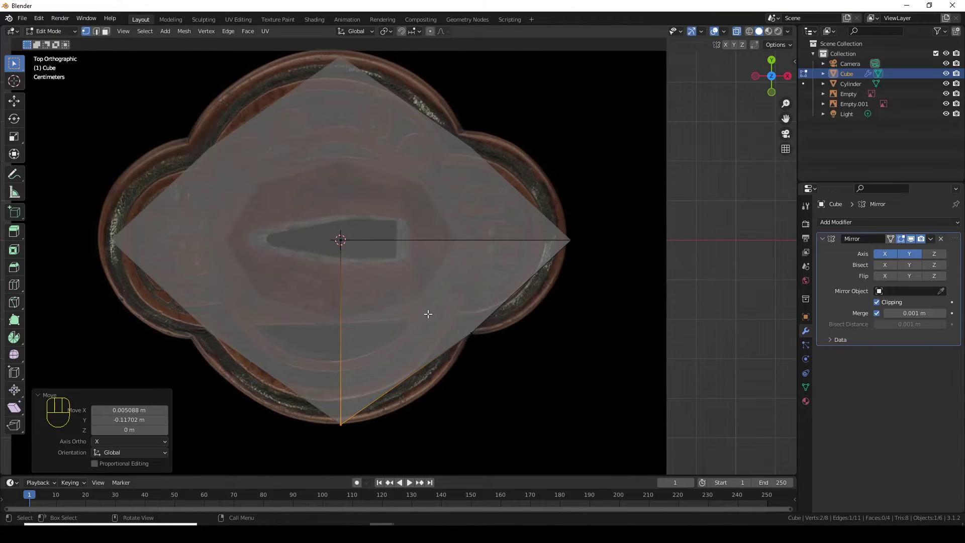
left_click_drag(456, 334, 452, 252)
From top view over the tsuba, add an edge loop across the quarter mesh
key("KP_7")
left_click_drag(459, 303, 474, 306)
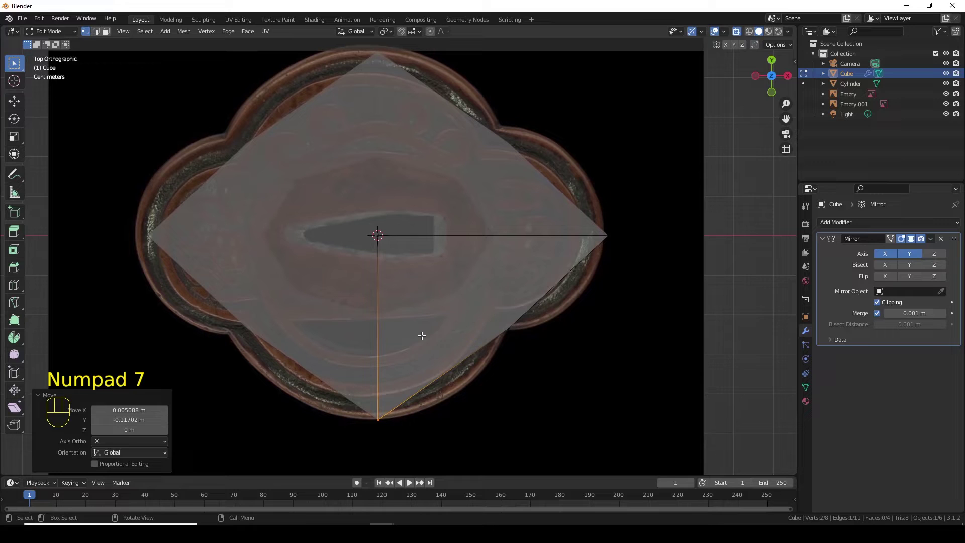
key("ctrl+r")
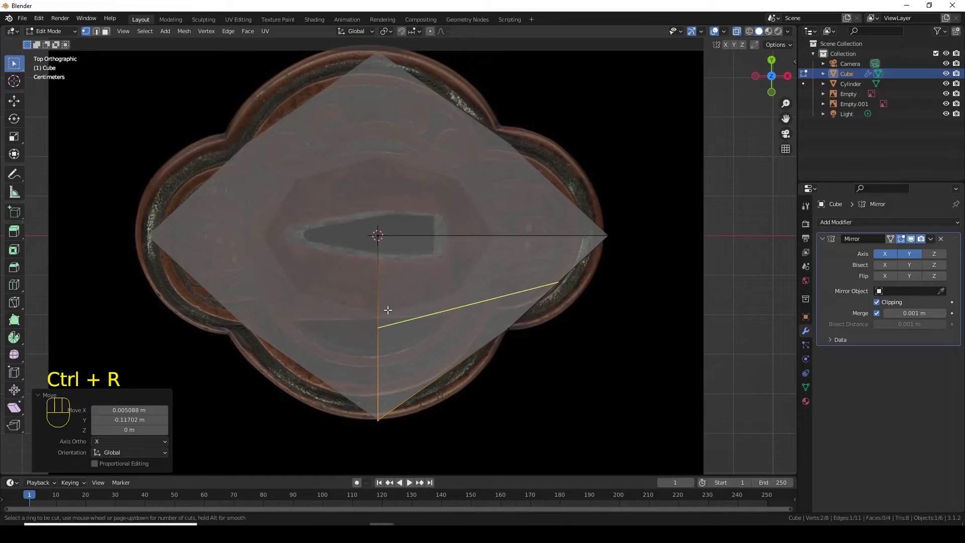
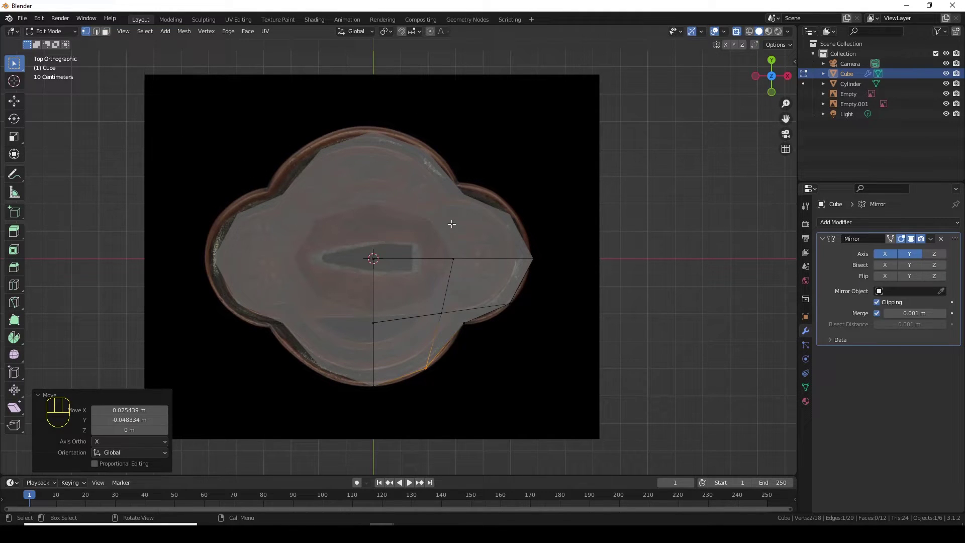
Leave Edit Mode and set the reference image's Location X to 0 m in the sidebar
key("Tab")
key("n")
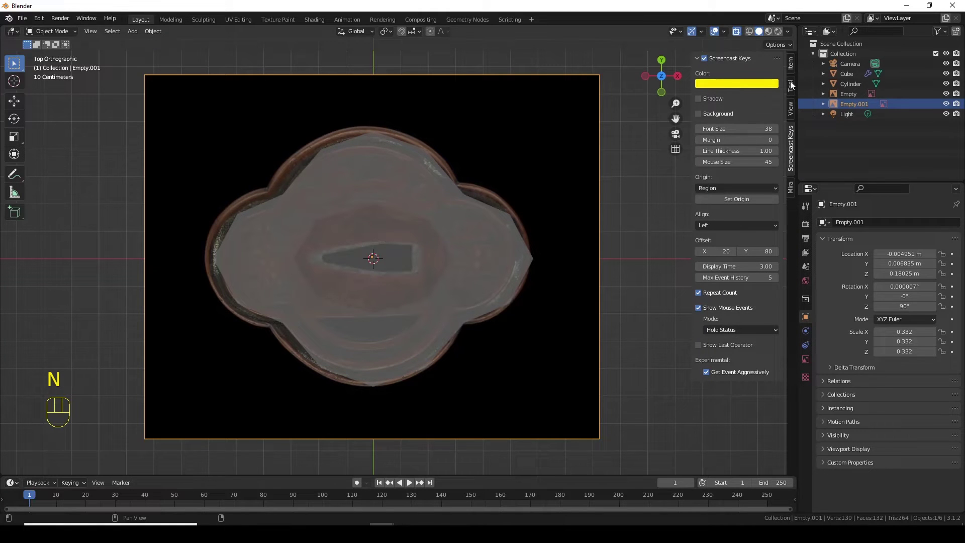
left_click(791, 70)
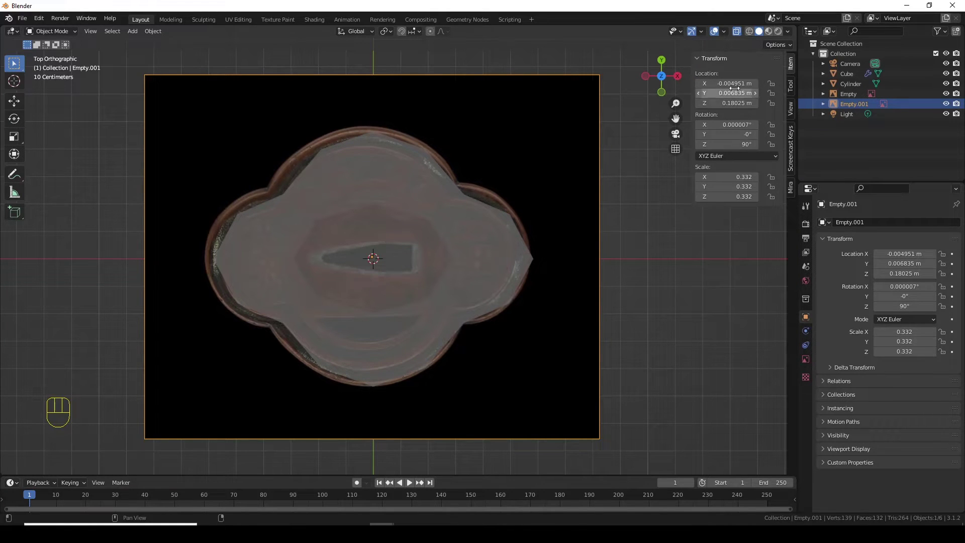
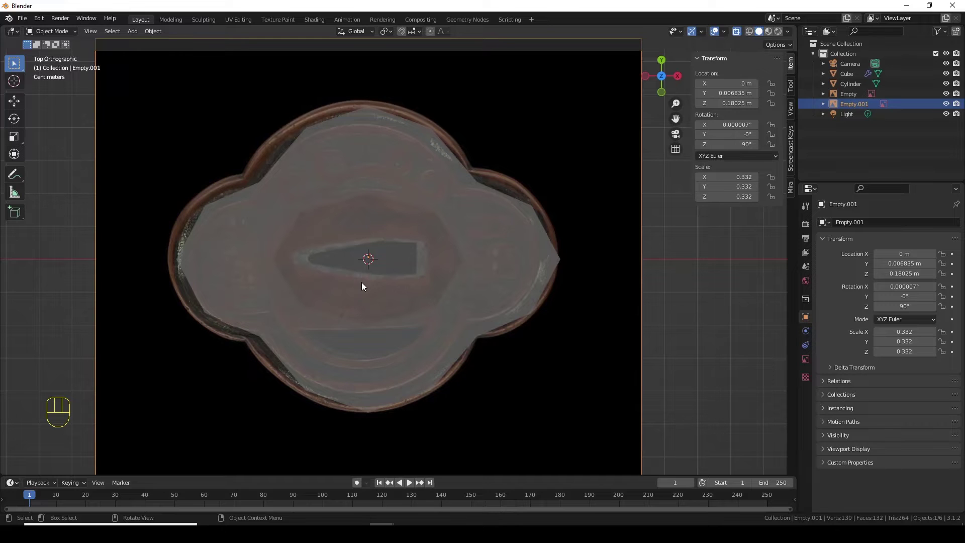
Reselect the tsuba mesh and return to editing it from top view over the lower lobe
left_click(484, 288)
left_click_drag(561, 271, 508, 247)
left_click_drag(480, 275, 493, 257)
key("KP_7")
key("Tab")
left_click_drag(518, 284, 516, 238)
Add another edge loop and shift the notch vertices onto the reference outline from top view
key("ctrl+r")
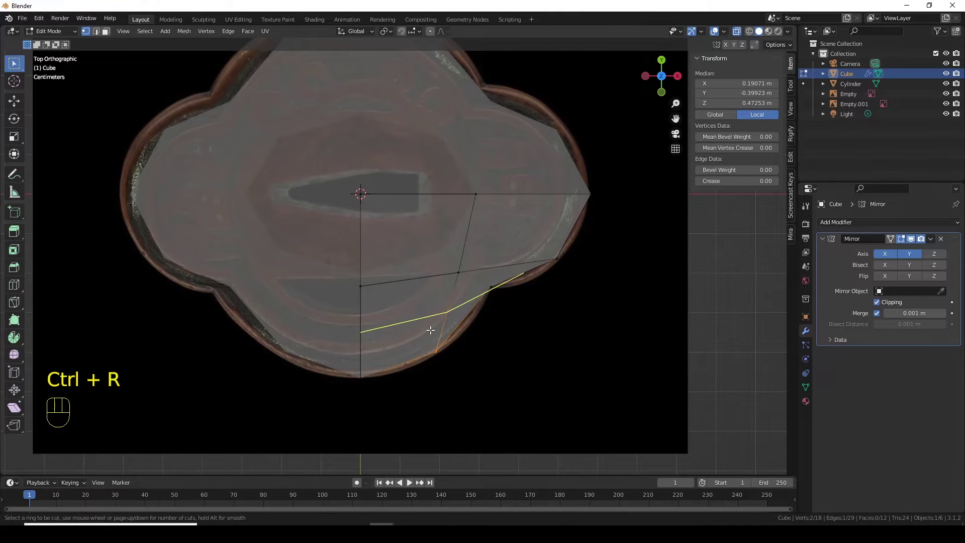
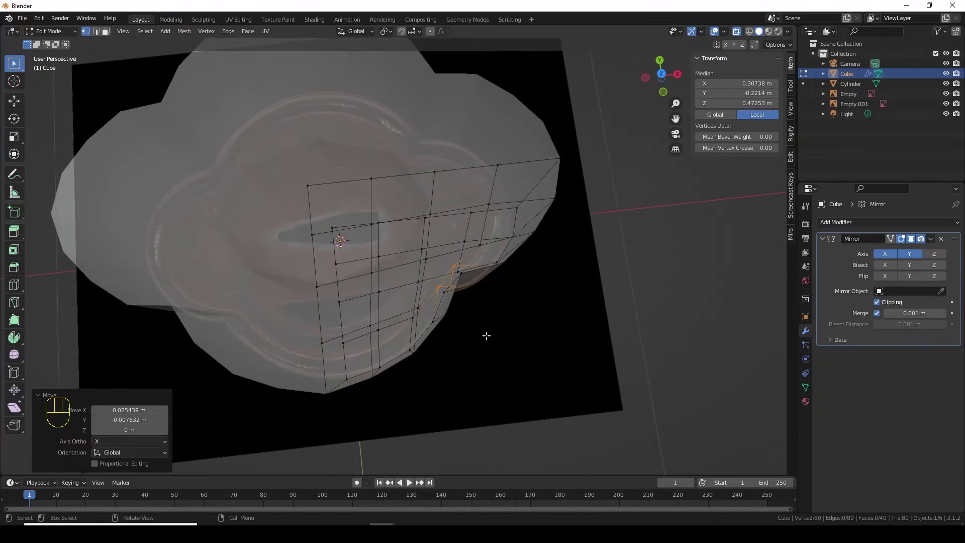
key("KP_7")
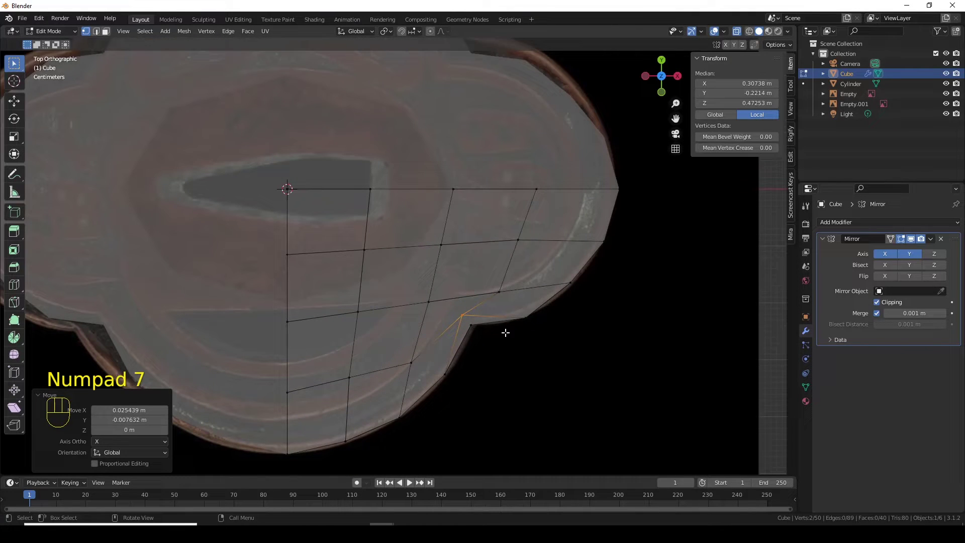
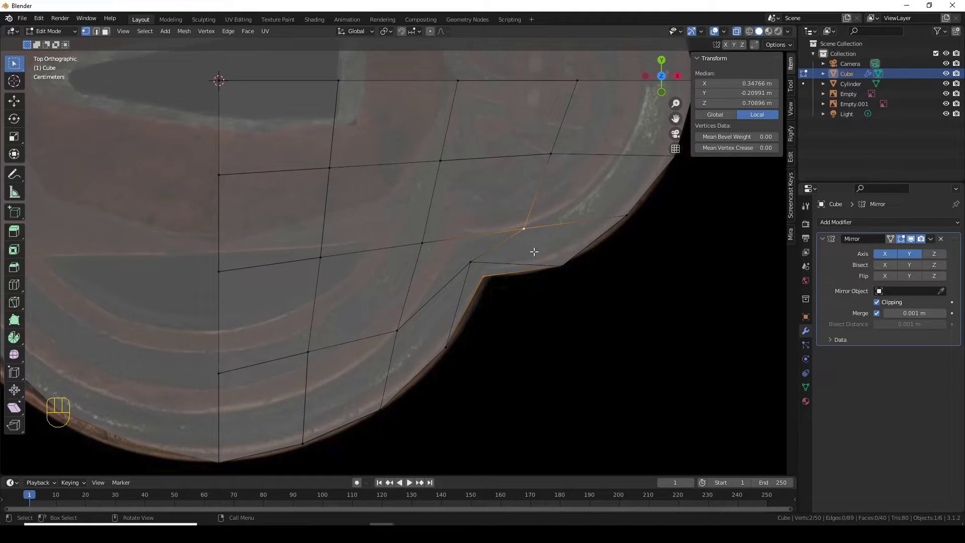
Move the notch vertex onto the outline, then merge the two corner vertices At Last
left_click(527, 227)
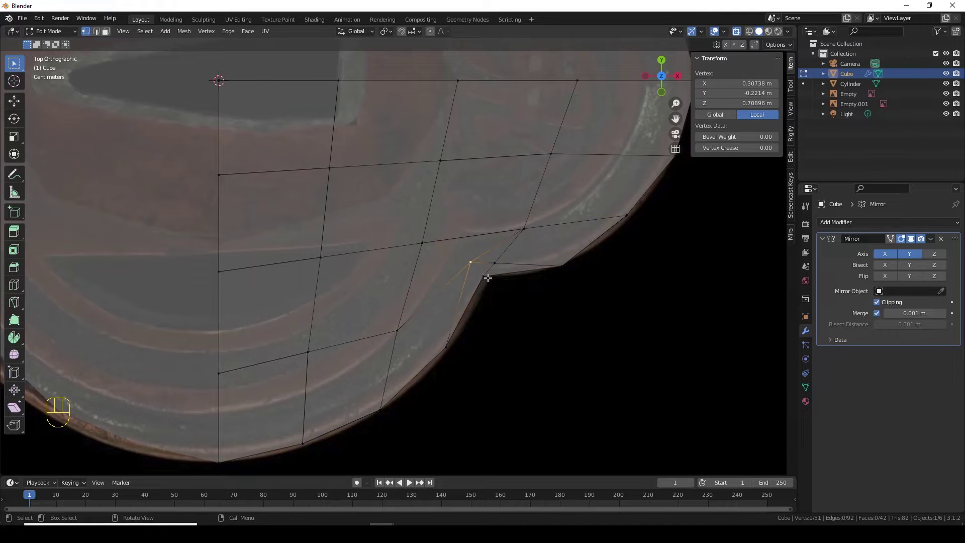
left_click_drag(464, 312, 439, 323)
key("KP_7")
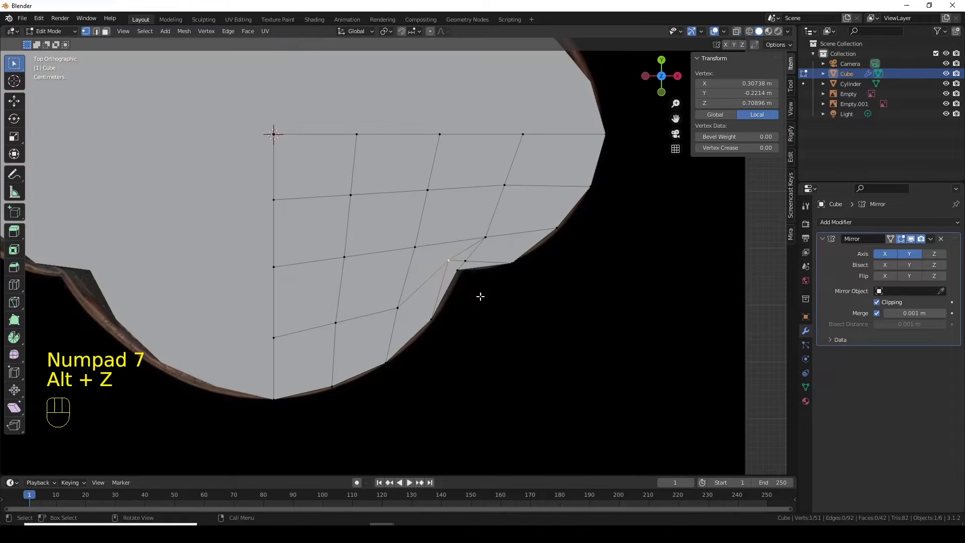
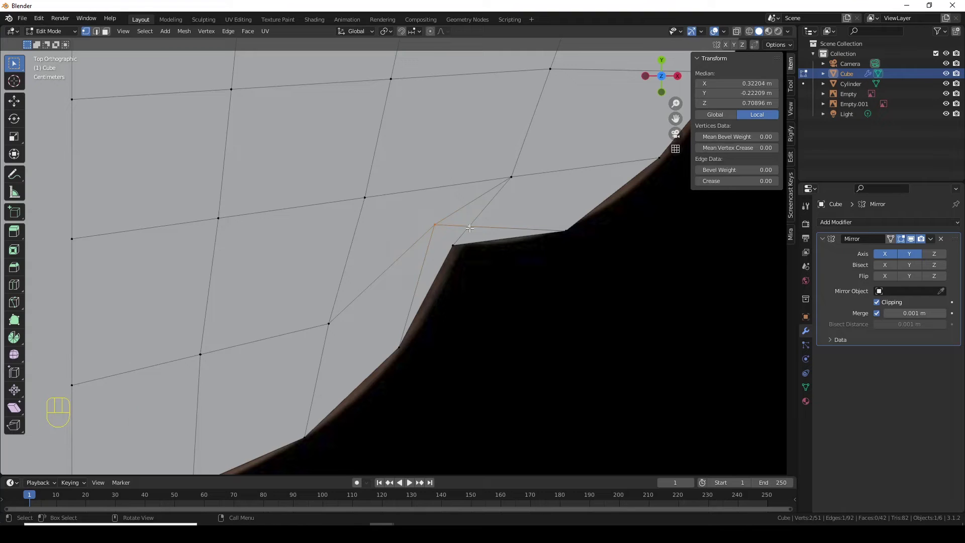
key("m")
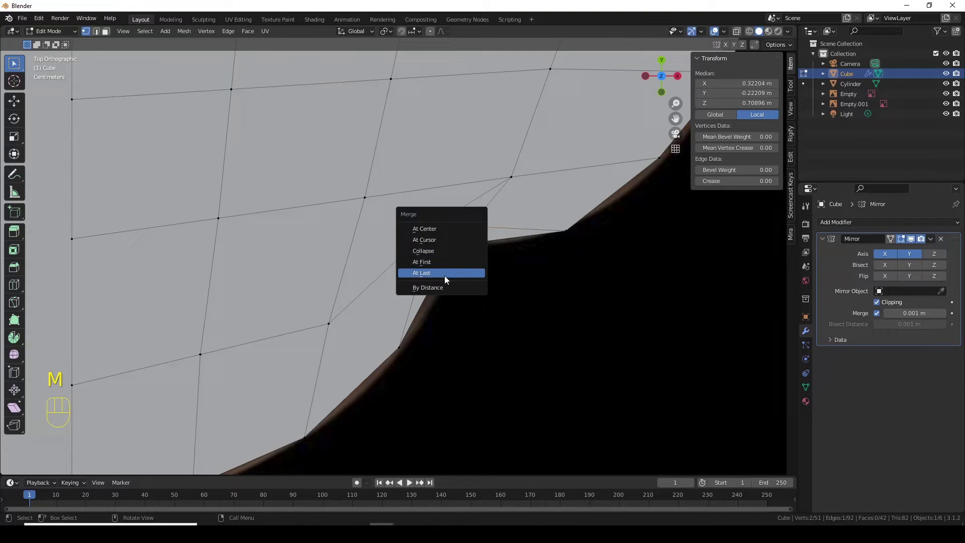
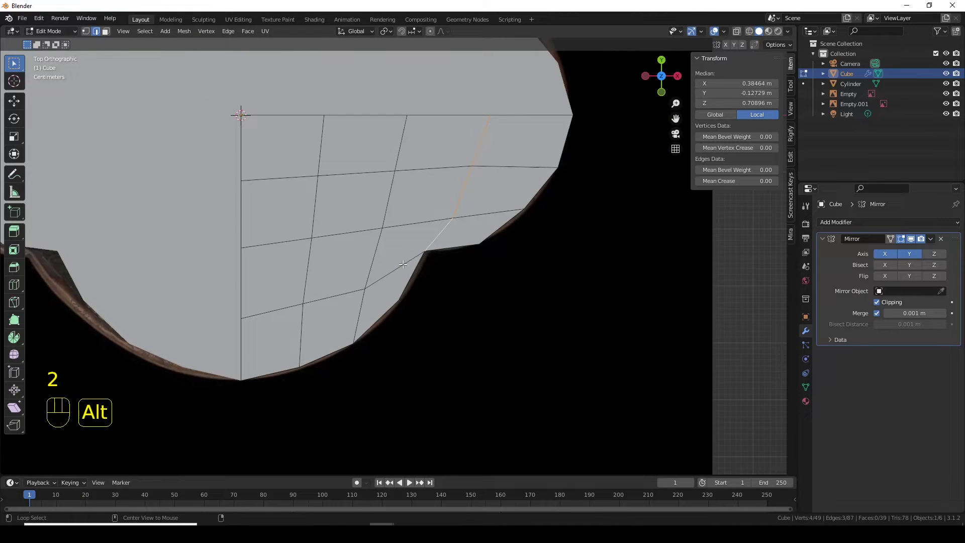
Add a loop cut, then delete the lower wall vertices from the front view
key("ctrl+r")
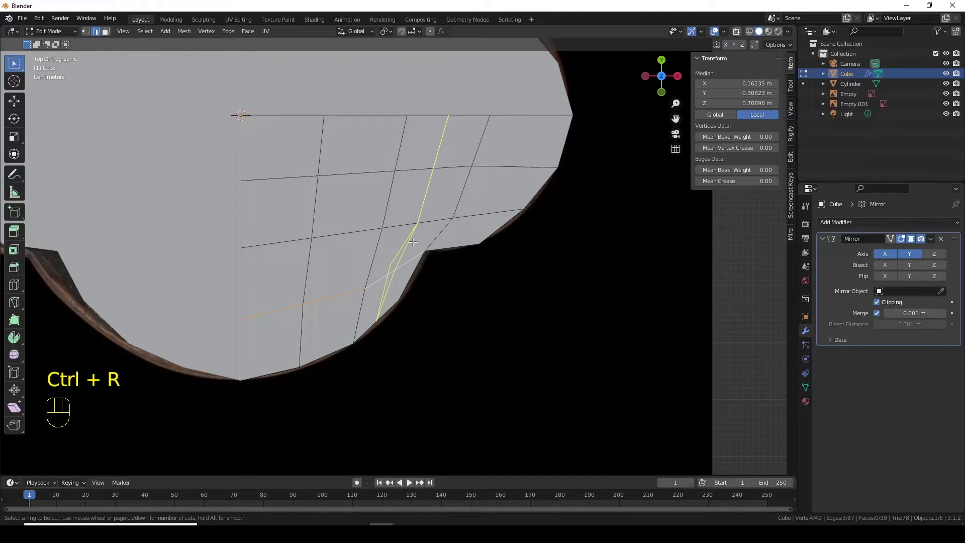
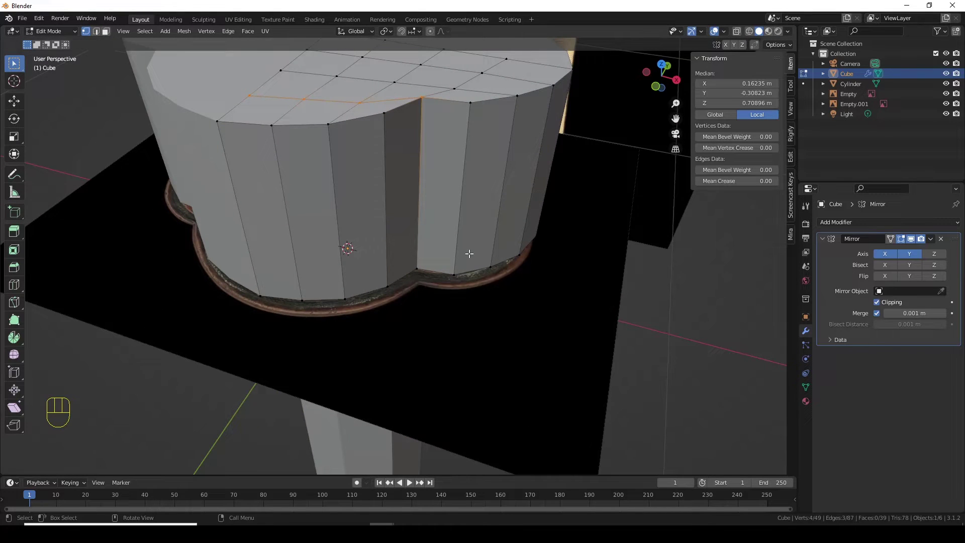
key("KP_1")
key("1")
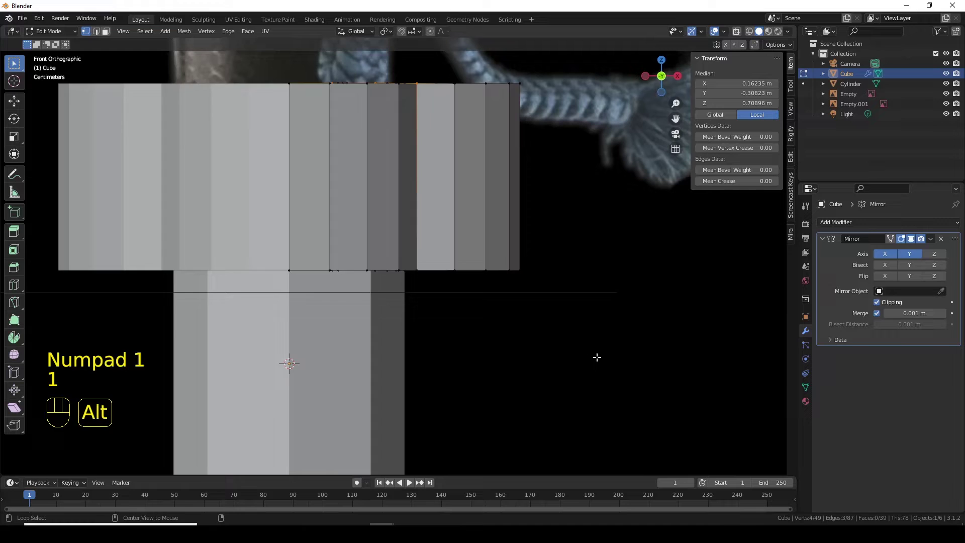
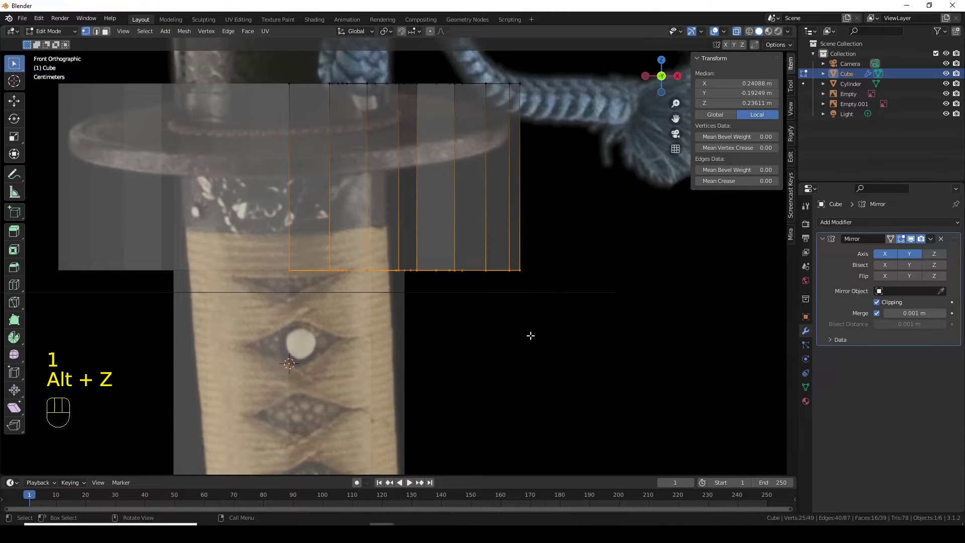
key("Delete")
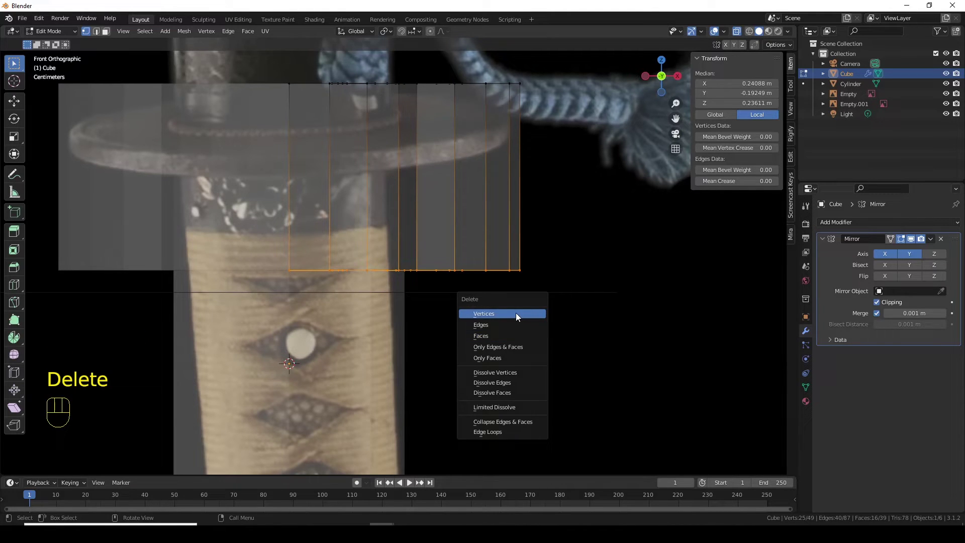
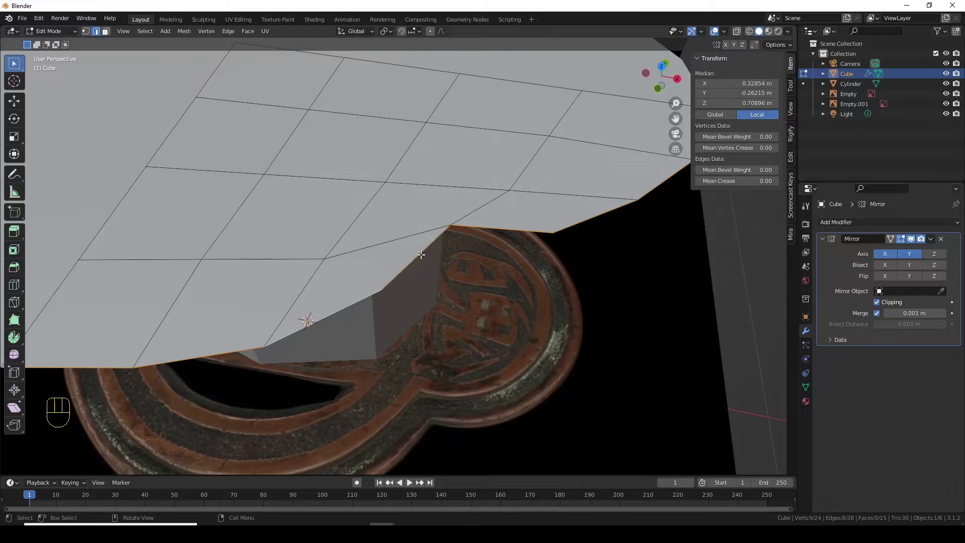
Inspect the guard outline and begin extruding its outer edge into a thin plate
left_click_drag(511, 258, 549, 167)
left_click_drag(523, 186, 531, 249)
left_click_drag(524, 253, 501, 325)
key("KP_1")
Extrude the plate thickness along Z only and view it see-through from above
key("e")
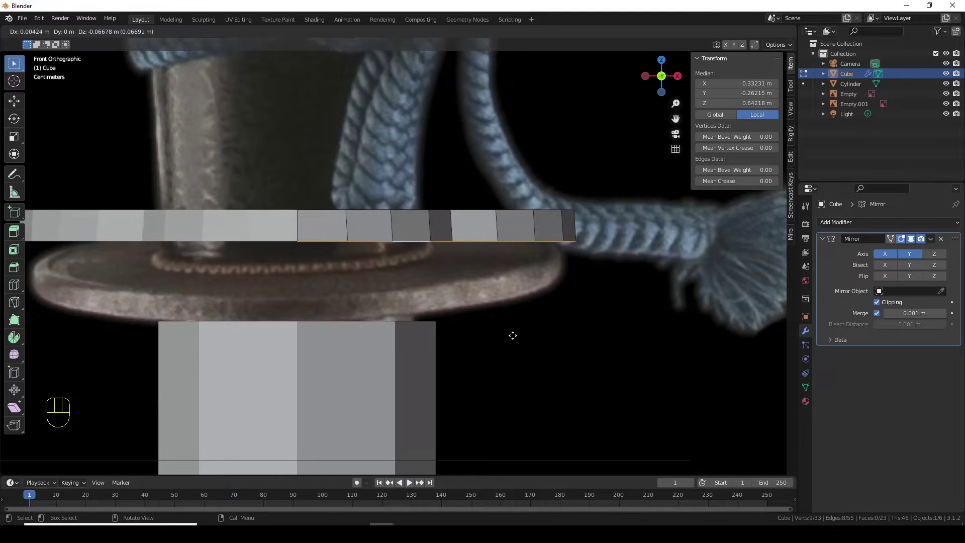
key("z")
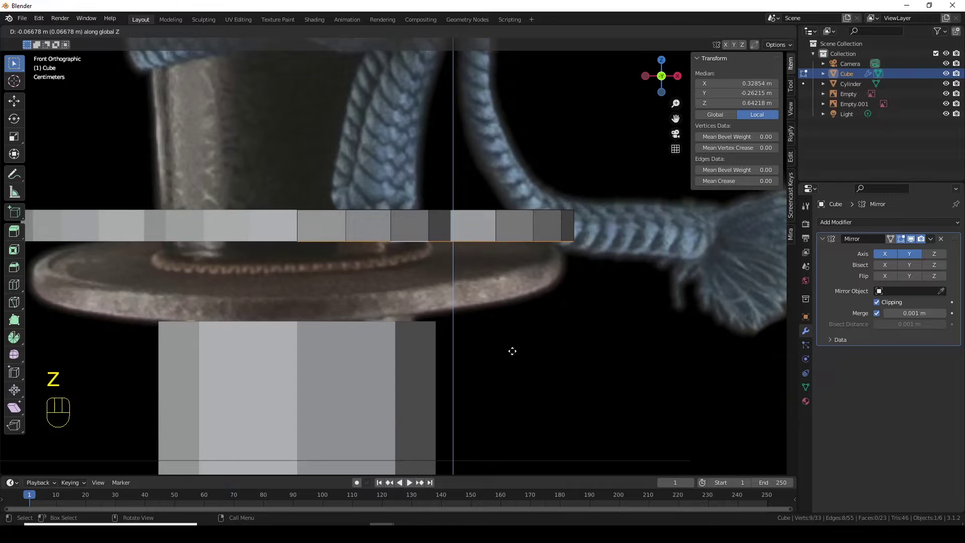
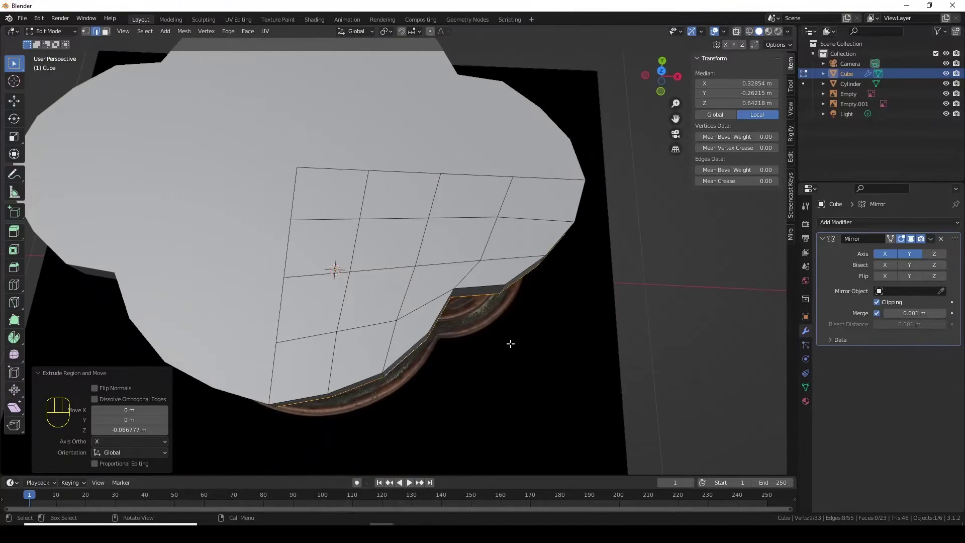
key("KP_7")
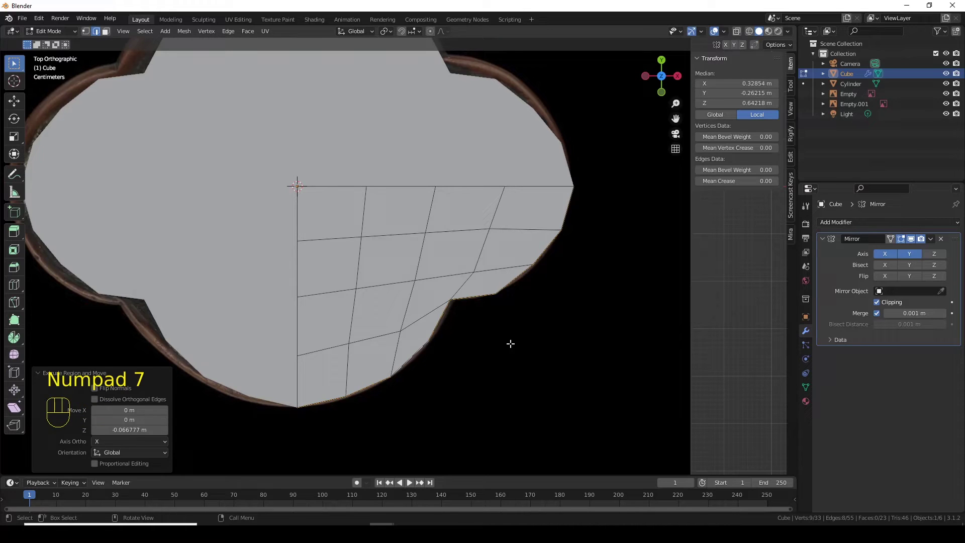
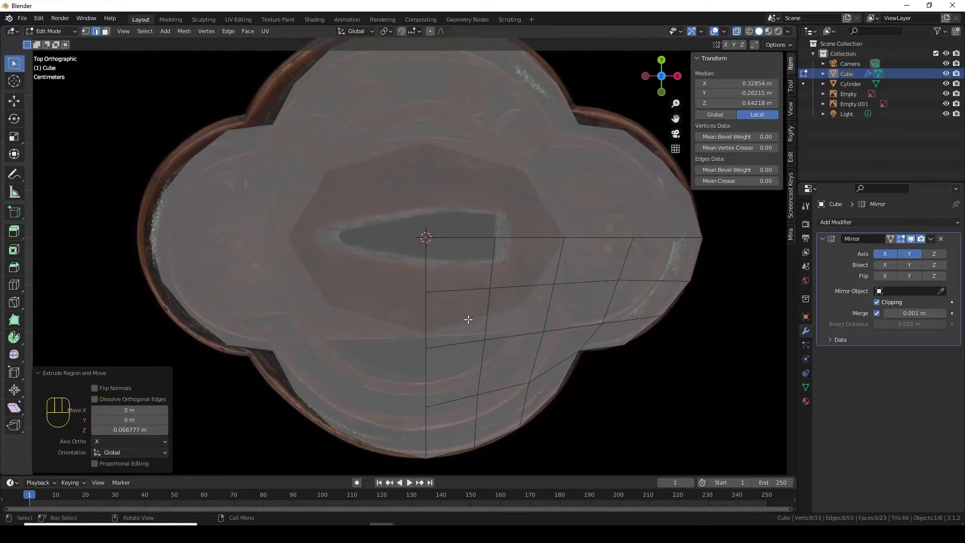
key("1")
Move several outline vertices one by one onto the reference tsuba outline
left_click(426, 349)
key("g")
left_click_drag(445, 347, 459, 344)
left_click(490, 336)
key("g")
left_click(492, 332)
left_click(544, 330)
key("g")
left_click(546, 326)
key("g")
left_click(488, 331)
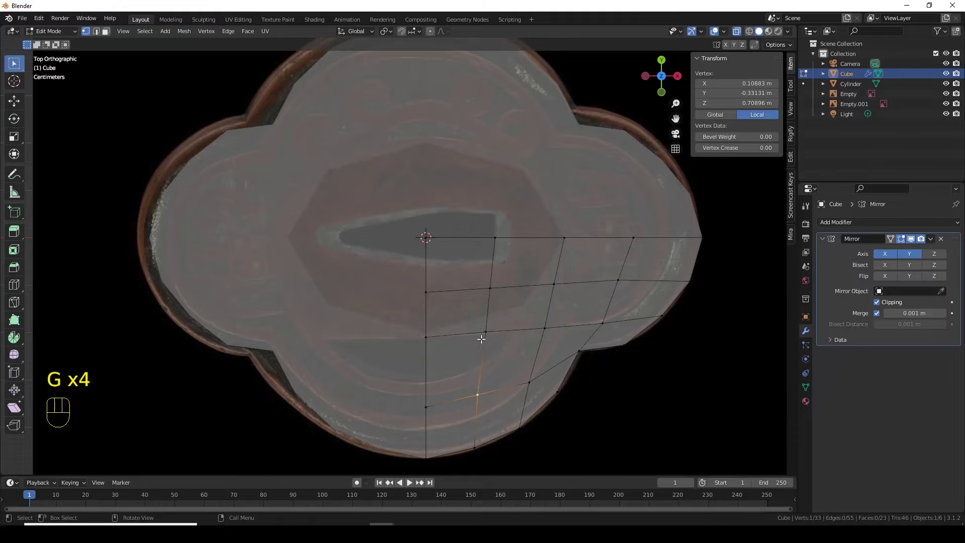
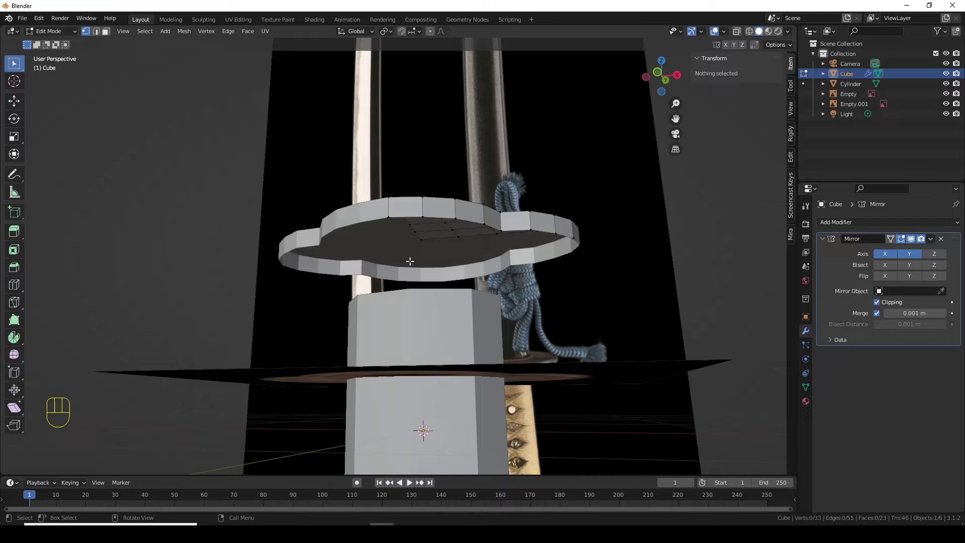
Enable Z axis mirroring, then lower the whole plate vertically toward the origin
left_click(942, 254)
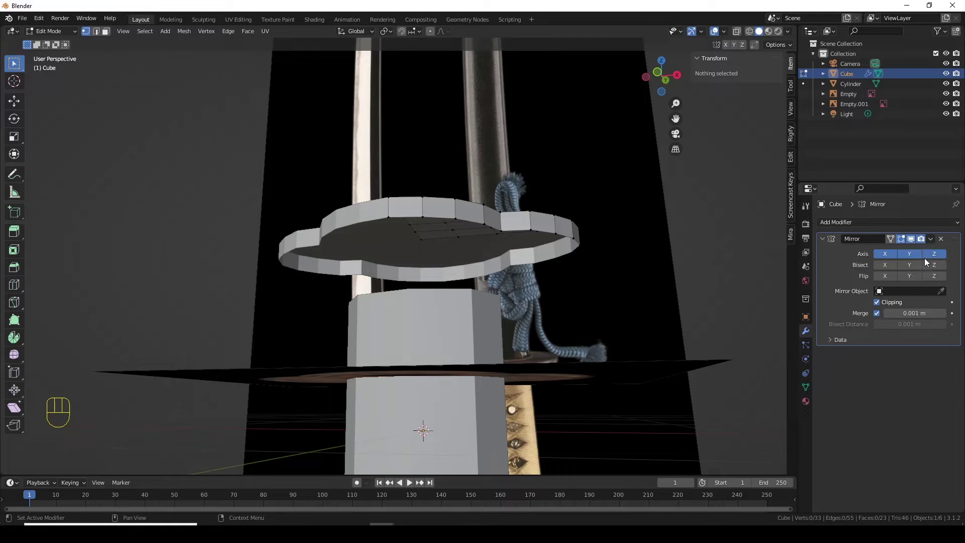
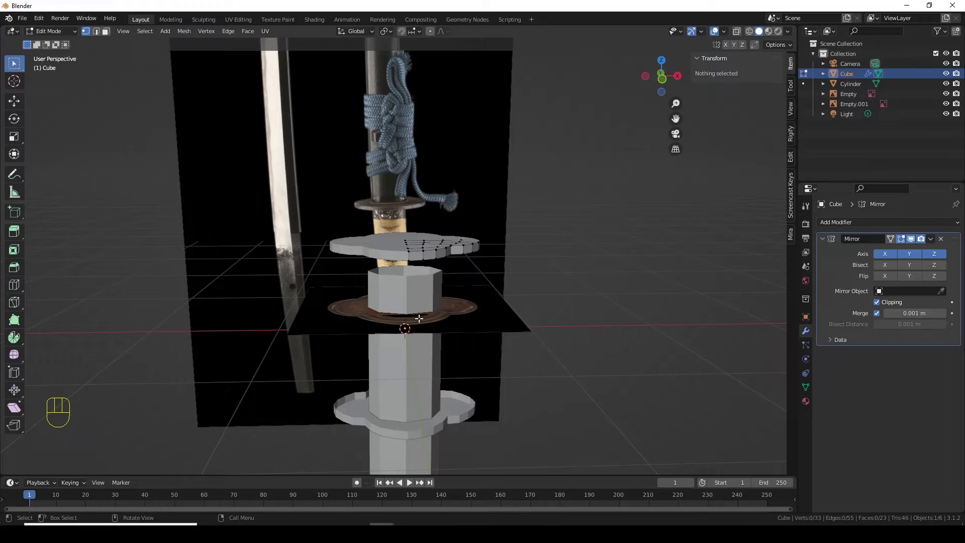
key("a")
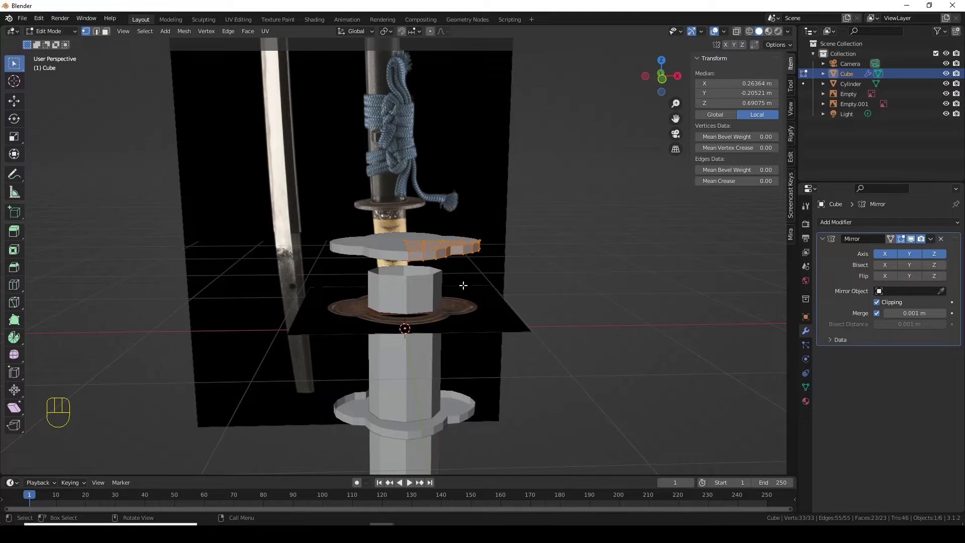
key("g")
key("z")
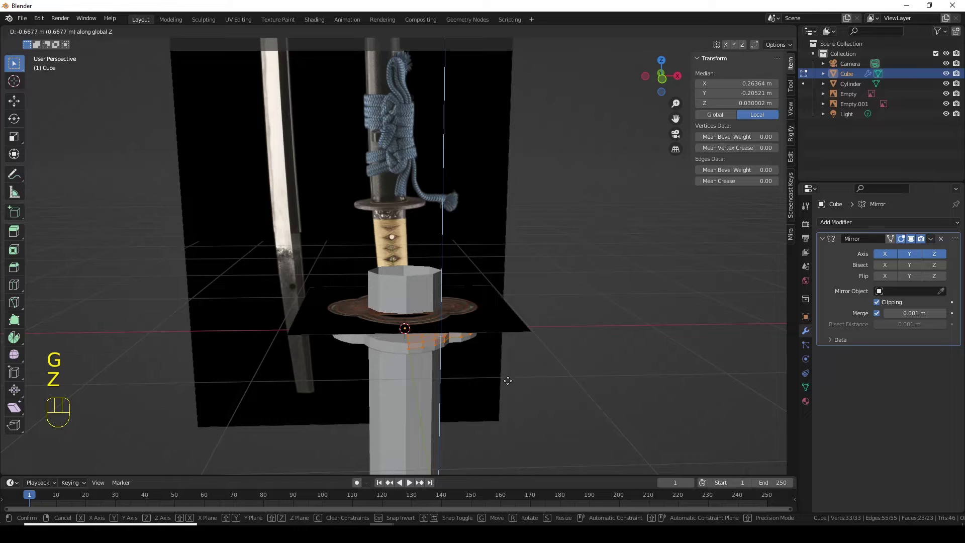
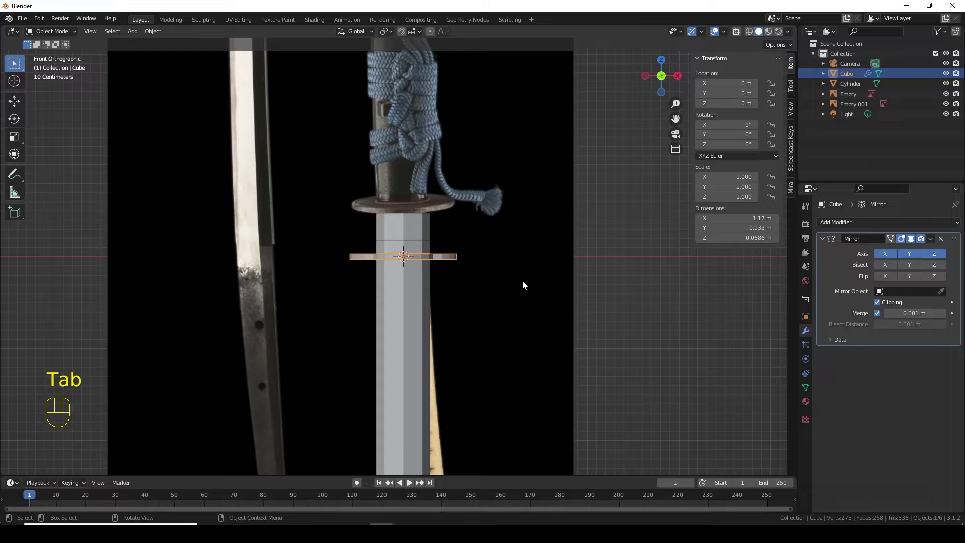
Move the tsuba vertically up to the guard position below the handle
key("g")
key("z")
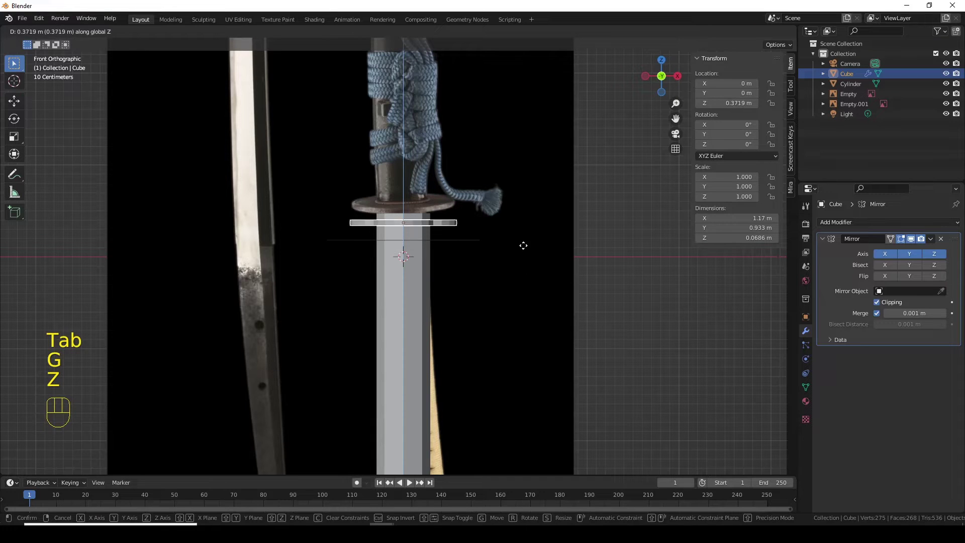
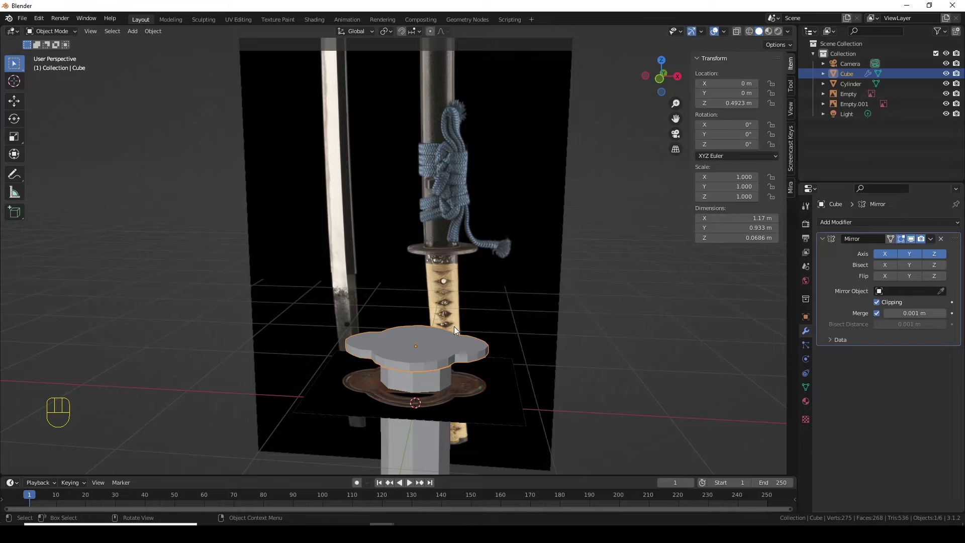
key("shift+KP_1")
left_click_drag(536, 267, 582, 221)
left_click_drag(476, 313, 486, 245)
Zoom out to frame the whole katana and deselect all objects
left_click_drag(432, 187, 432, 279)
left_click_drag(432, 239, 433, 285)
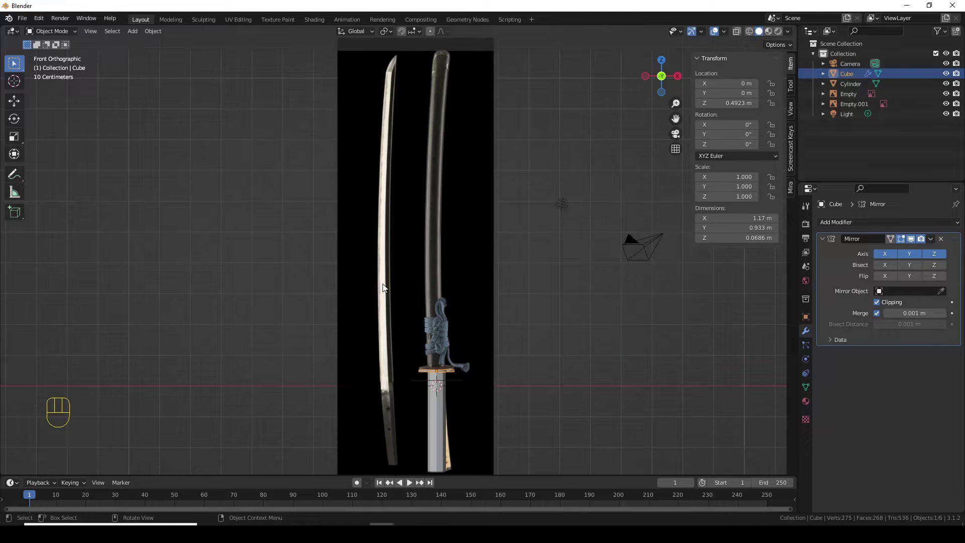
left_click_drag(456, 363, 462, 339)
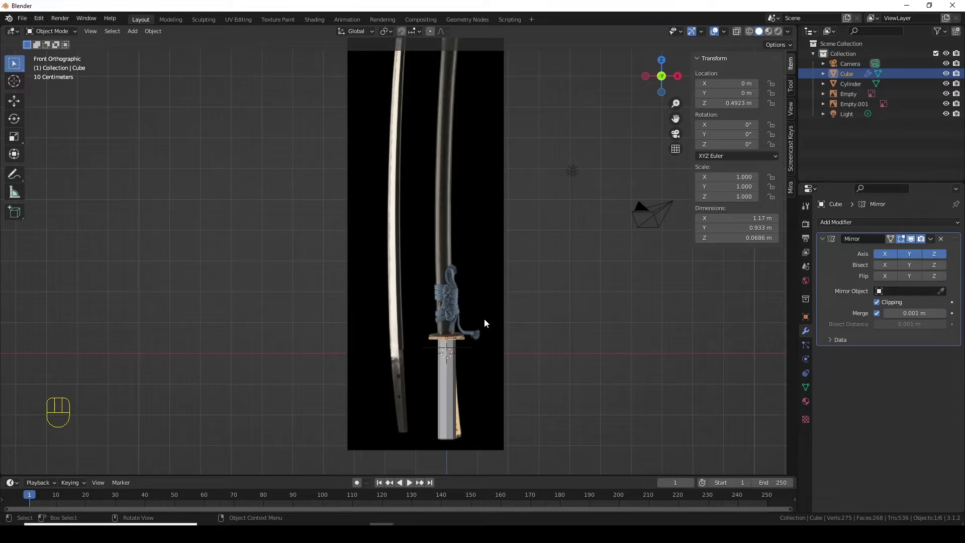
key("shift+Delete")
Add a cube, shrink it to blade size, and raise its top vertices to the tip start
key("shift+a")
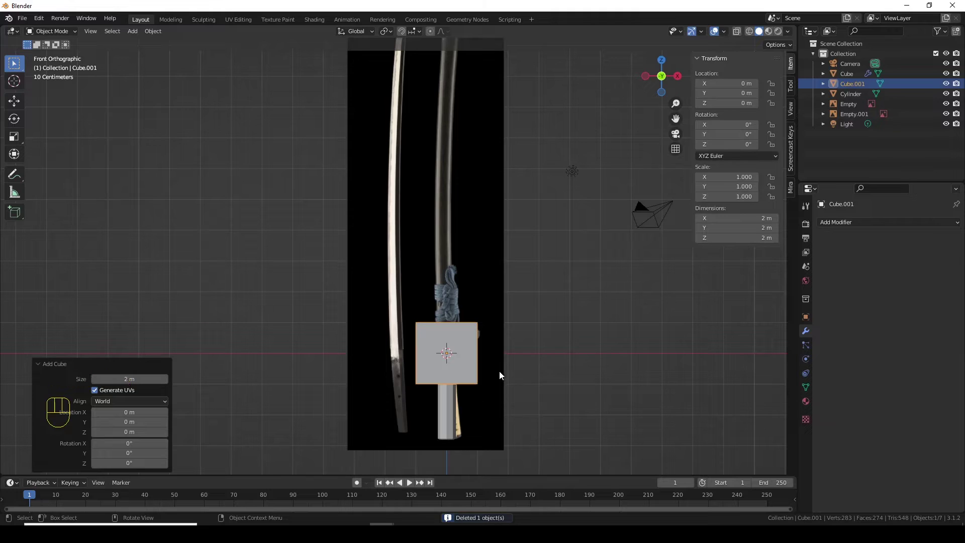
key("Tab")
key("s")
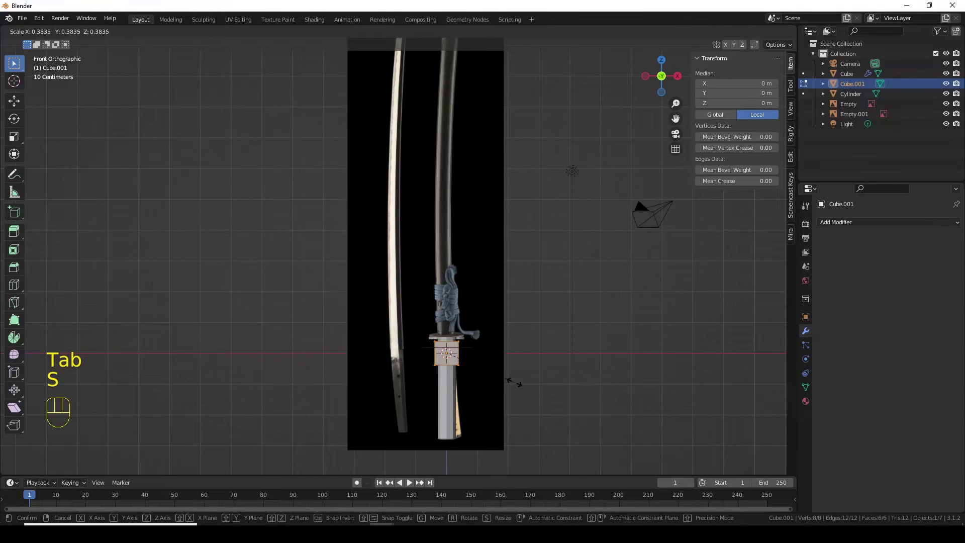
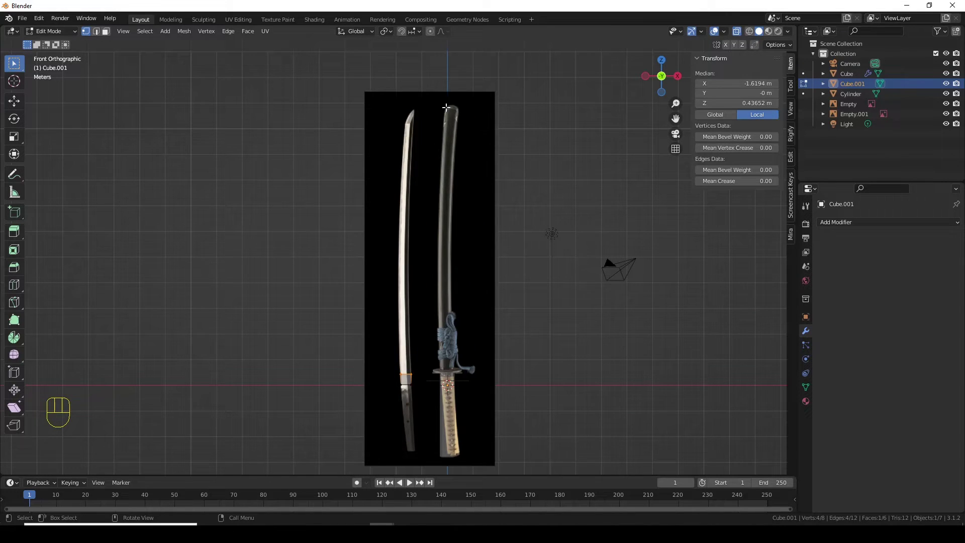
key("g")
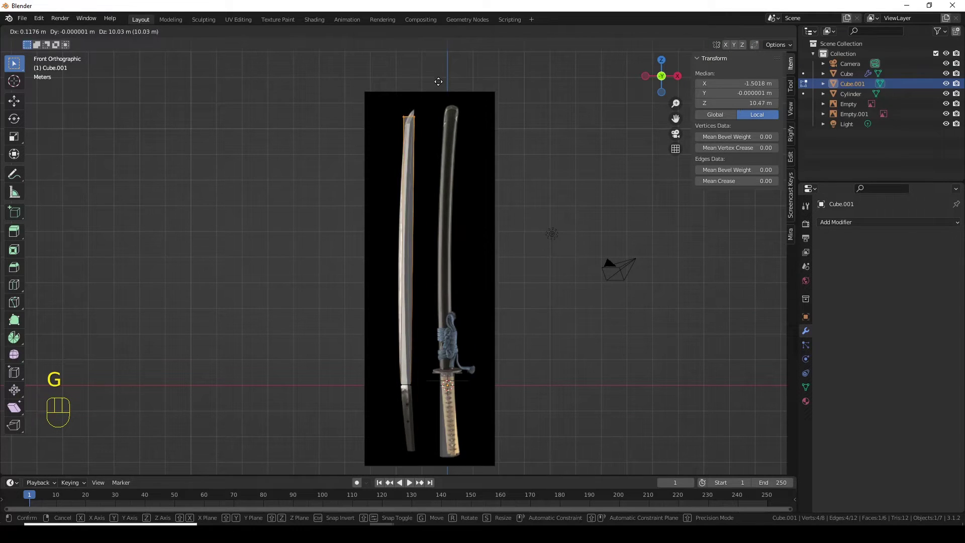
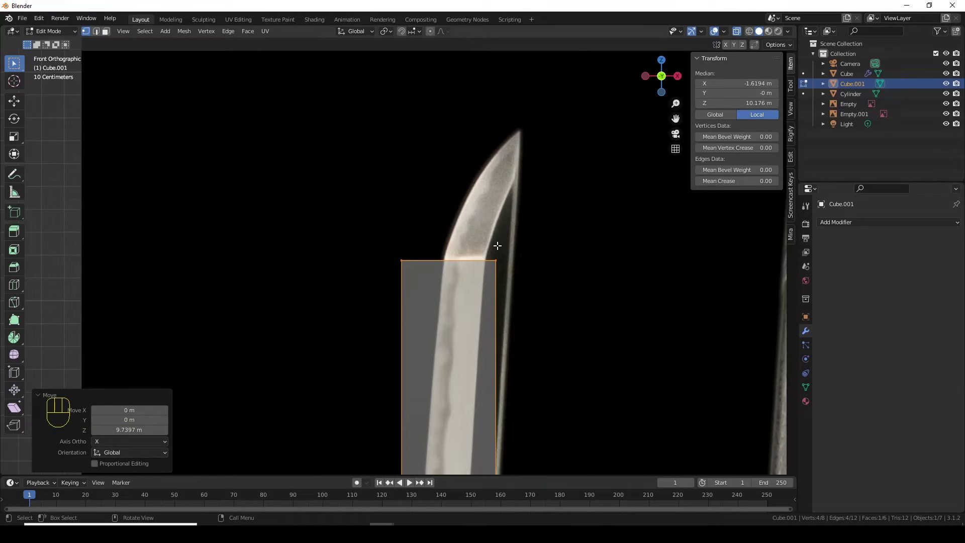
Orbit to the blade top and switch to face select for extruding the tip
middle_click(488, 281)
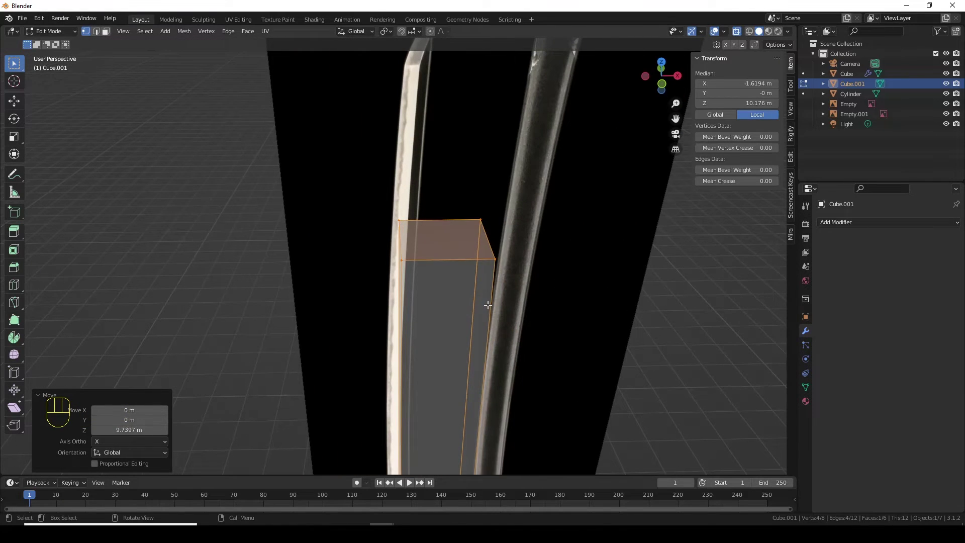
key("3")
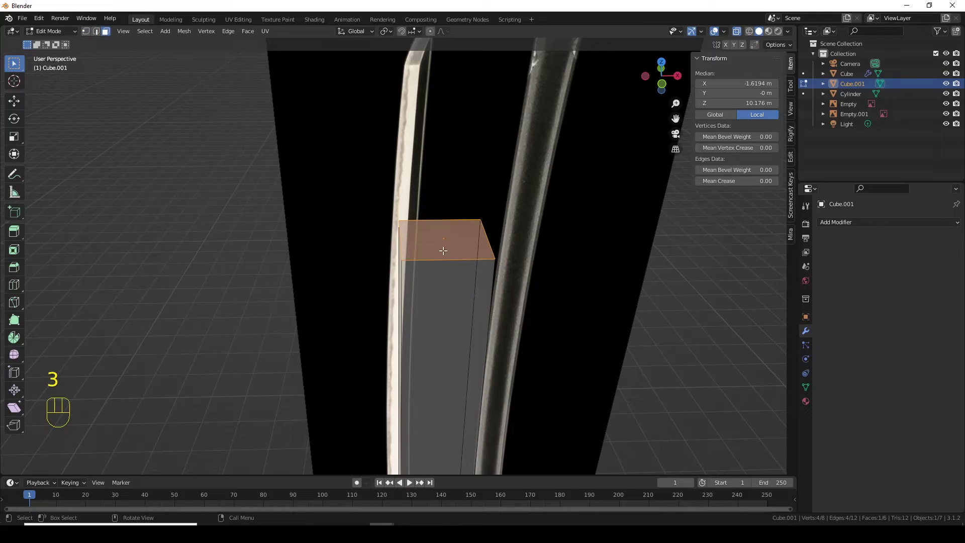
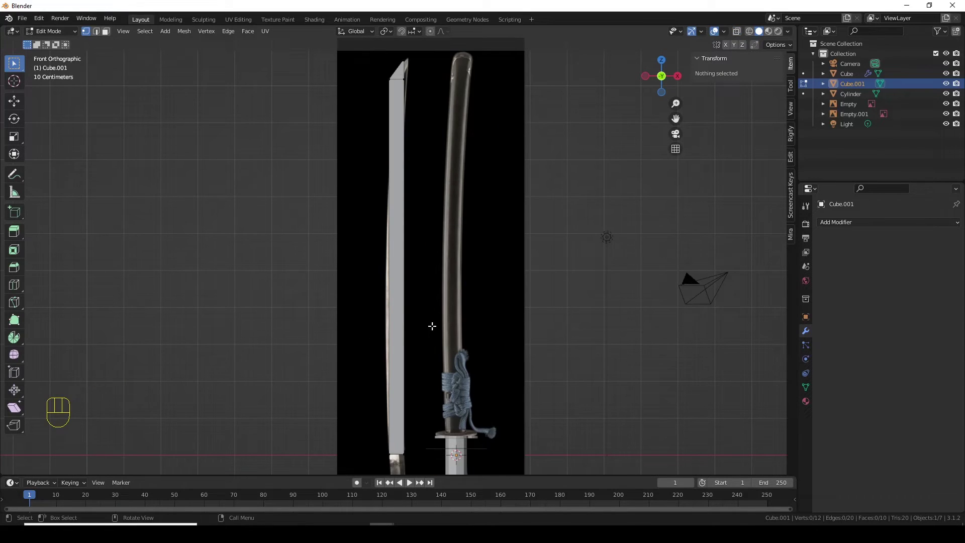
Add evenly spaced loop cuts along the blade and bend the tip vertices with smooth proportional falloff
key("ctrl+r")
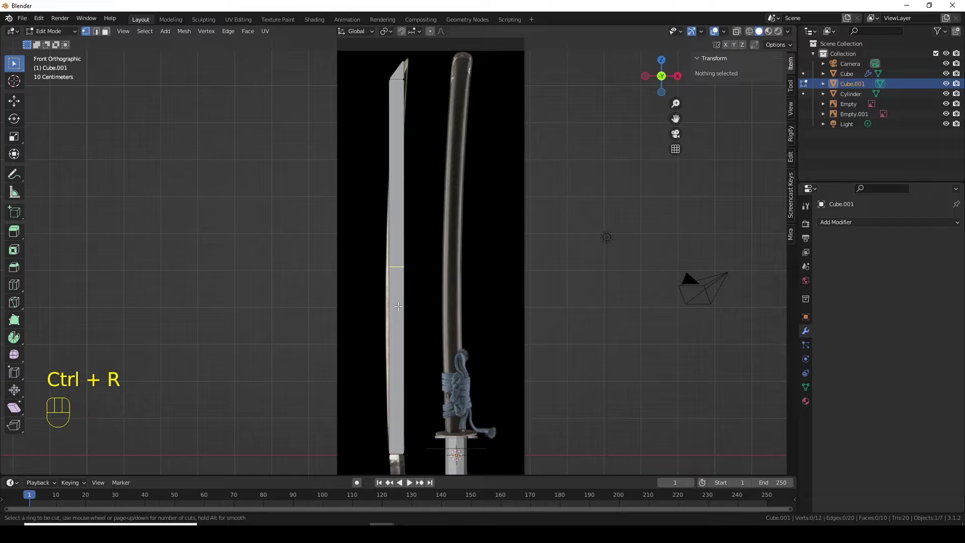
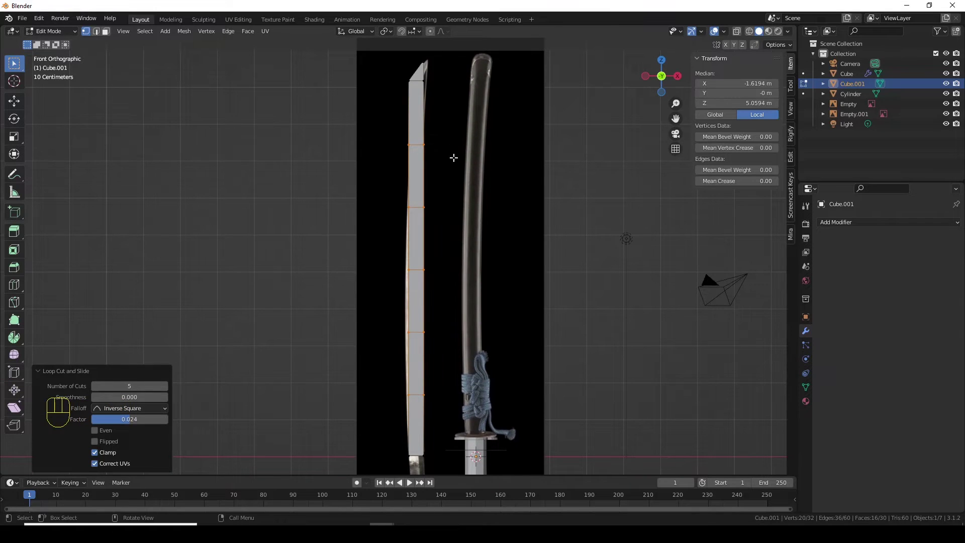
key("1")
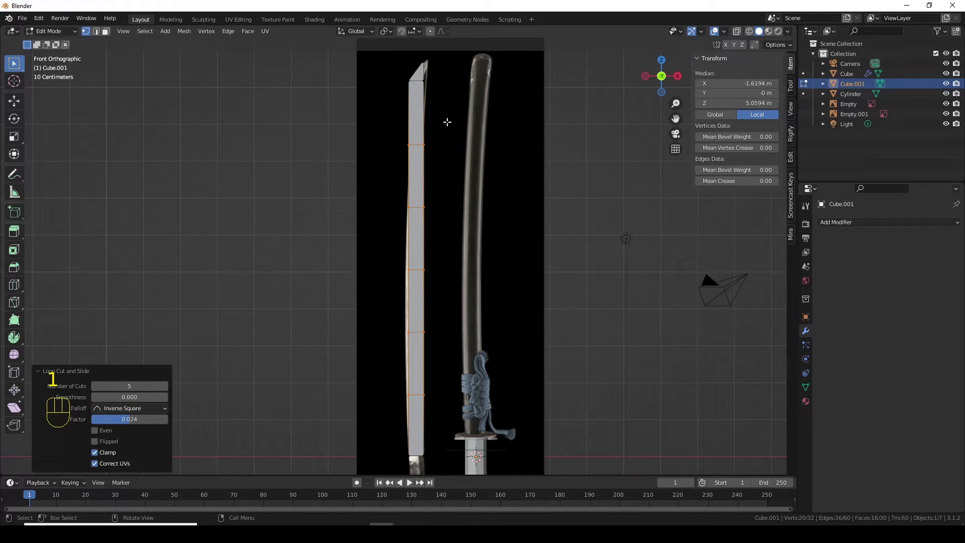
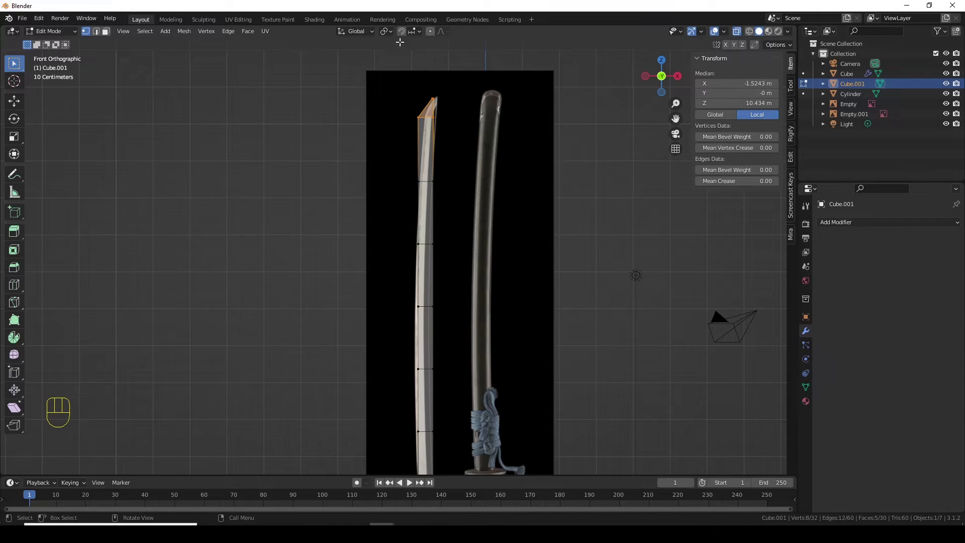
left_click(434, 34)
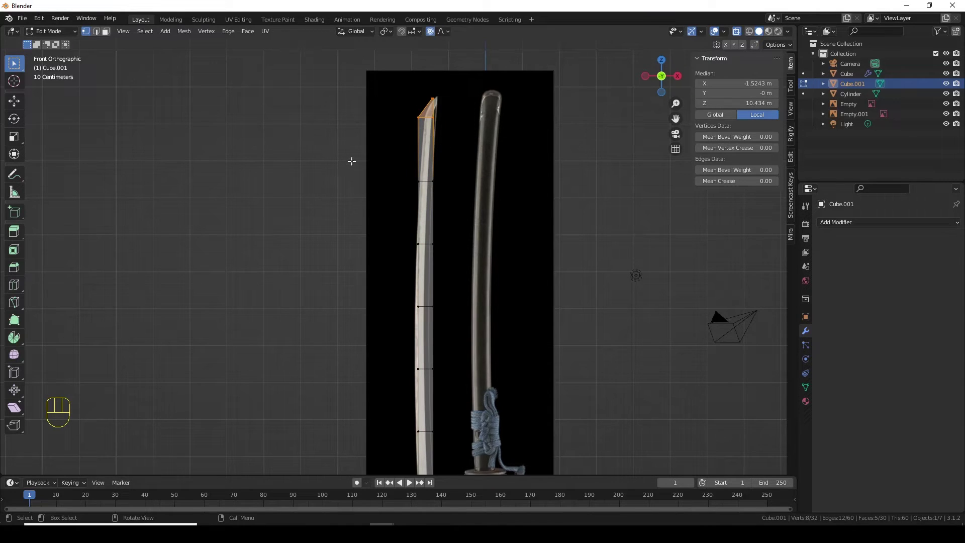
key("g")
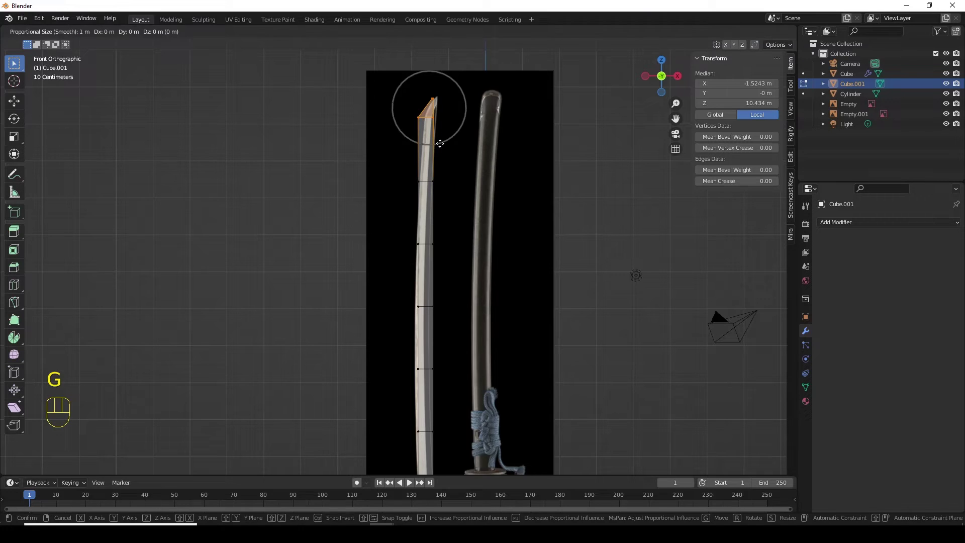
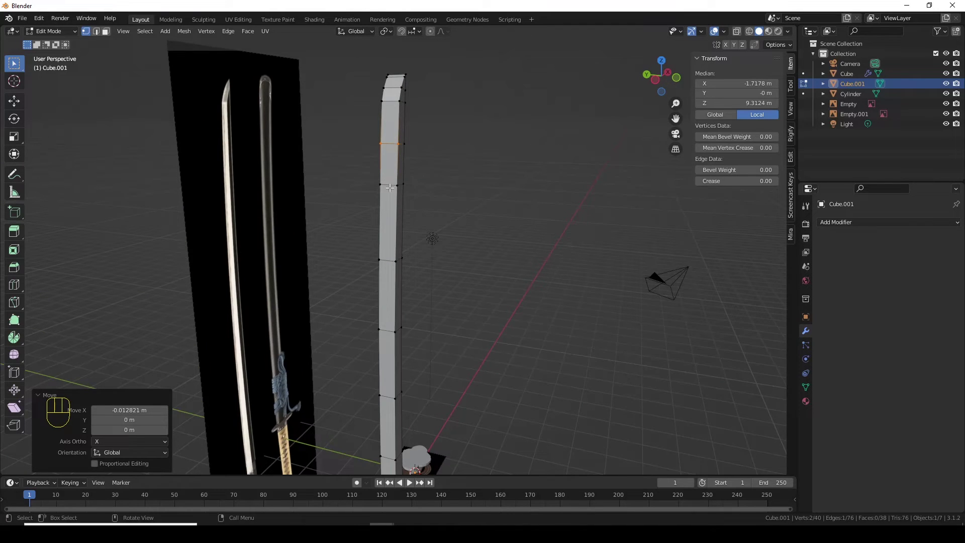
Add a lengthwise loop, shift blade vertices along X to follow the reference curve, then slide a cross loop along the blade
key("ctrl+r")
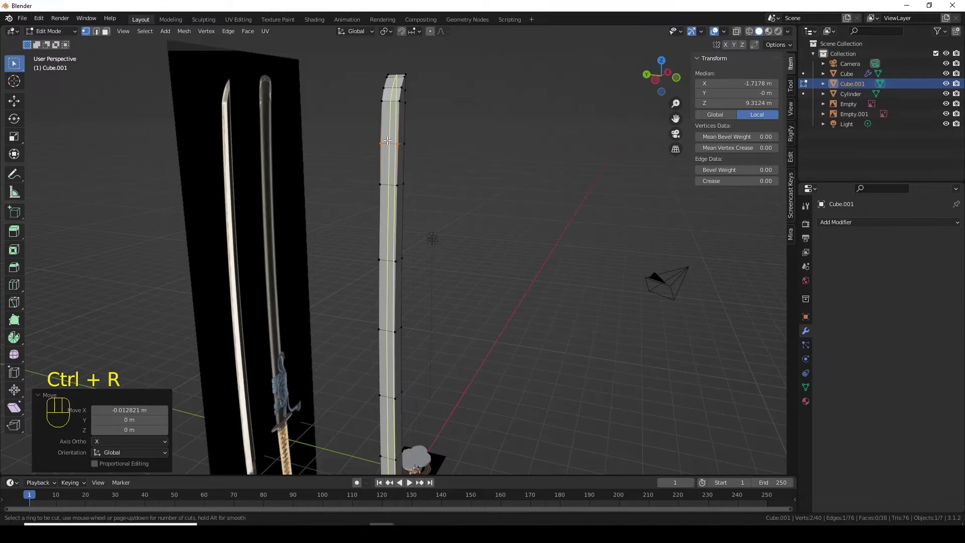
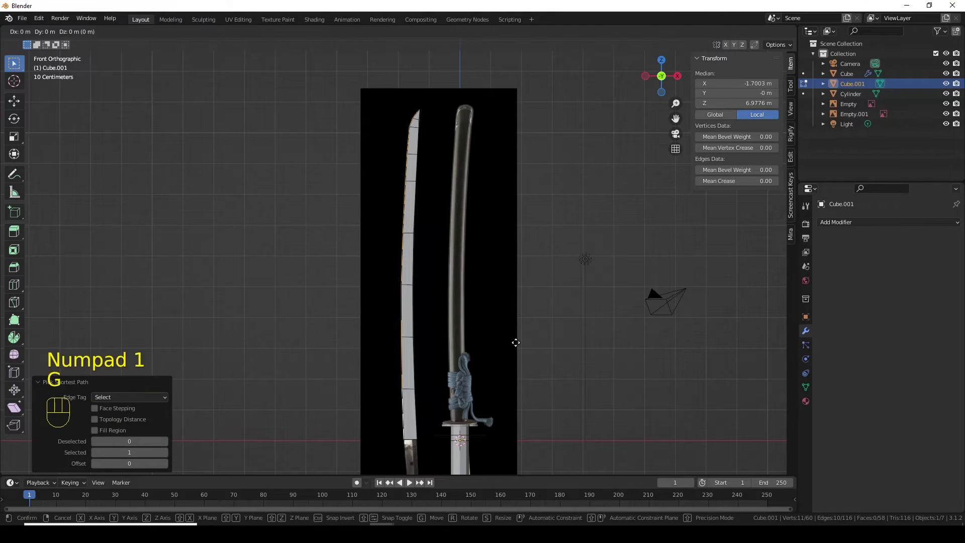
key("x")
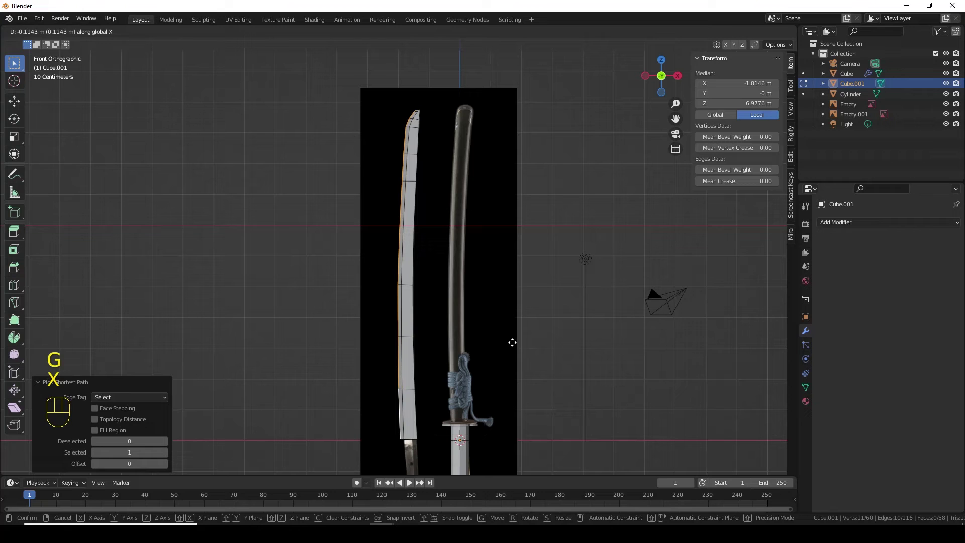
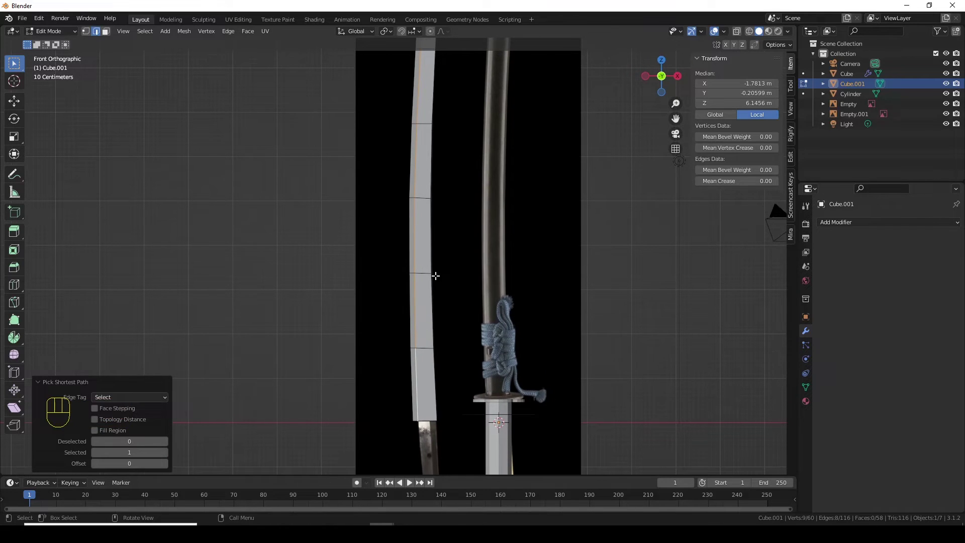
key("alt+z")
key("KP_1")
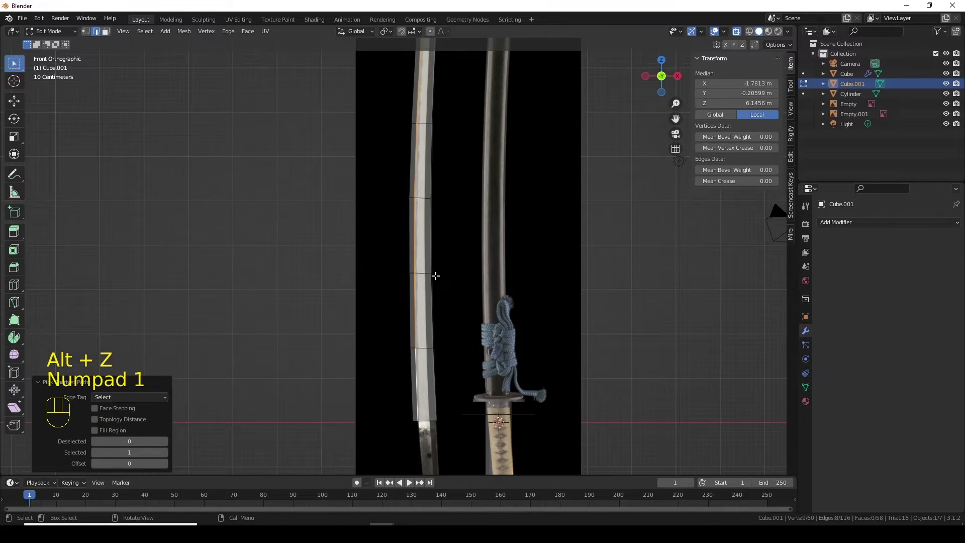
key("g")
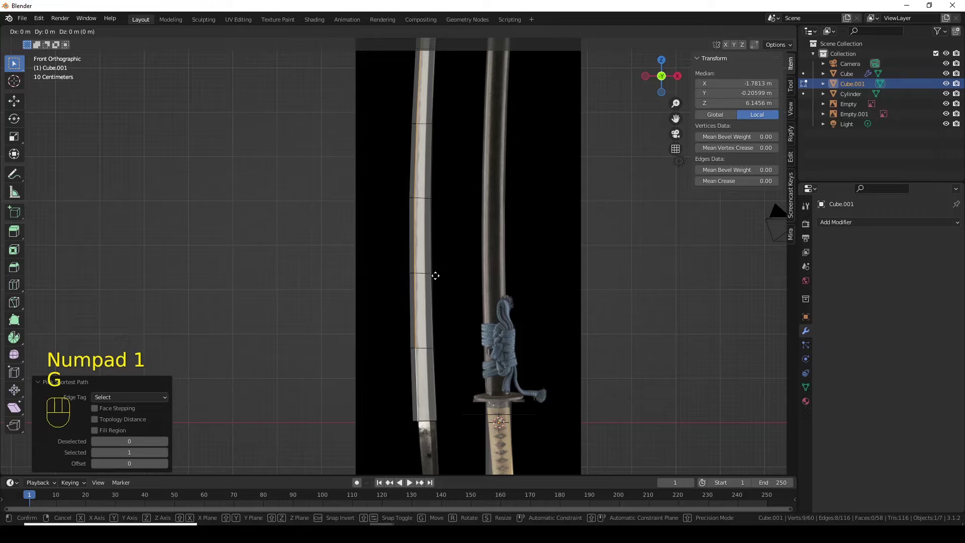
key("g")
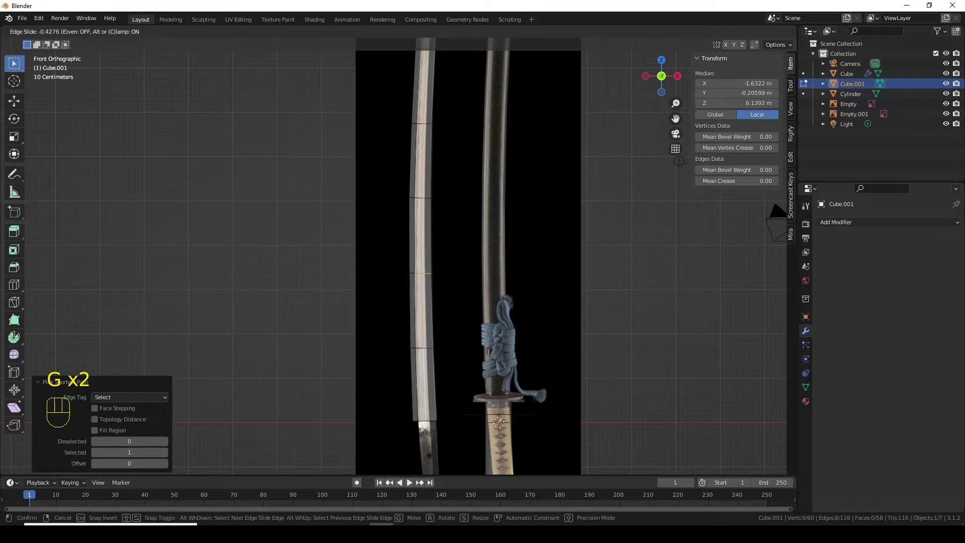
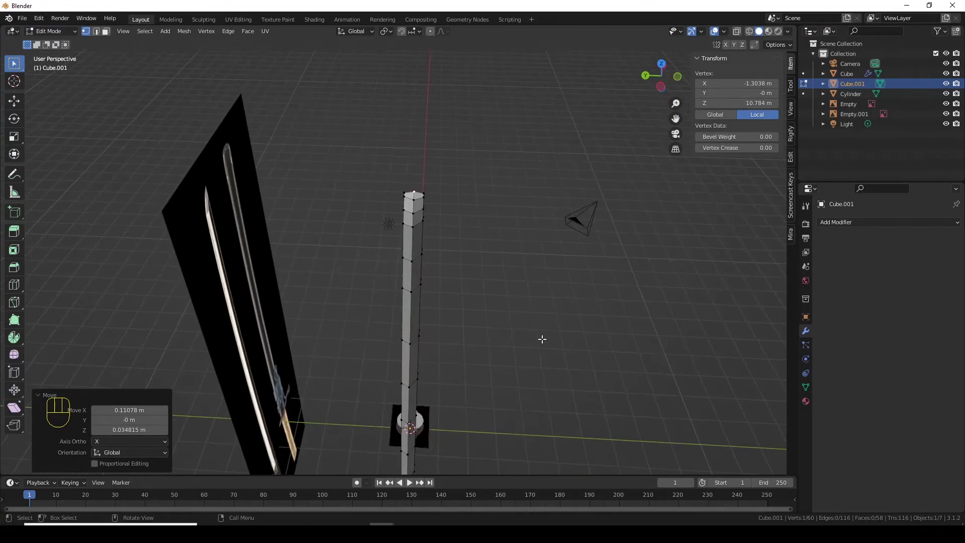
From the right view with X-ray, box-select one lengthwise half of the blade's vertices and delete it
key("KP_1")
key("KP_3")
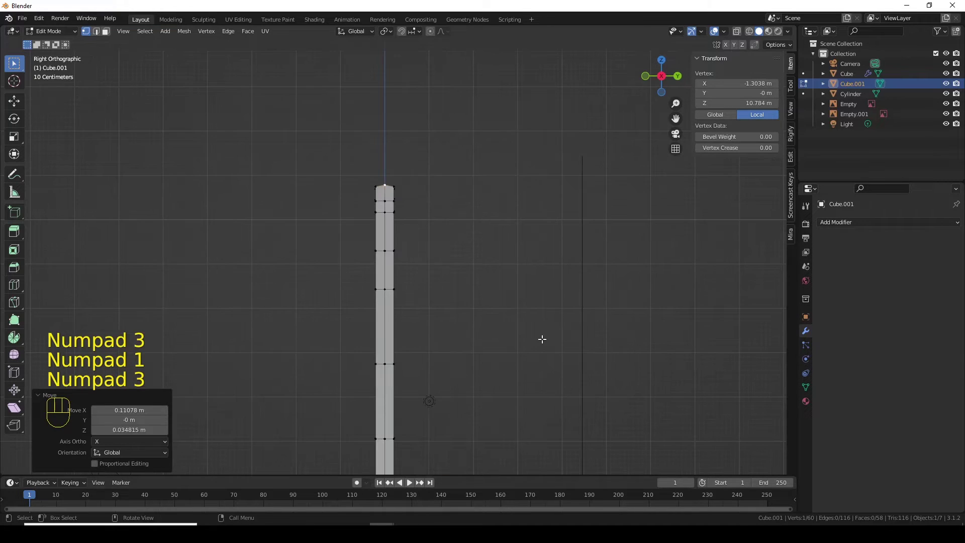
key("1")
left_click_drag(436, 157, 398, 350)
left_click_drag(413, 341, 419, 260)
key("alt+z")
left_click_drag(424, 65, 399, 292)
left_click_drag(402, 350, 401, 312)
middle_click(418, 424)
left_click_drag(400, 190, 391, 153)
key("Delete")
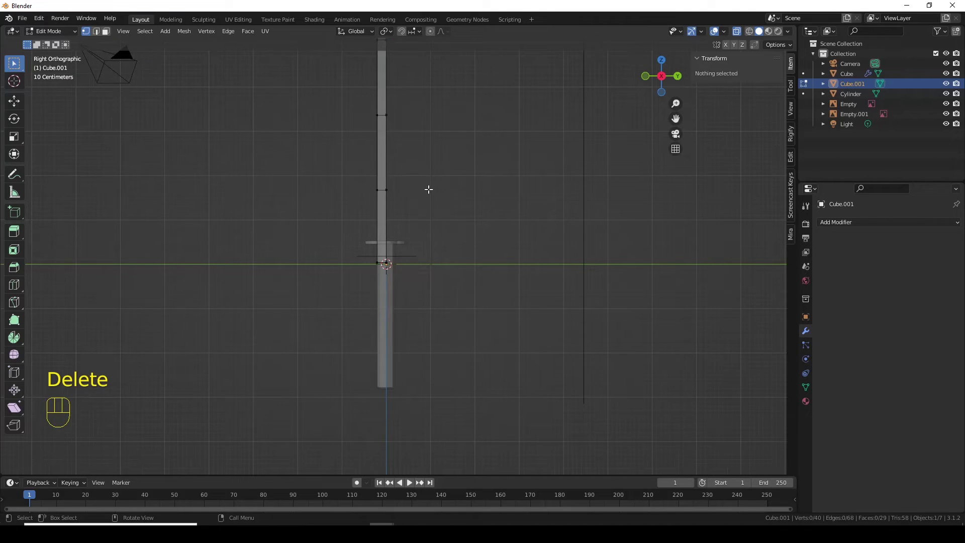
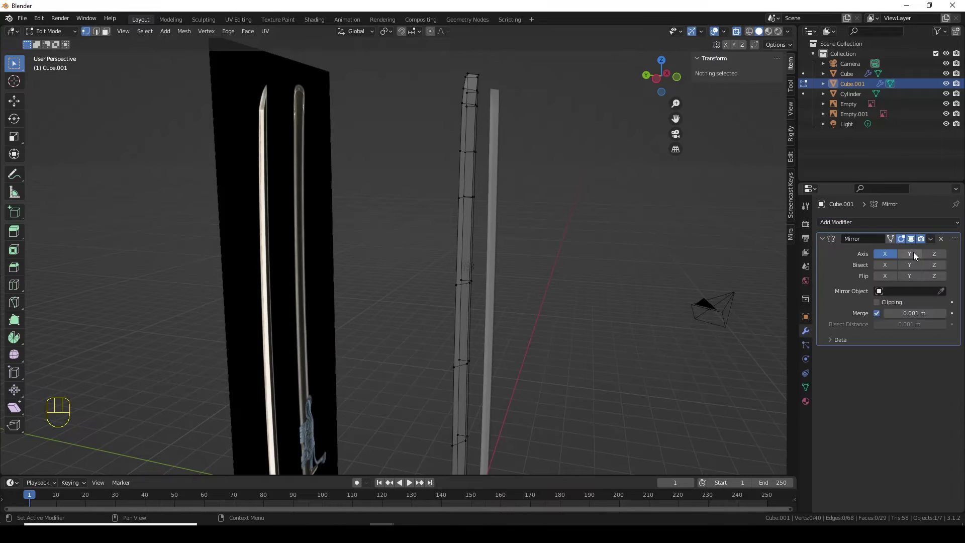
Set the Mirror modifier to Y only with clipping, then move the whole blade half along Y against the mirror plane
left_click(916, 254)
left_click(885, 256)
left_click_drag(504, 242, 532, 269)
left_click_drag(506, 278, 502, 339)
left_click_drag(484, 302, 487, 229)
left_click_drag(491, 225, 478, 245)
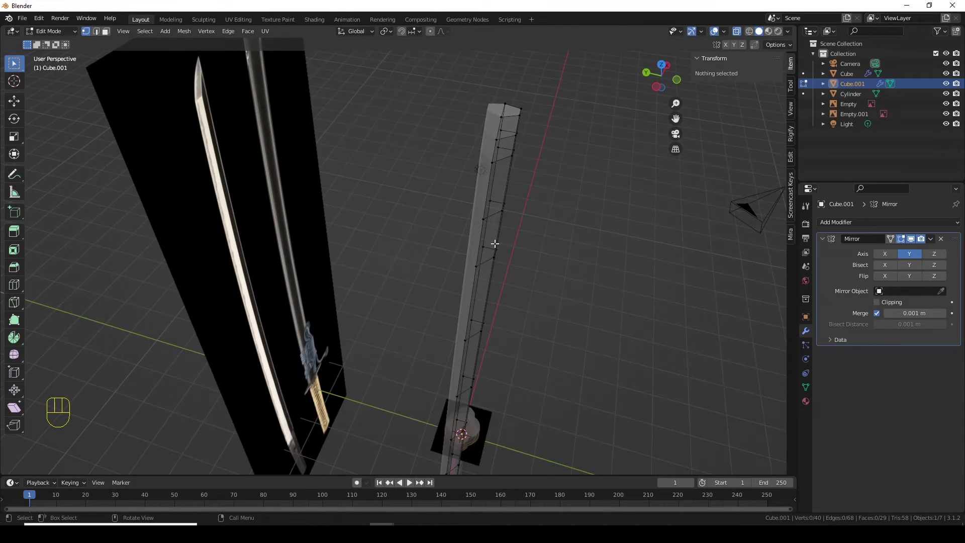
key("a")
left_click(881, 303)
key("g")
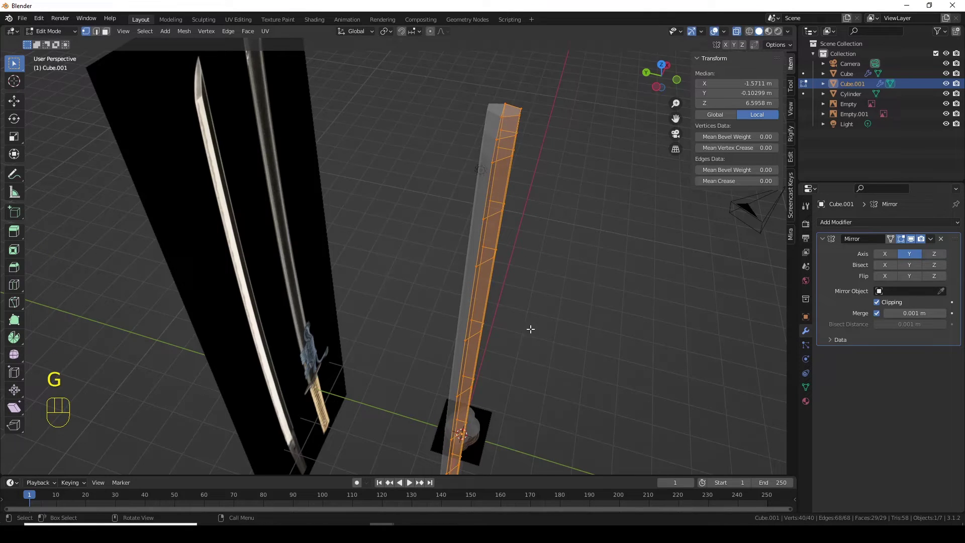
key("g")
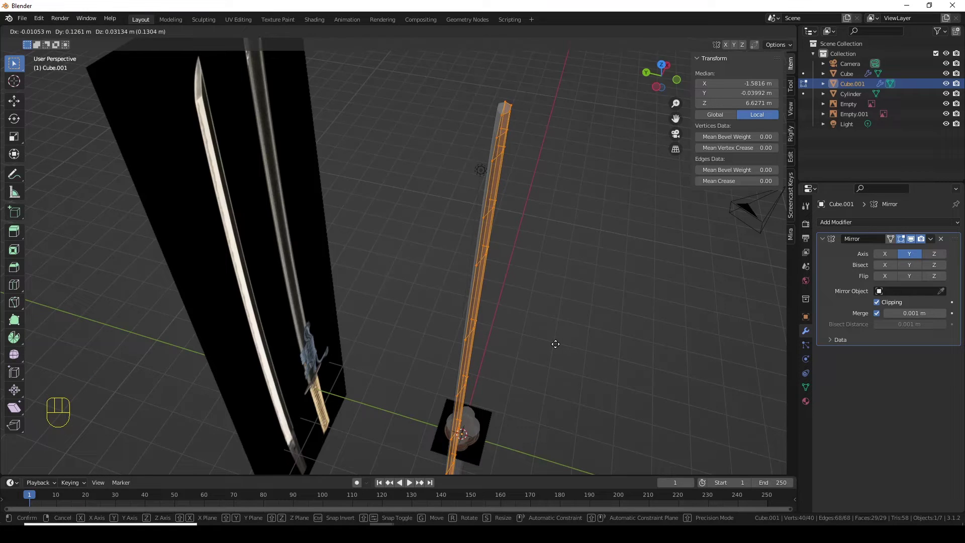
key("y")
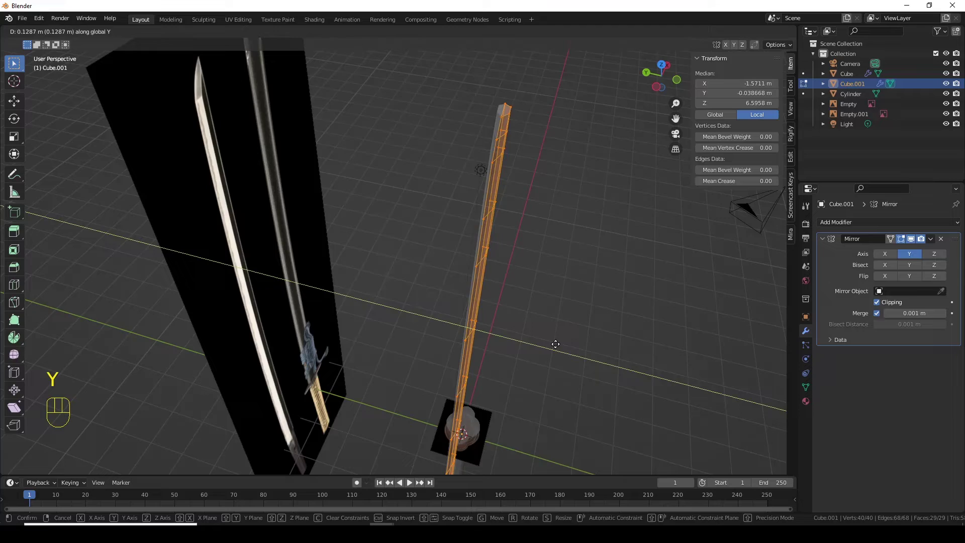
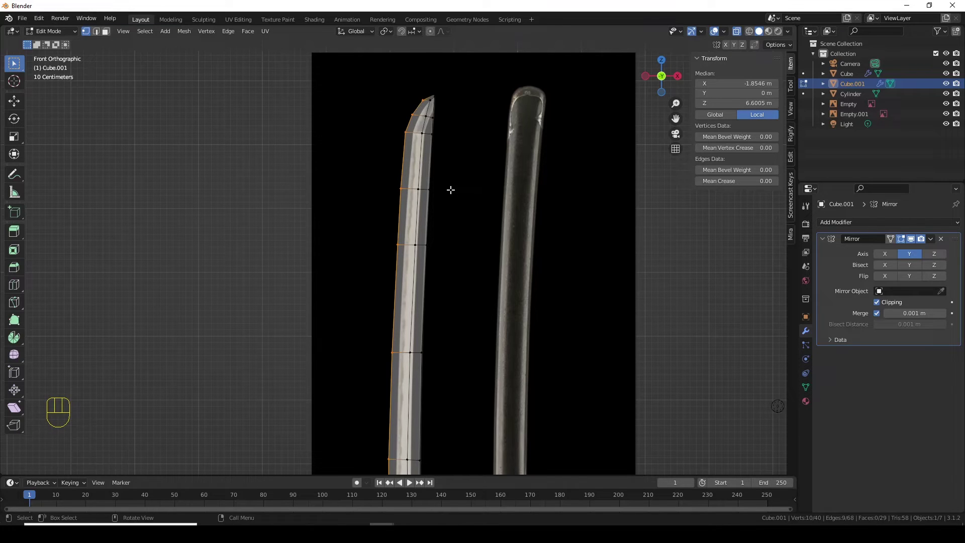
Move the selected blade edge along X toward the reference outline, then undo the last adjustments
key("g")
key("x")
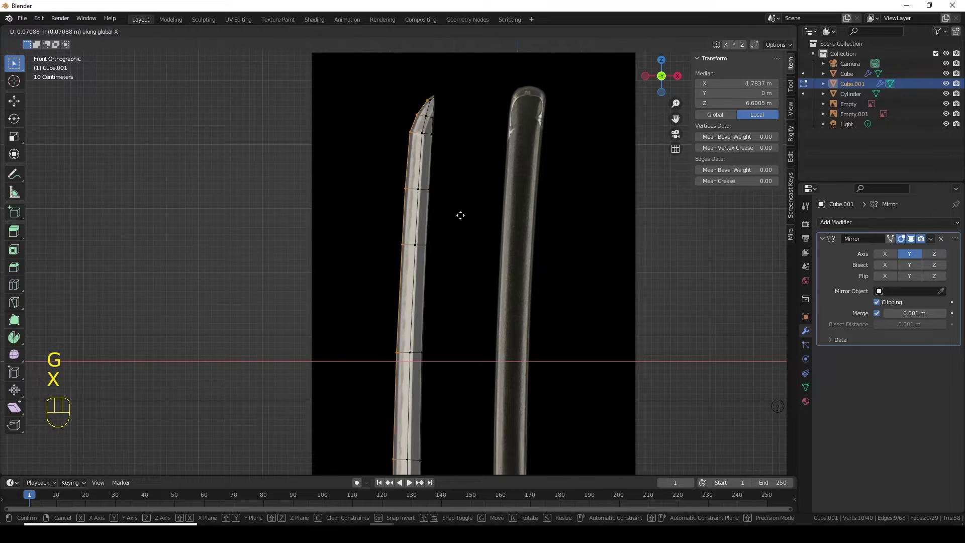
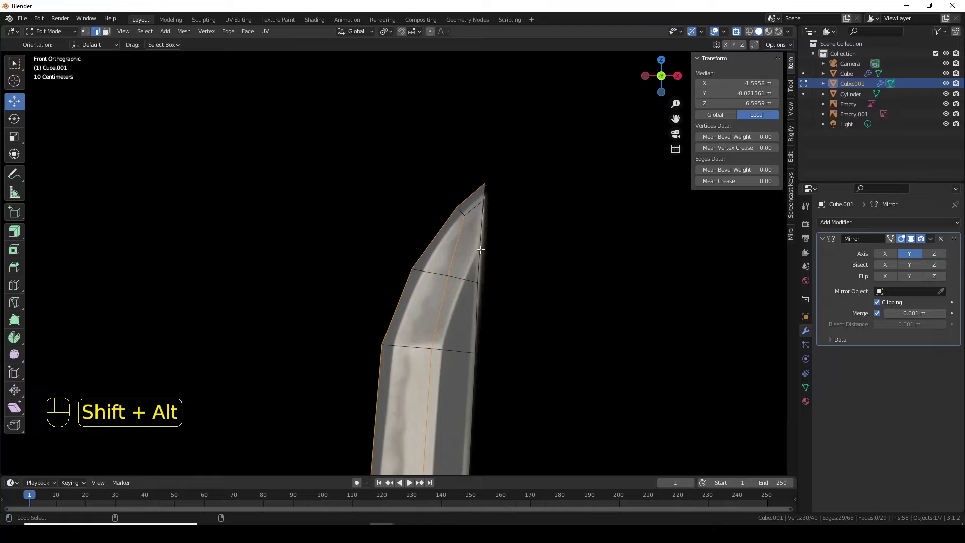
key("ctrl+z")
key("ctrl+z")
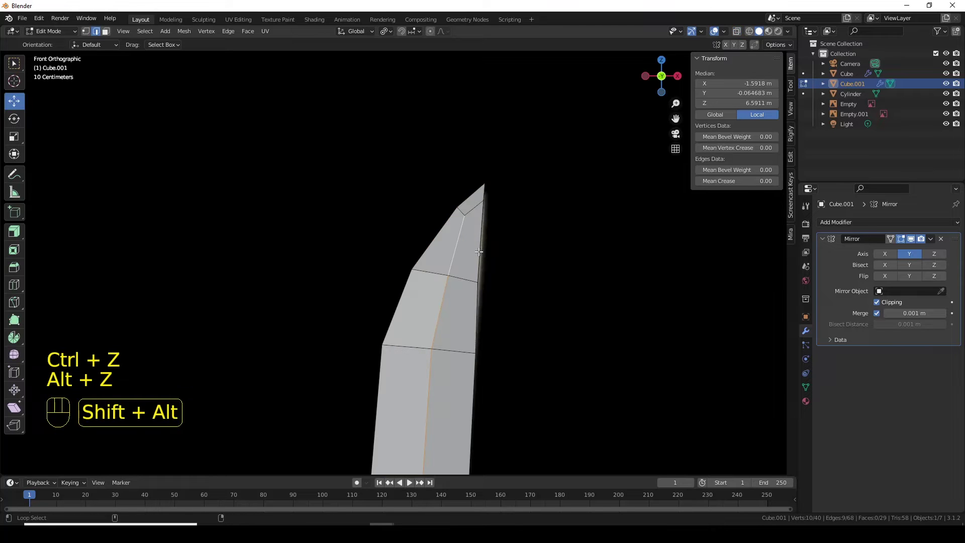
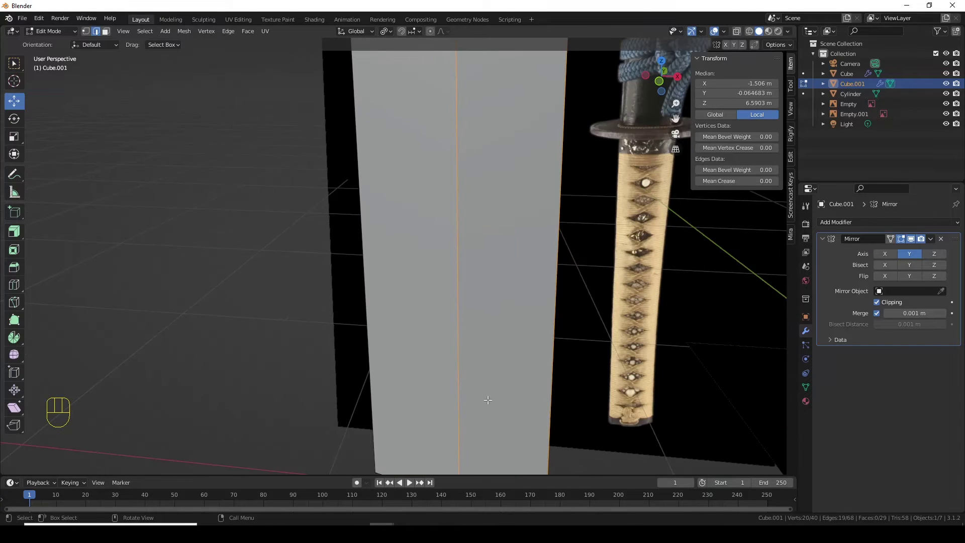
Narrow the bevel width on the blade's long edges in the Bevel panel
left_click_drag(485, 388, 481, 374)
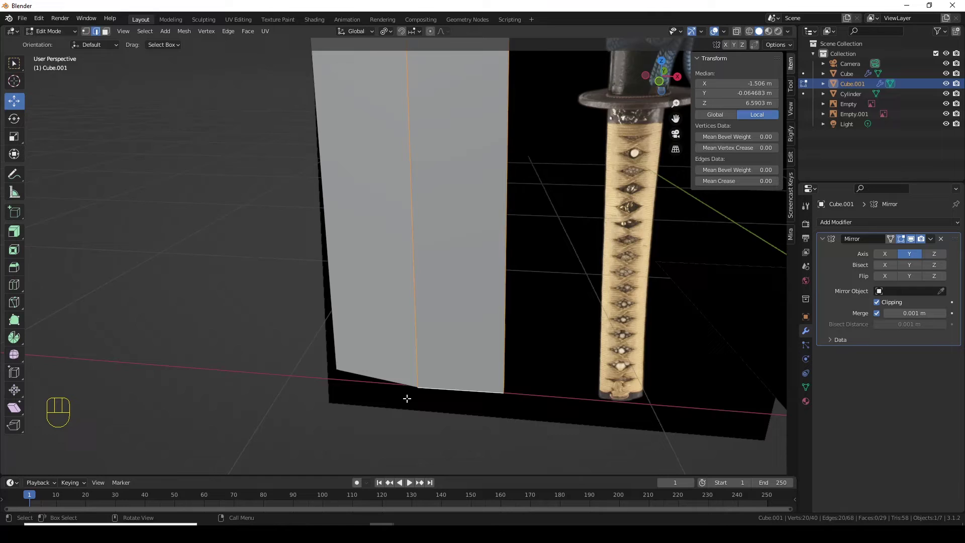
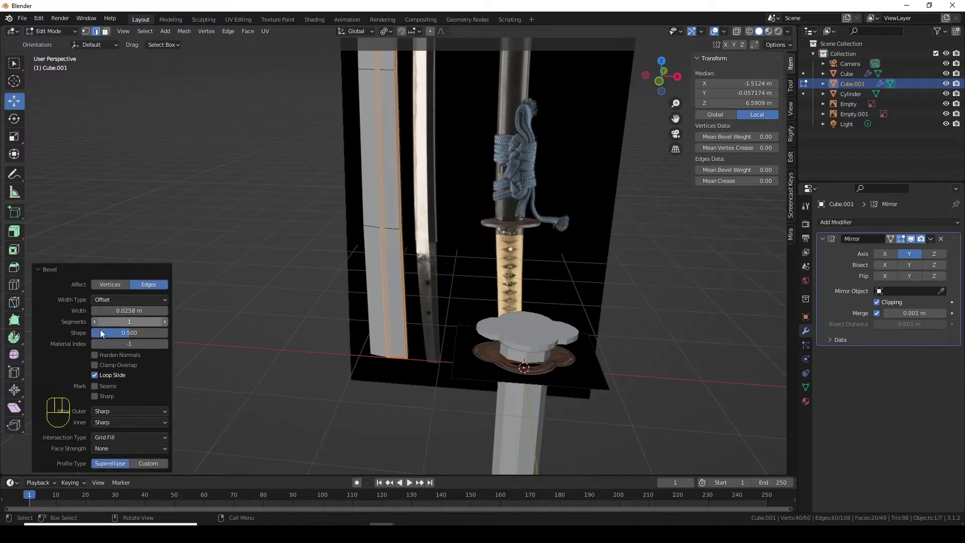
left_click(168, 313)
left_click(169, 312)
double_click(99, 314)
left_click(99, 314)
left_click_drag(402, 254, 411, 328)
left_click_drag(430, 214, 441, 369)
left_click(443, 311)
left_click(436, 254)
left_click(396, 339)
left_click(418, 251)
left_click(420, 294)
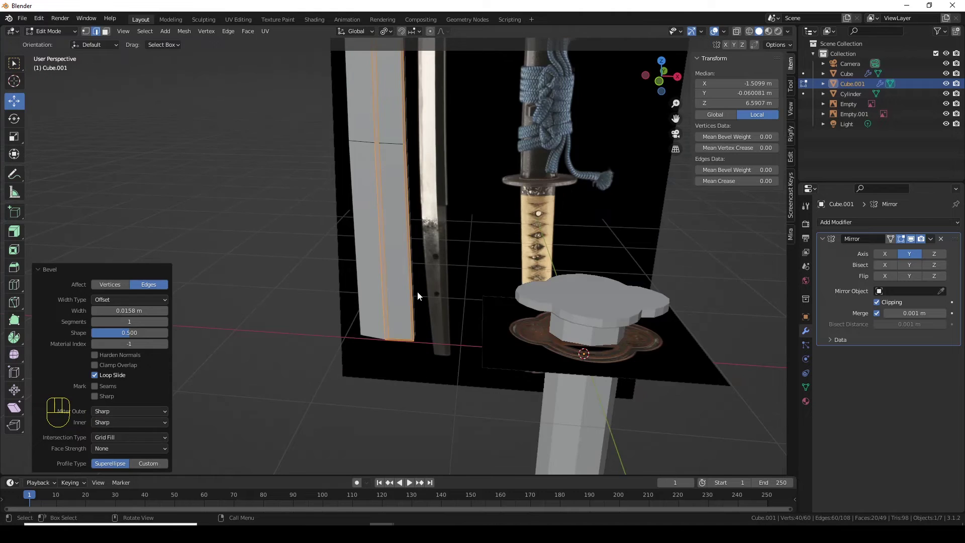
left_click(404, 287)
In face select mode, pick the strip of faces near the blade tip
key("3")
left_click_drag(391, 162, 392, 209)
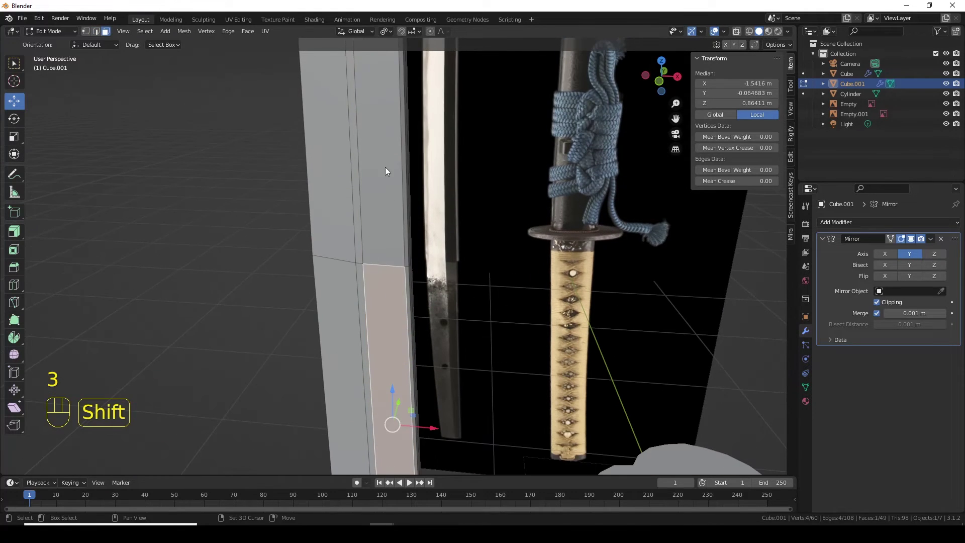
left_click_drag(387, 141, 384, 265)
left_click_drag(349, 166, 349, 258)
left_click(349, 262)
left_click_drag(335, 173, 335, 253)
left_click(333, 260)
left_click_drag(382, 213, 375, 244)
left_click_drag(370, 204, 373, 176)
left_click_drag(380, 119, 379, 197)
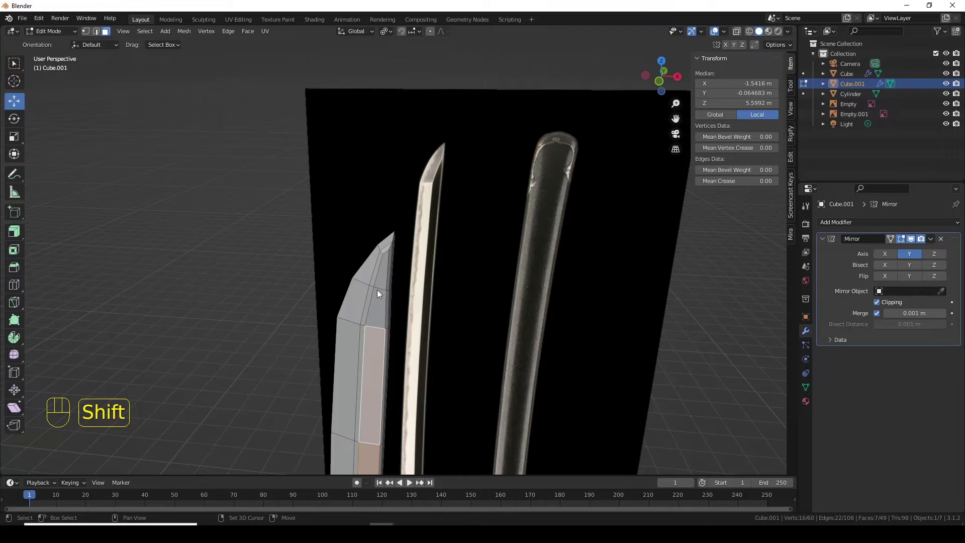
left_click(384, 282)
Extrude the selected tip faces inward along their normals to form a groove
left_click_drag(397, 308, 364, 309)
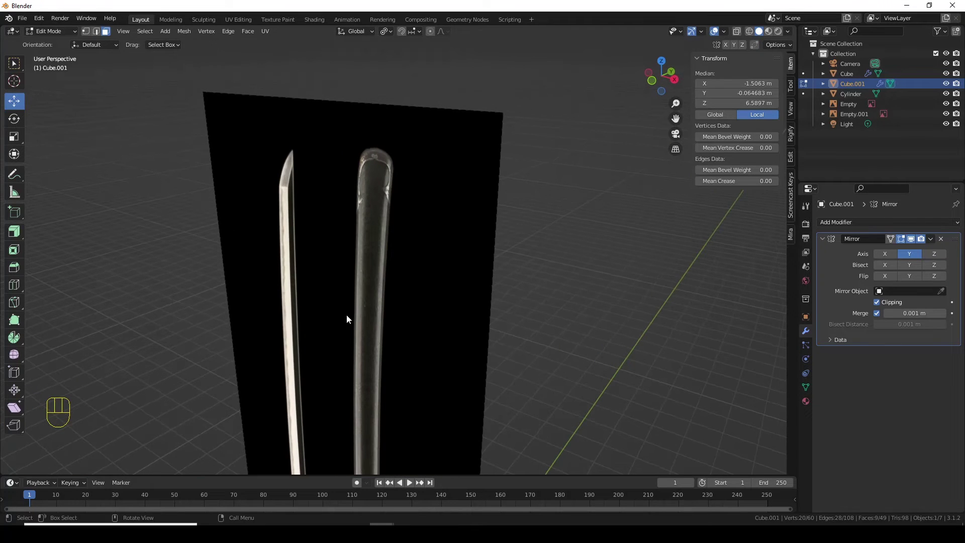
key("KP_1")
key("KP_Decimal")
left_click_drag(434, 263, 439, 360)
left_click_drag(481, 233, 458, 272)
left_click_drag(446, 205, 423, 271)
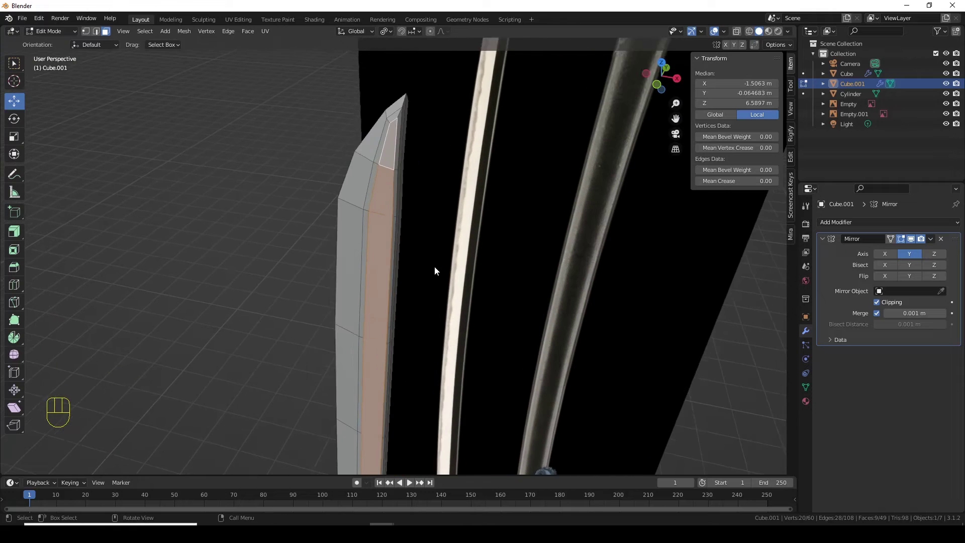
left_click_drag(434, 283, 428, 319)
left_click_drag(425, 319, 402, 326)
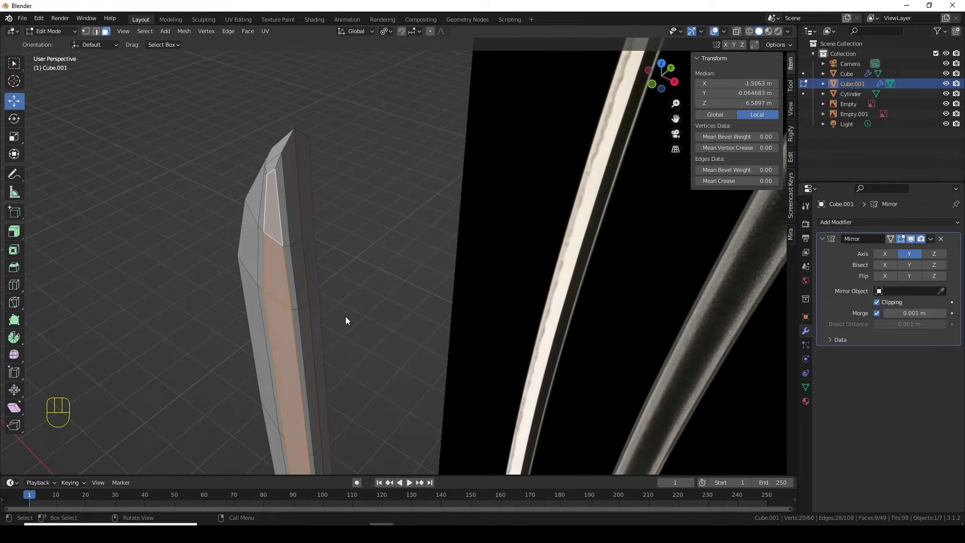
key("e")
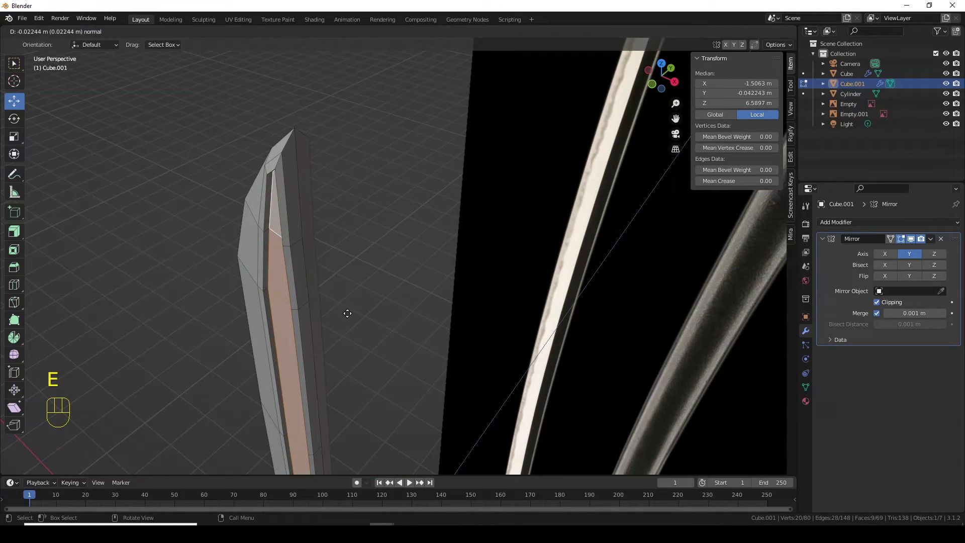
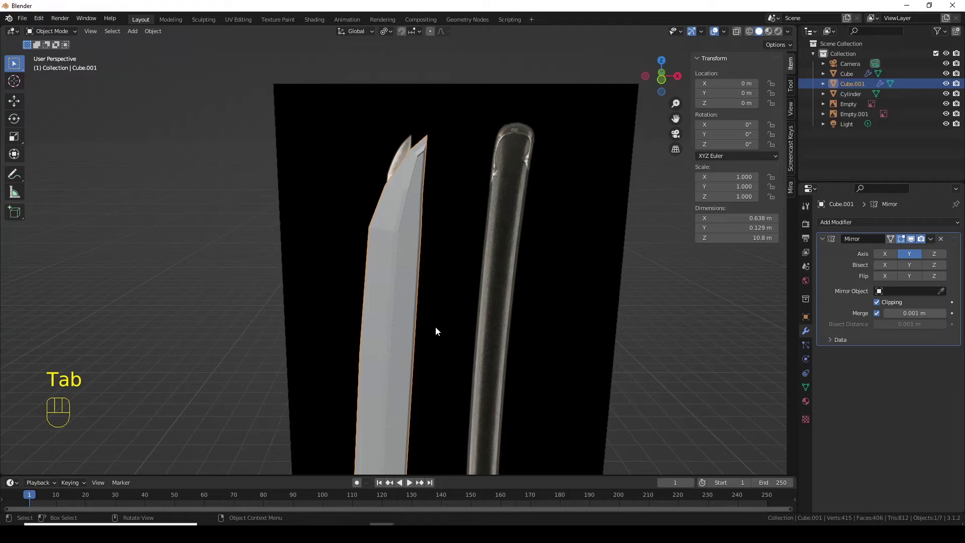
Frame the blade tip in front orthographic view for vertex editing
left_click_drag(435, 329, 440, 321)
key("KP_1")
key("KP_3")
left_click_drag(434, 253, 428, 286)
Move the tip vertices with axis constraints so the groove's end curves to a sharp point
key("1")
left_click(406, 255)
key("alt+z")
middle_click(406, 279)
key("alt+z")
key("Tab")
middle_click(405, 270)
key("1")
middle_click(383, 234)
key("alt+z")
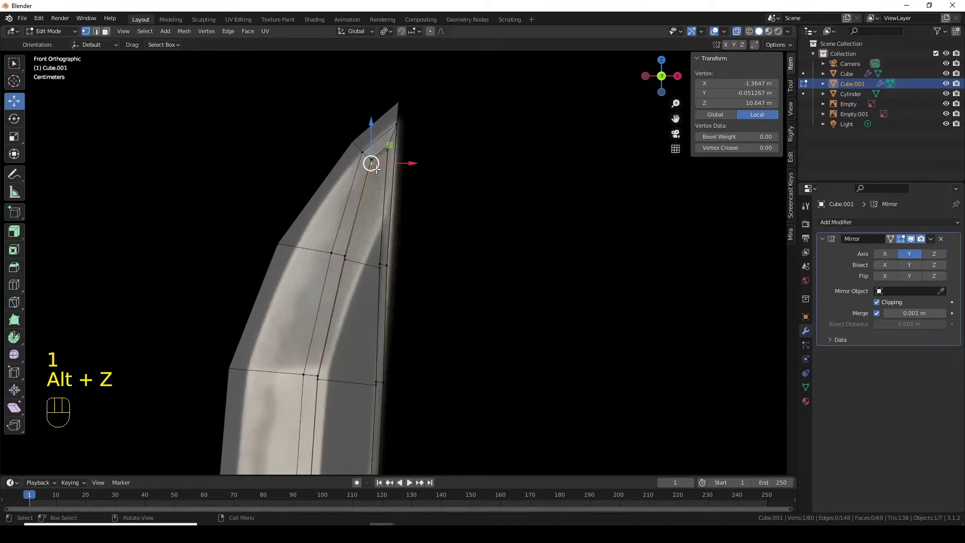
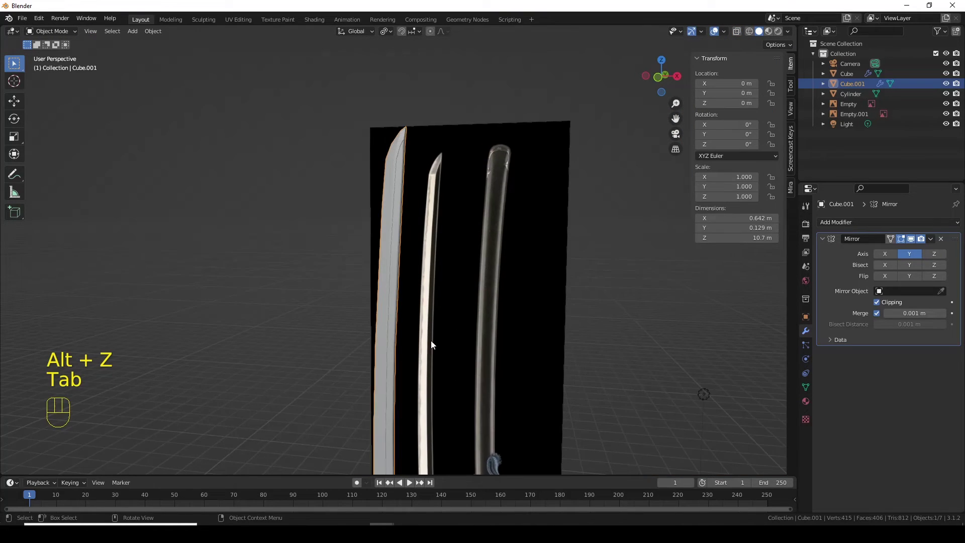
Move the blade object along X onto the reference blade and check the alignment from above
left_click_drag(444, 329, 559, 339)
left_click_drag(545, 341, 490, 336)
key("KP_1")
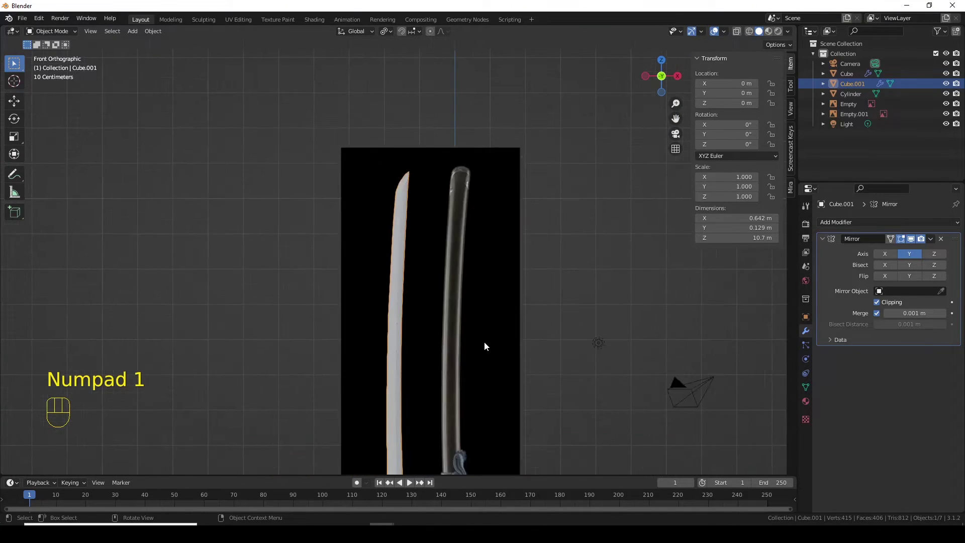
left_click_drag(477, 344, 472, 304)
key("g")
key("x")
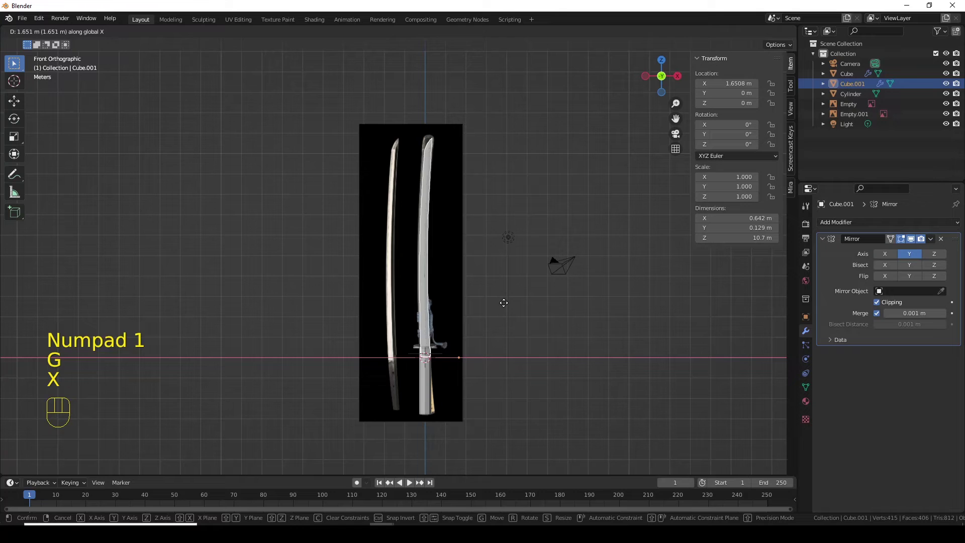
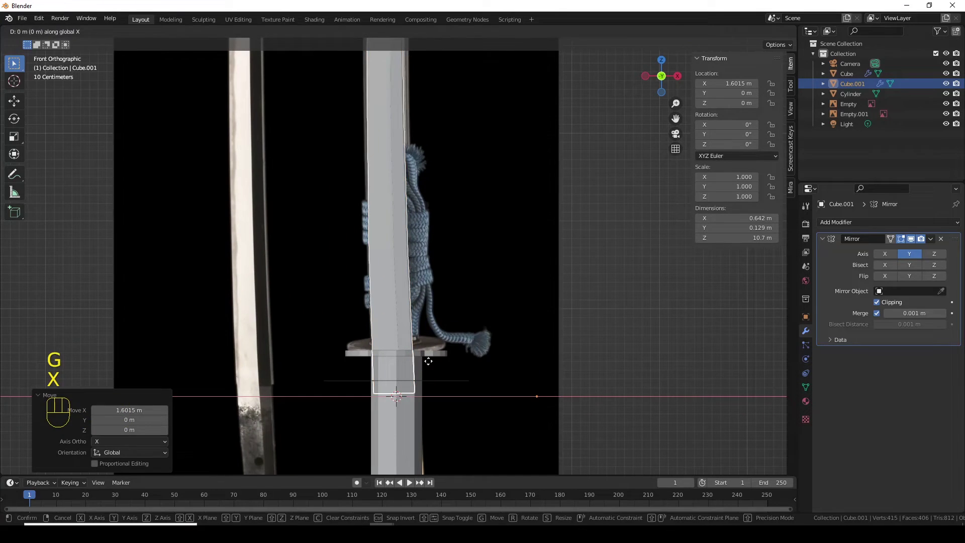
left_click(433, 362)
key("KP_7")
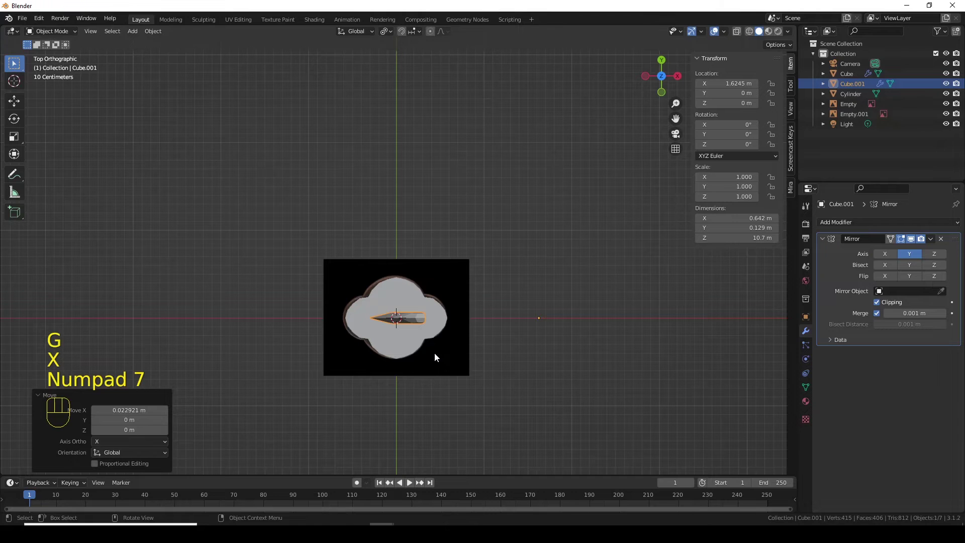
key("KP_1")
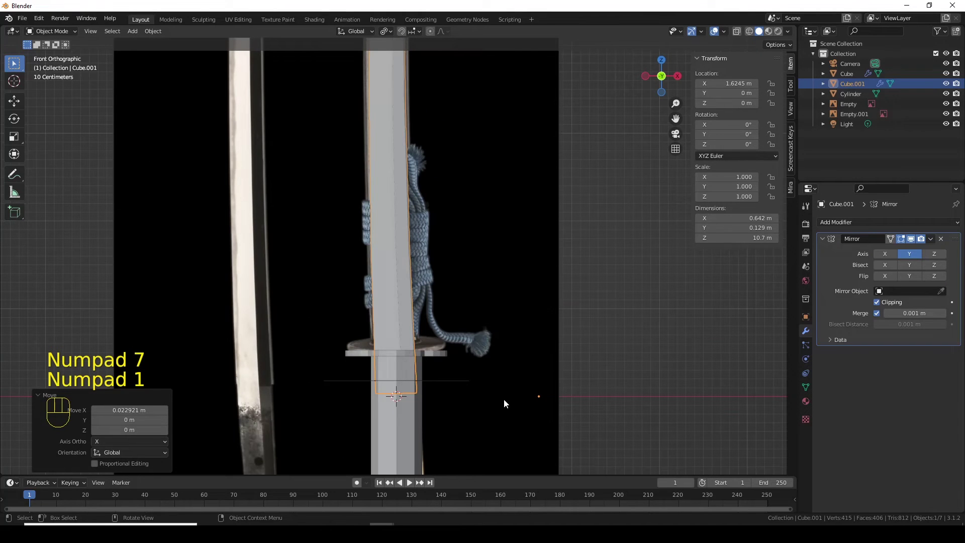
Select the handle cylinder and enter Edit Mode, framing its bottom end
left_click_drag(656, 345, 685, 362)
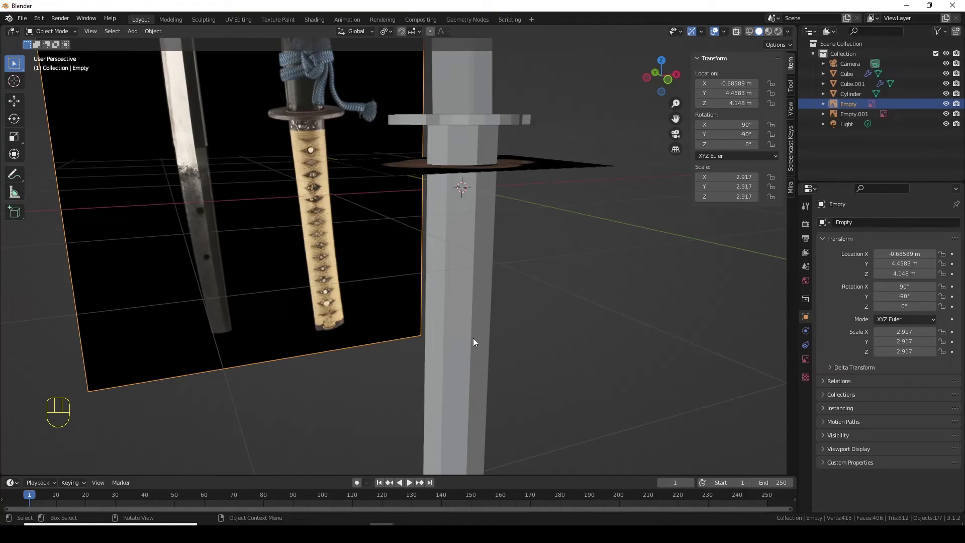
left_click_drag(523, 423, 500, 422)
left_click_drag(490, 396, 493, 318)
left_click_drag(426, 364, 452, 363)
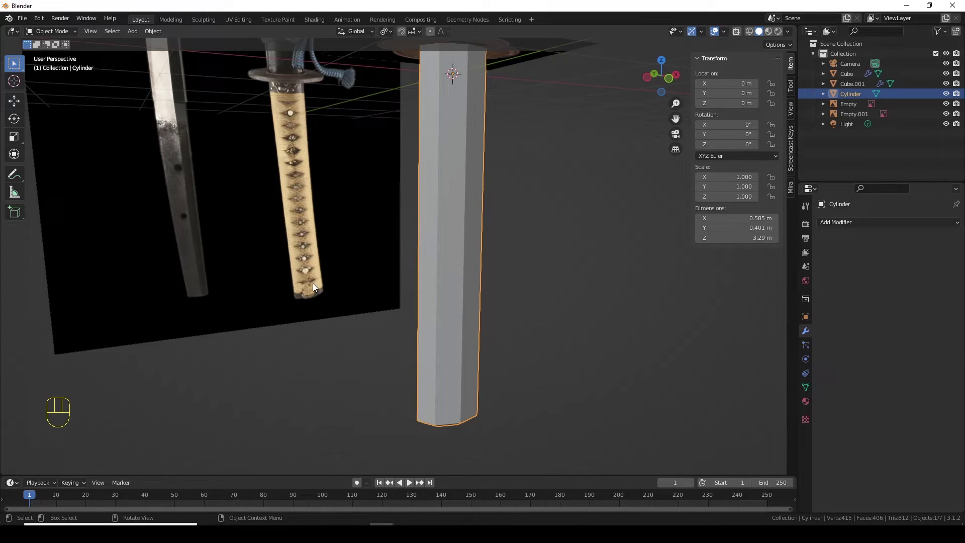
left_click_drag(470, 351, 450, 350)
key("KP_1")
left_click_drag(450, 407, 450, 324)
Knife-cut a rounded outline into the front faces near the bottom of the handle
key("Tab")
left_click(465, 321)
left_click_drag(517, 351, 455, 331)
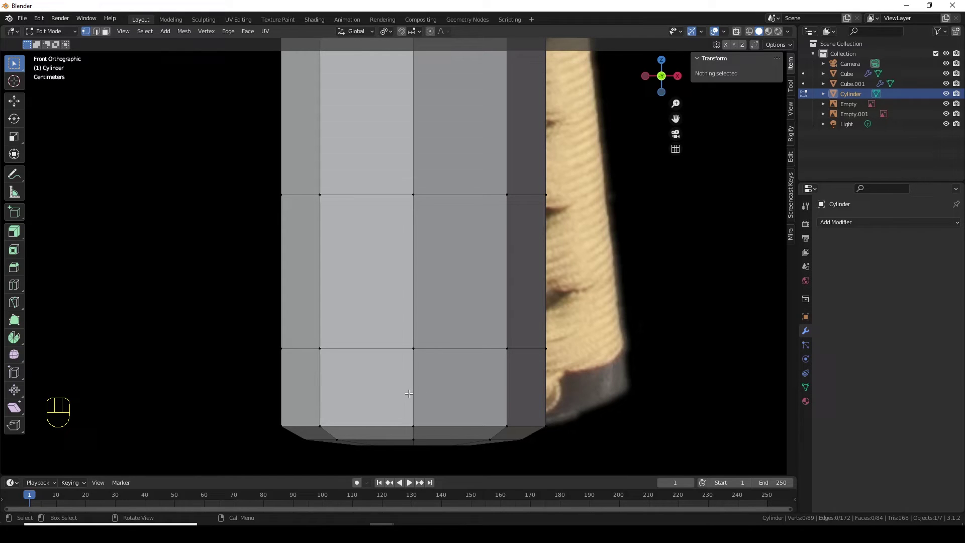
key("k")
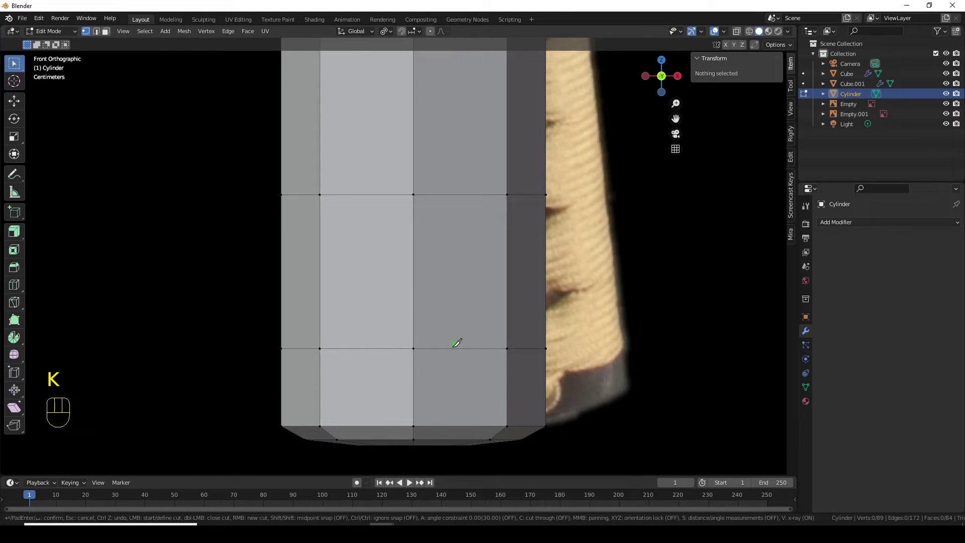
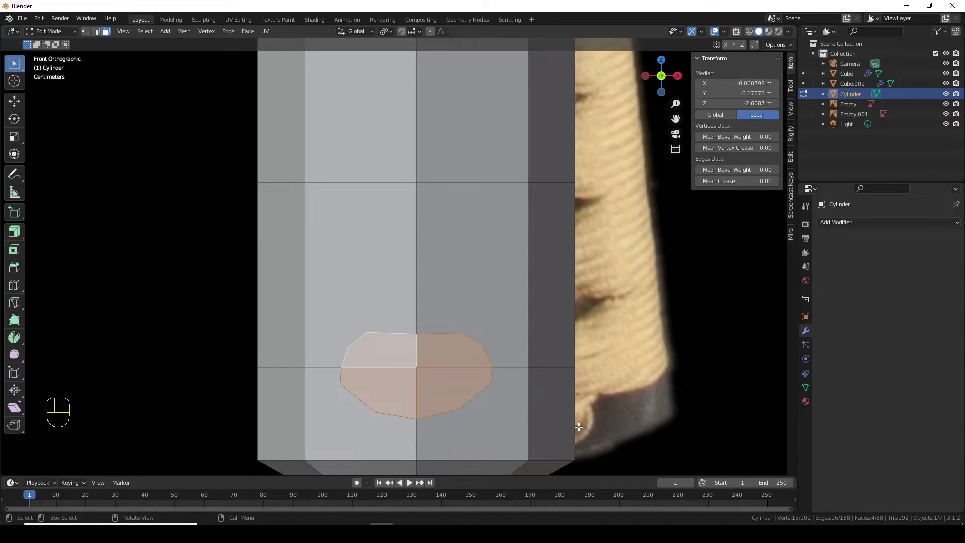
key("ctrl+z")
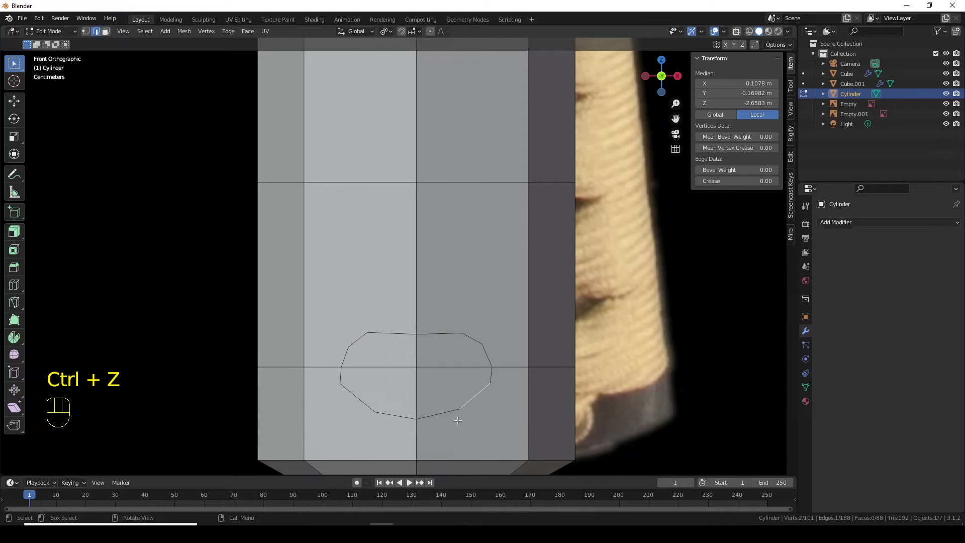
Loop-select the cut outline and bevel it into a narrow double-edged band
left_click(473, 393)
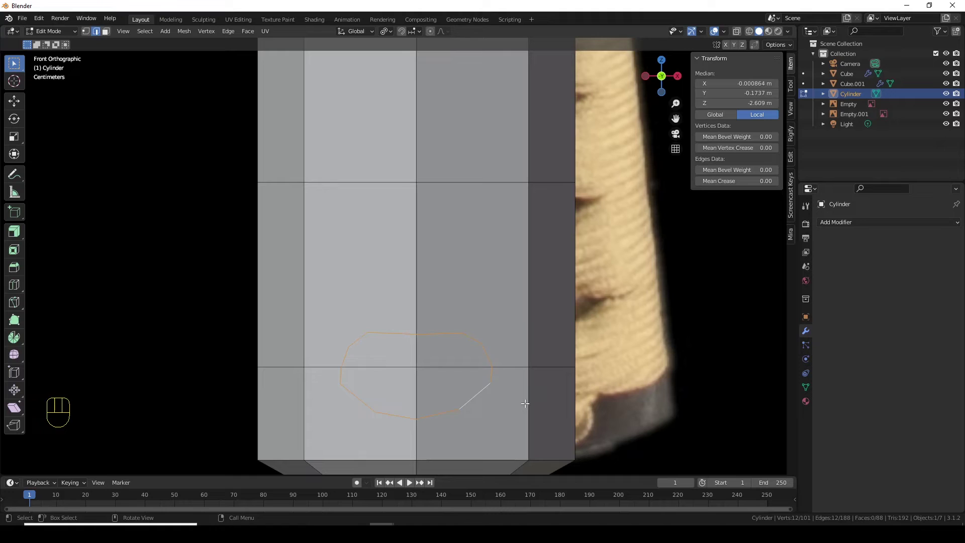
key("ctrl+b")
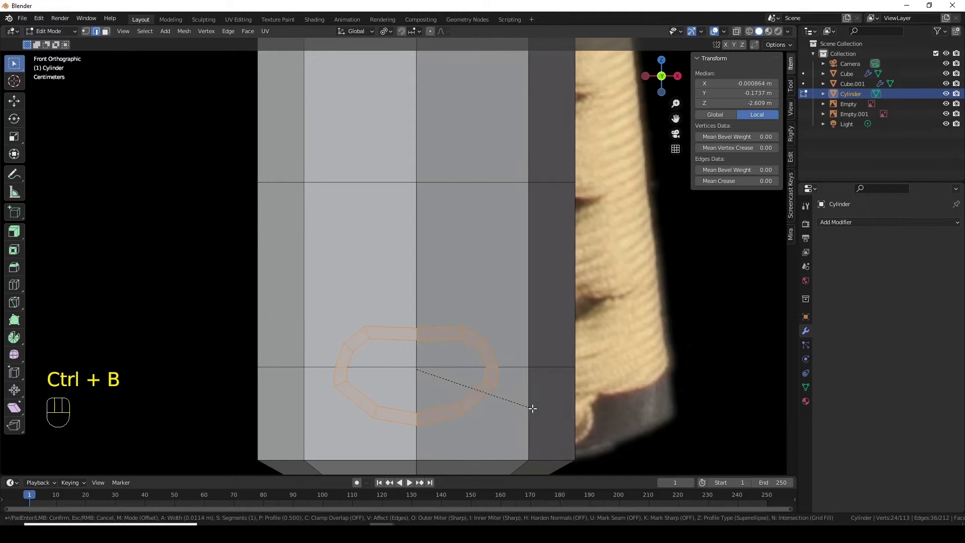
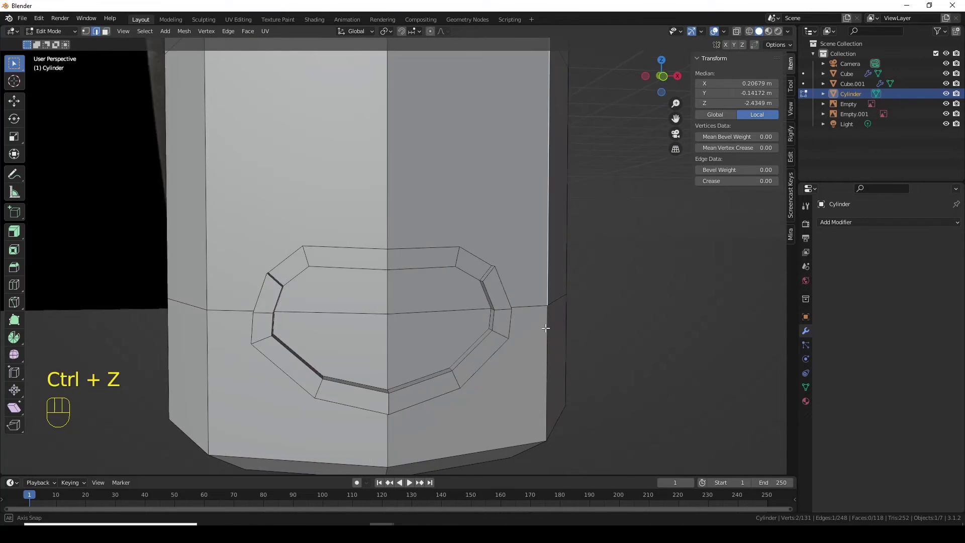
Select the handle outline loops and push them out along normals with Alt+S
left_click(489, 285)
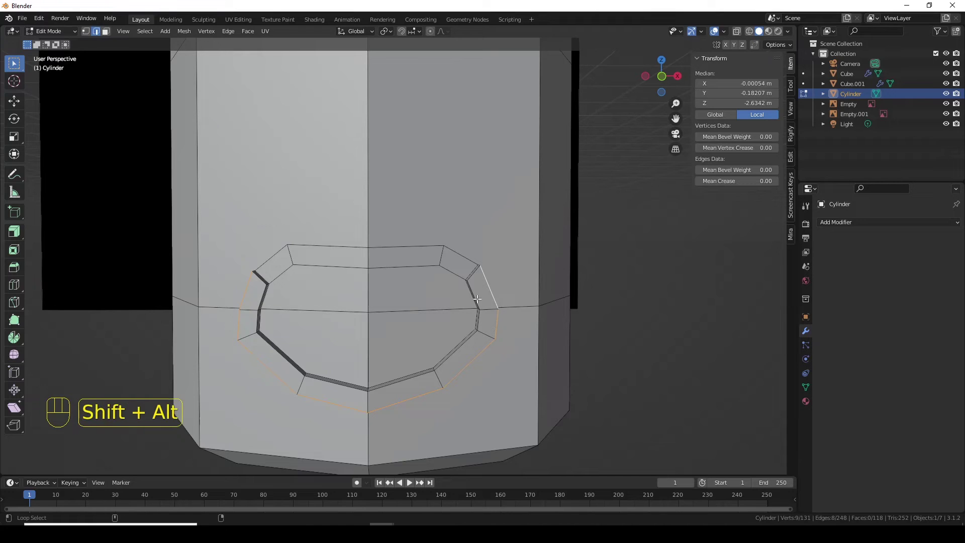
left_click(475, 296)
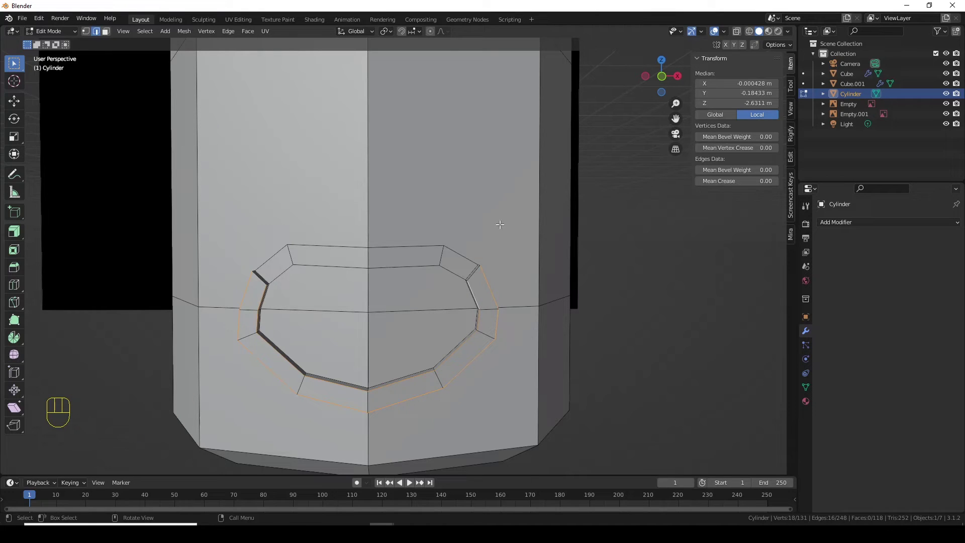
left_click(391, 34)
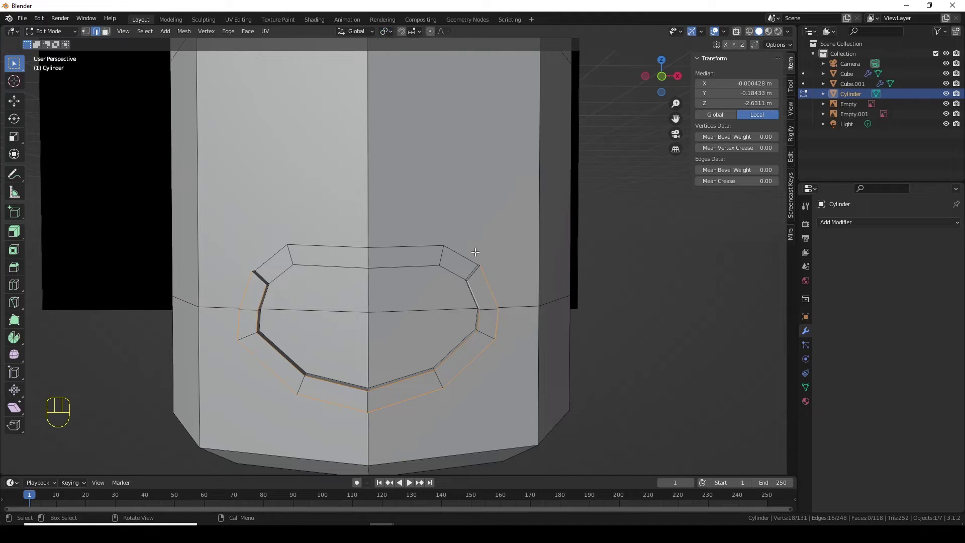
key("alt+s")
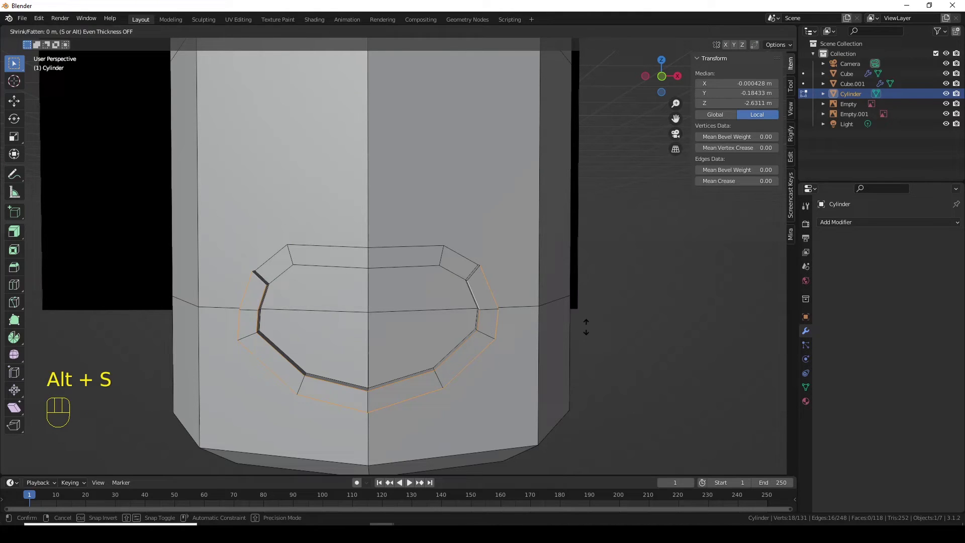
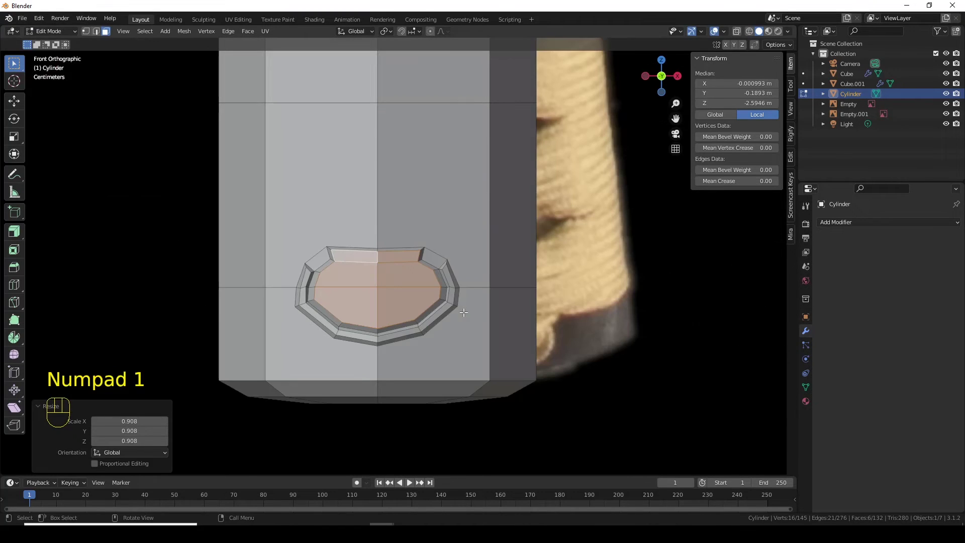
Box-select the ring's top vertices and raise them along Z into a pointed peak
key("alt+z")
middle_click(425, 298)
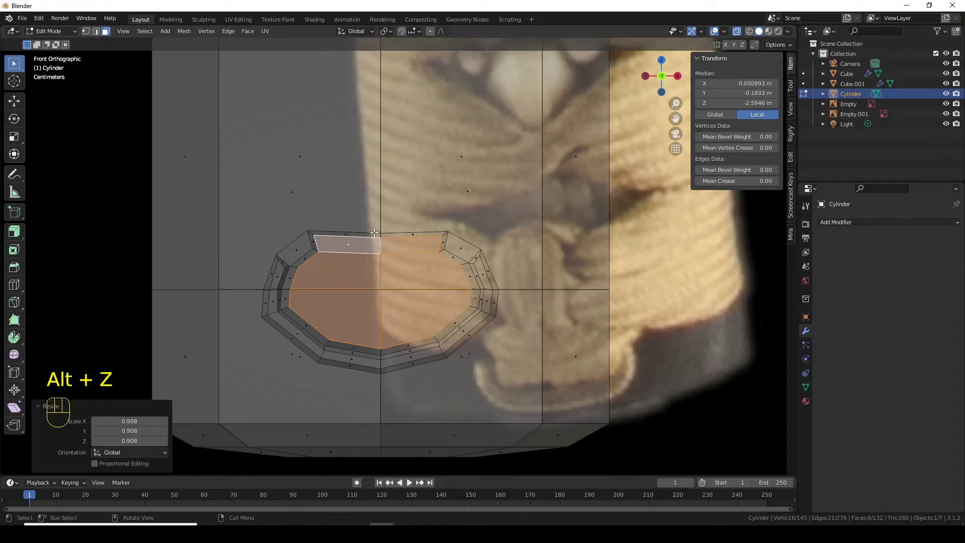
key("1")
left_click_drag(376, 223, 401, 245)
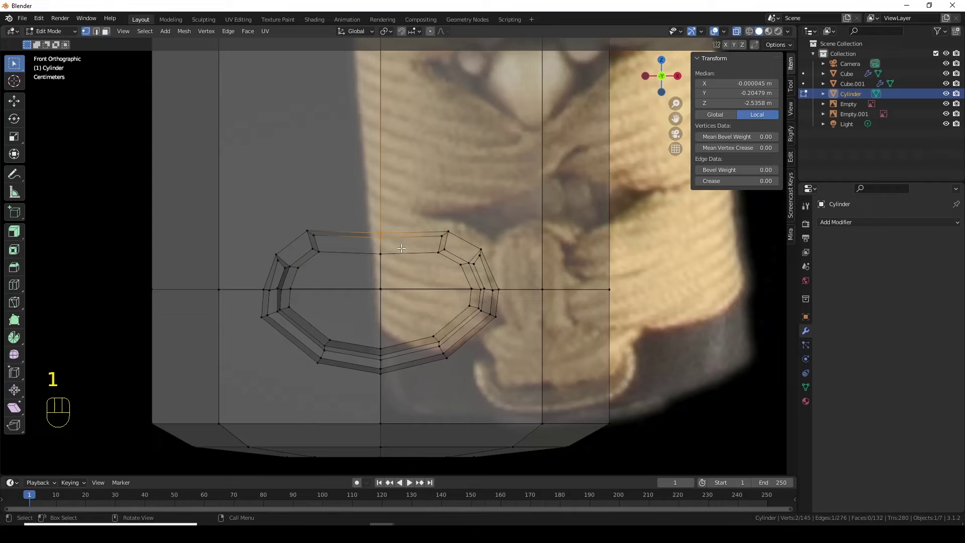
key("g")
key("z")
left_click_drag(408, 183, 420, 199)
left_click_drag(448, 229, 299, 241)
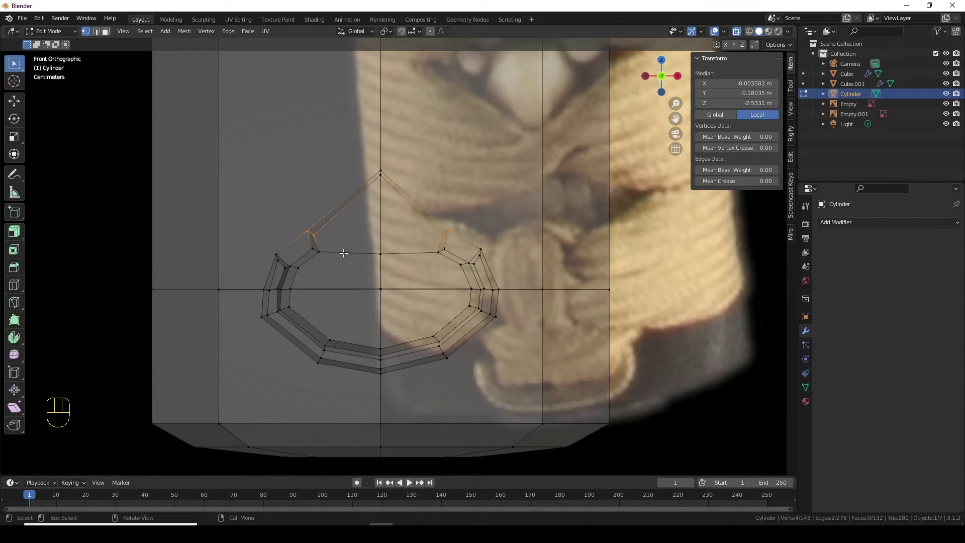
key("g")
key("z")
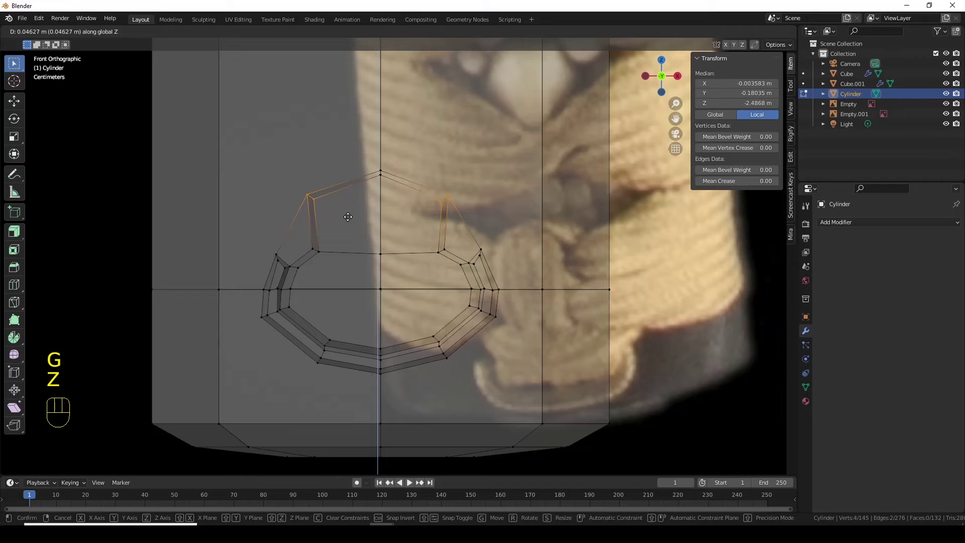
left_click(348, 212)
Scale and lift the ring's upper rows to taper the outline into a teardrop shape
key("s")
left_click(520, 236)
left_click_drag(380, 170, 400, 192)
key("g")
key("z")
left_click(398, 178)
left_click_drag(355, 215, 312, 213)
key("s")
left_click(505, 268)
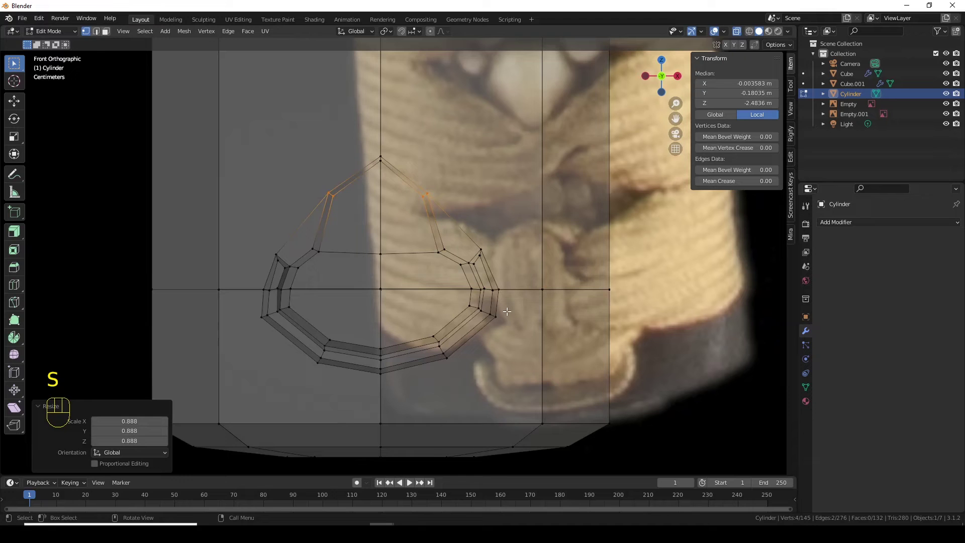
key("alt+z")
left_click(500, 372)
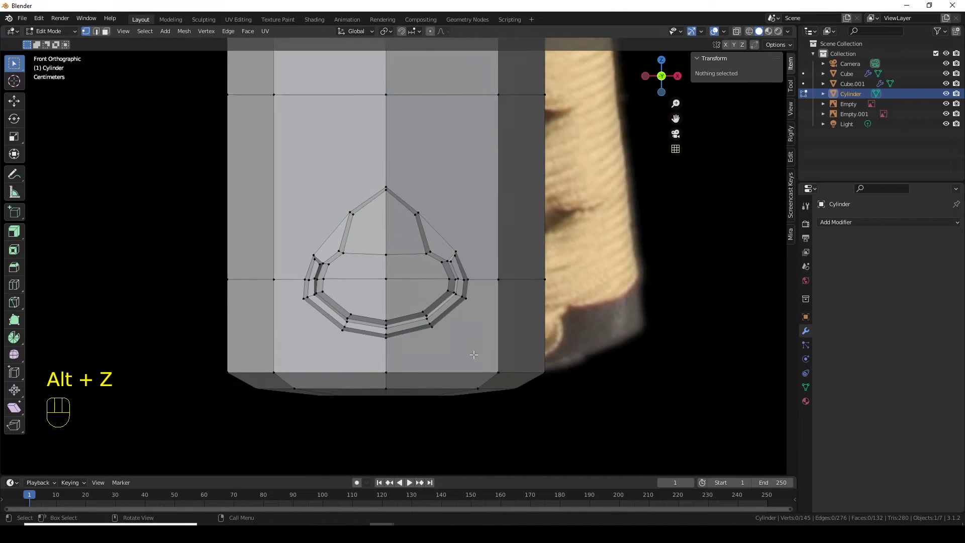
Nudge the ring's side vertices into place with short moves while orbiting to check
left_click_drag(452, 356, 355, 365)
left_click(277, 201)
key("g")
left_click(289, 235)
key("g")
left_click(290, 229)
left_click_drag(304, 245, 386, 245)
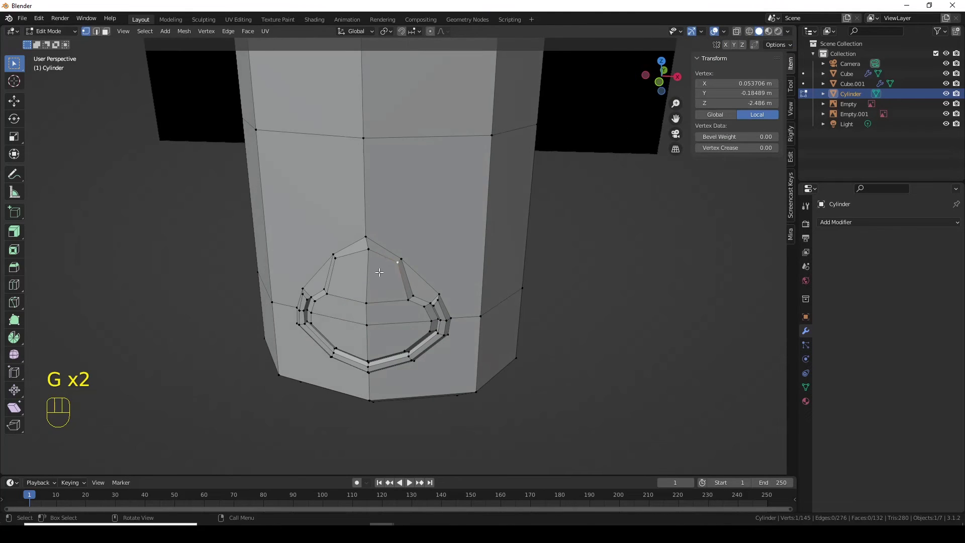
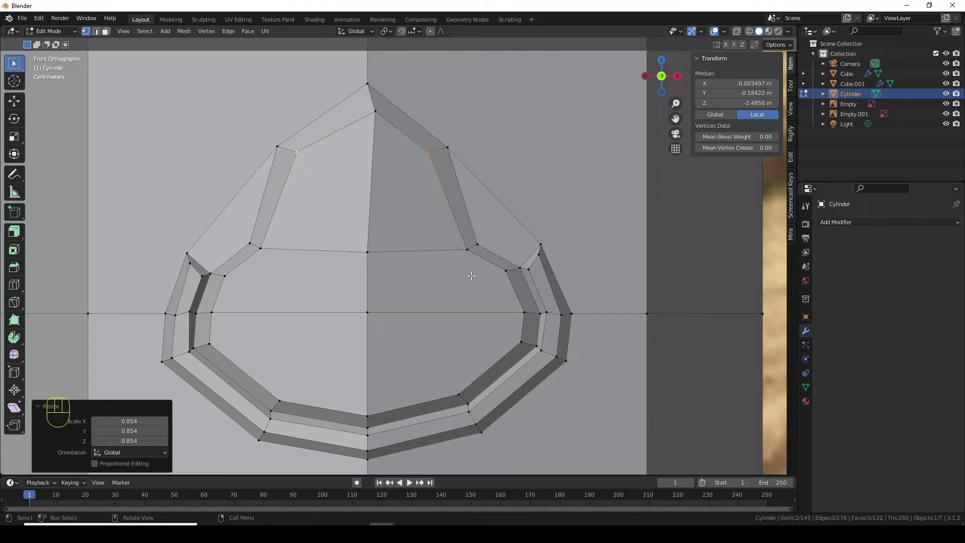
In front view, move the peak vertex so the pointed top sits cleanly, then pick a lower corner vertex
left_click_drag(417, 287, 354, 212)
left_click(354, 213)
key("KP_1")
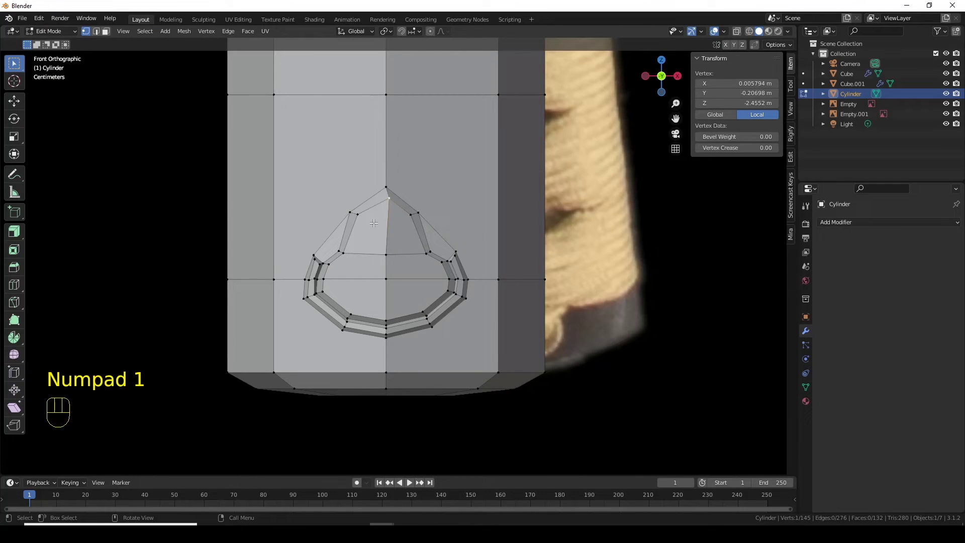
key("g")
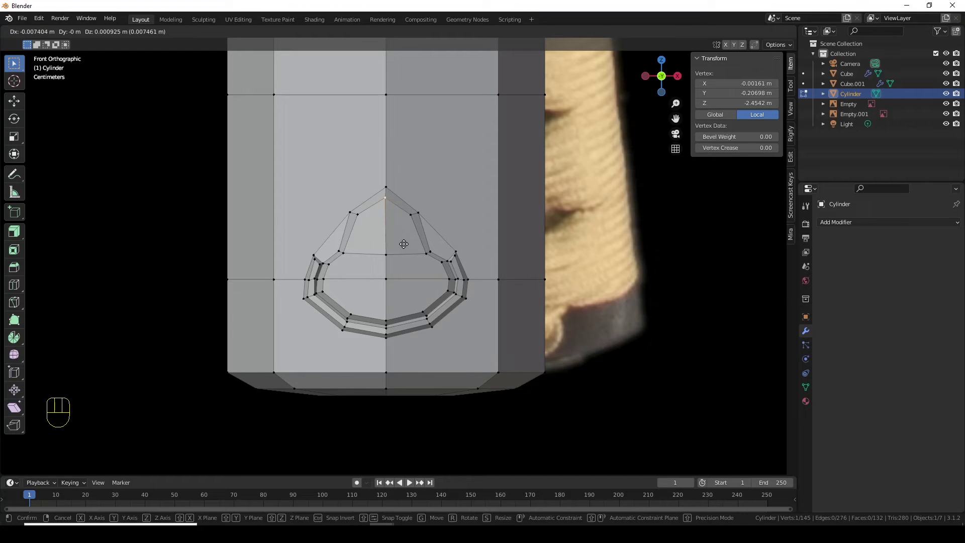
left_click(403, 241)
left_click_drag(417, 322, 406, 282)
left_click(422, 276)
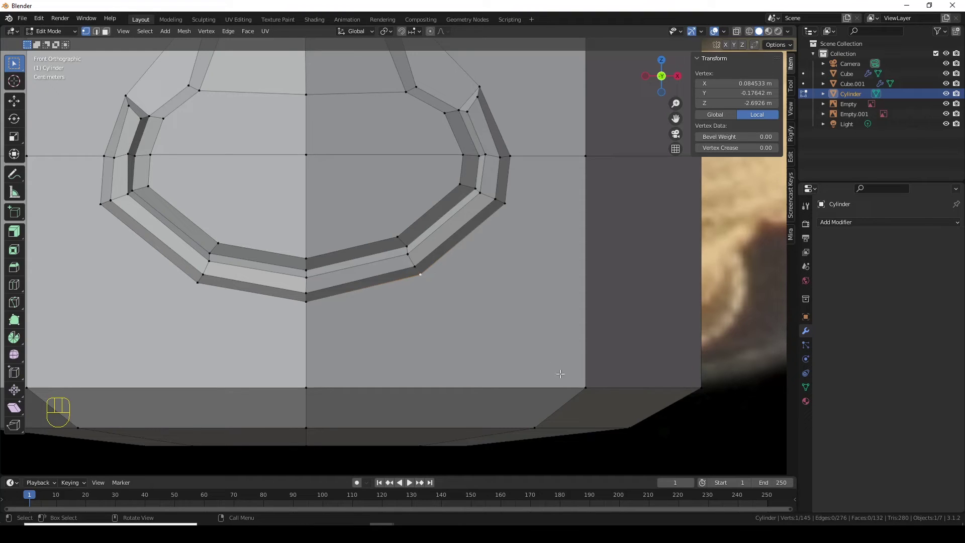
Join the ring's lower corner to the outer grid corner with J and view the handle end from the front
left_click(587, 386)
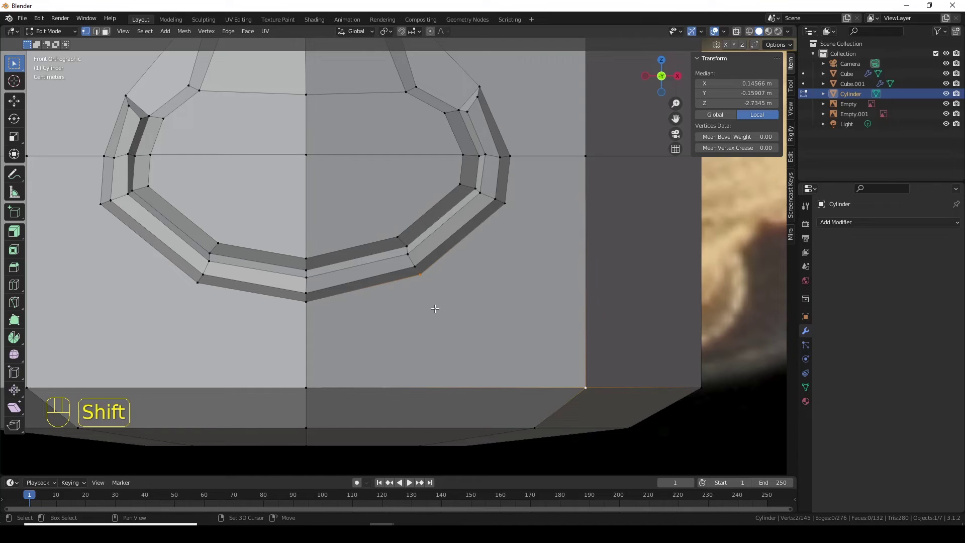
key("j")
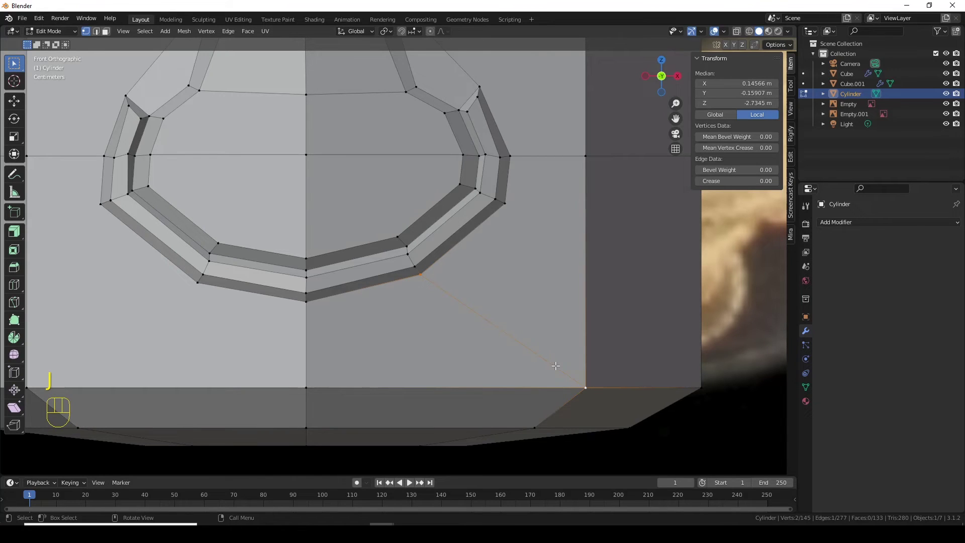
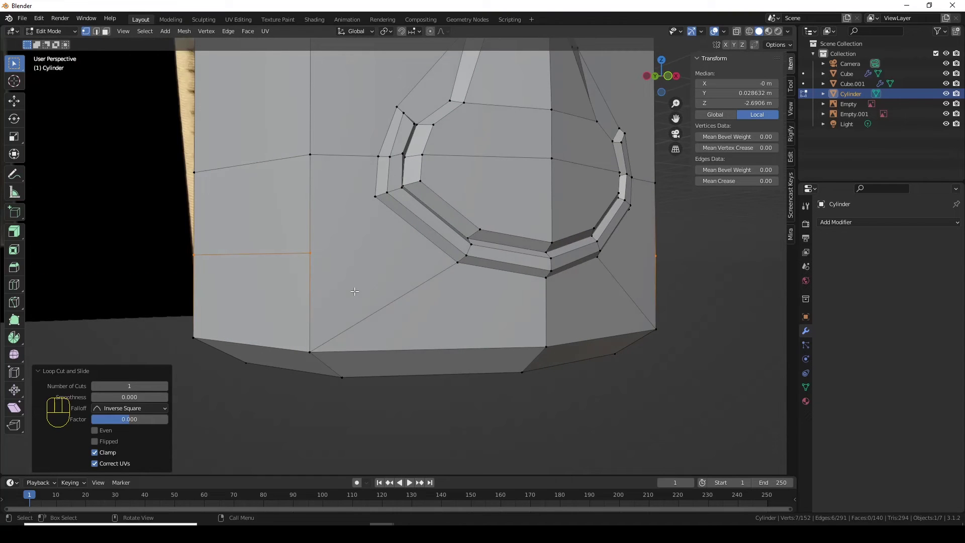
key("KP_3")
key("KP_1")
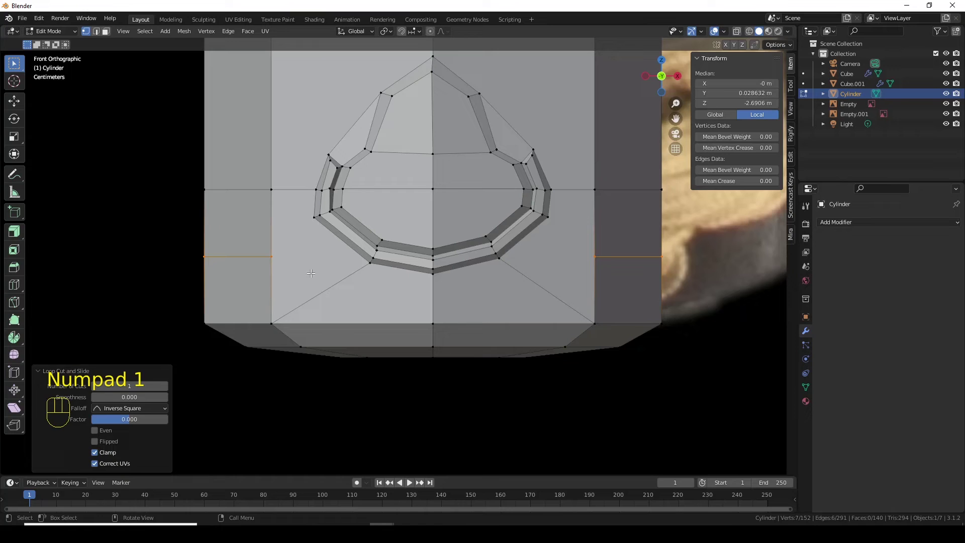
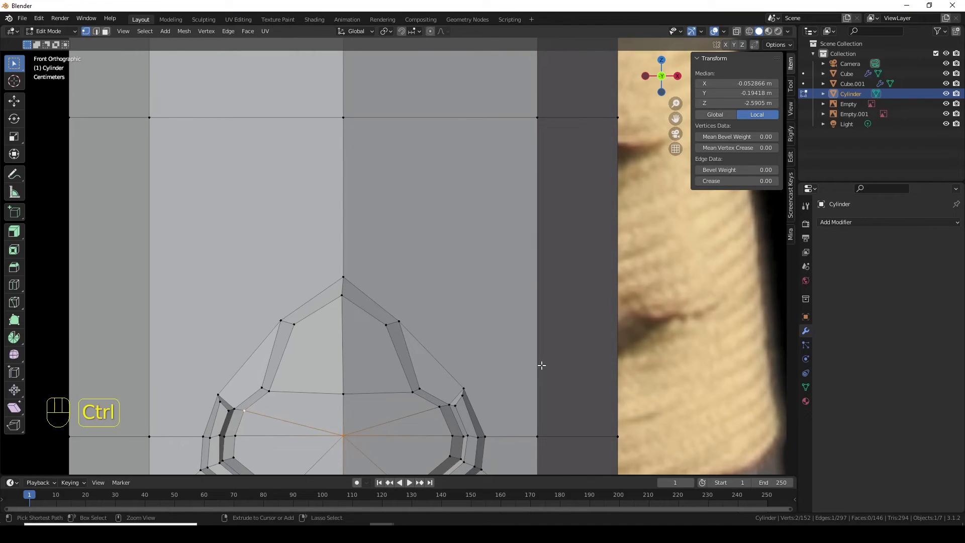
Add a loop cut across the handle side and connect the ring's peak to the upper grid corner
key("ctrl+r")
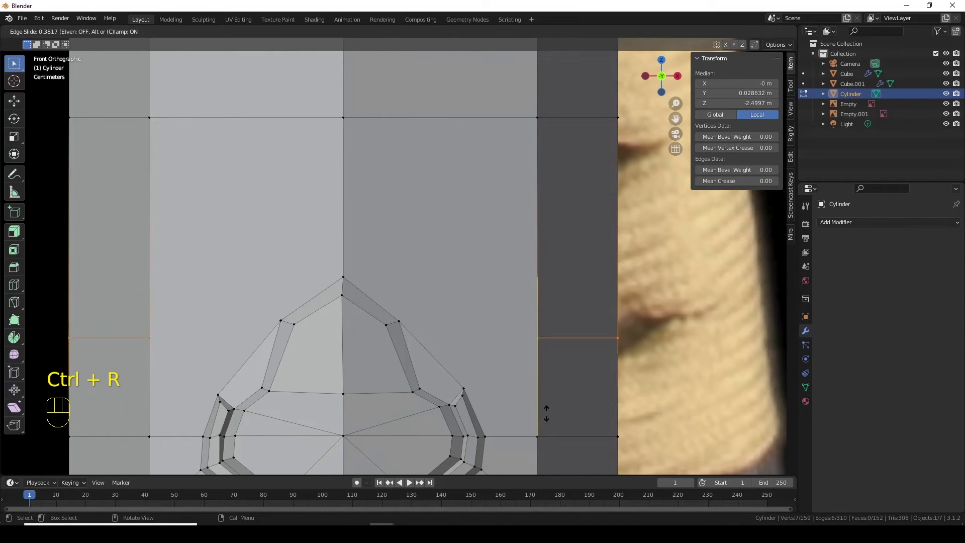
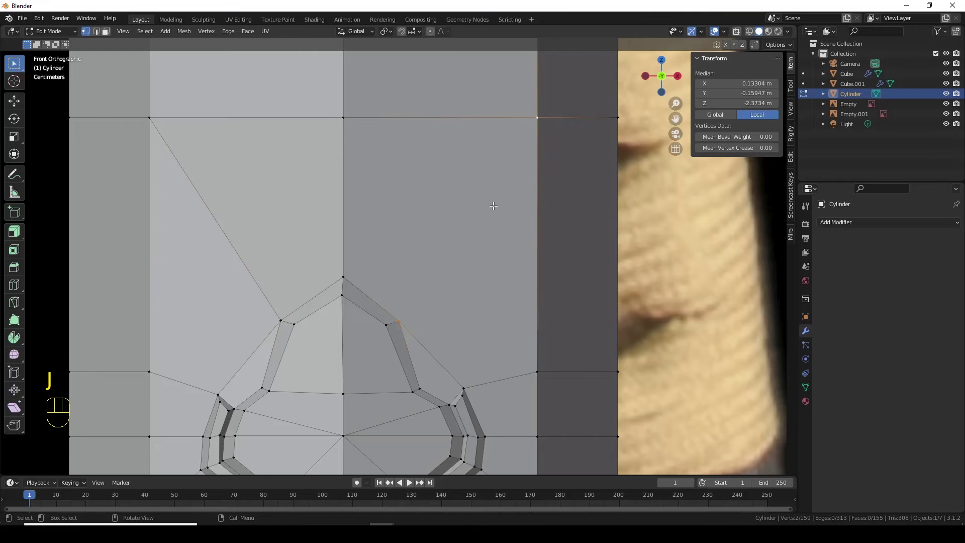
key("j")
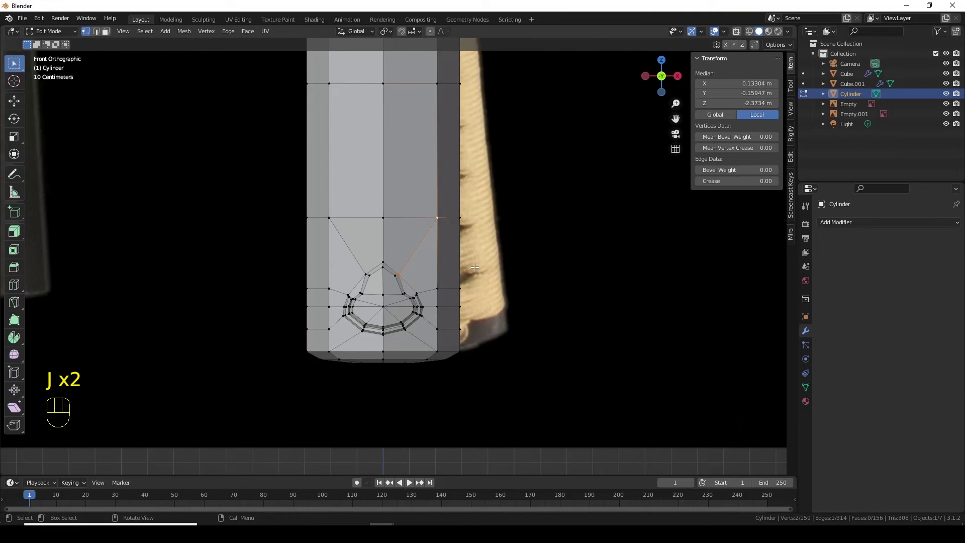
left_click_drag(458, 308, 403, 305)
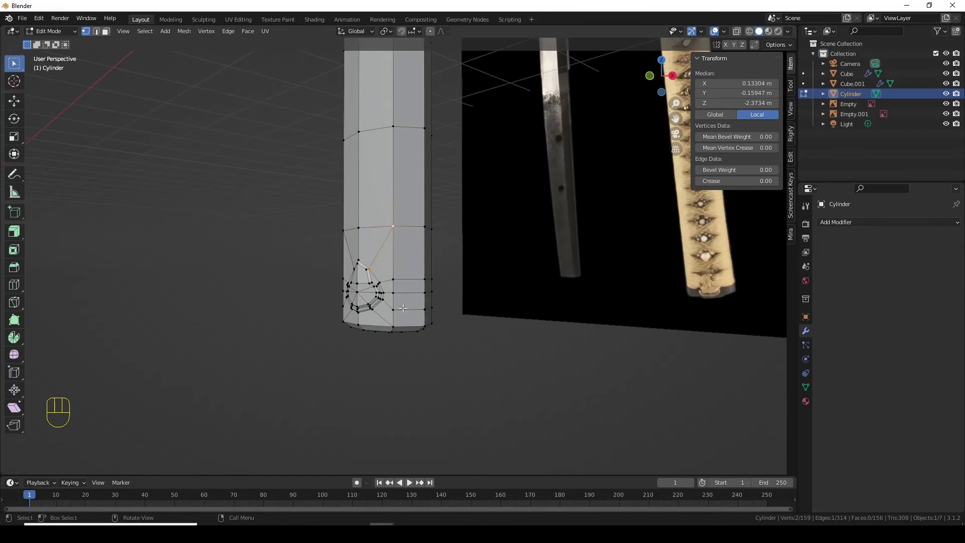
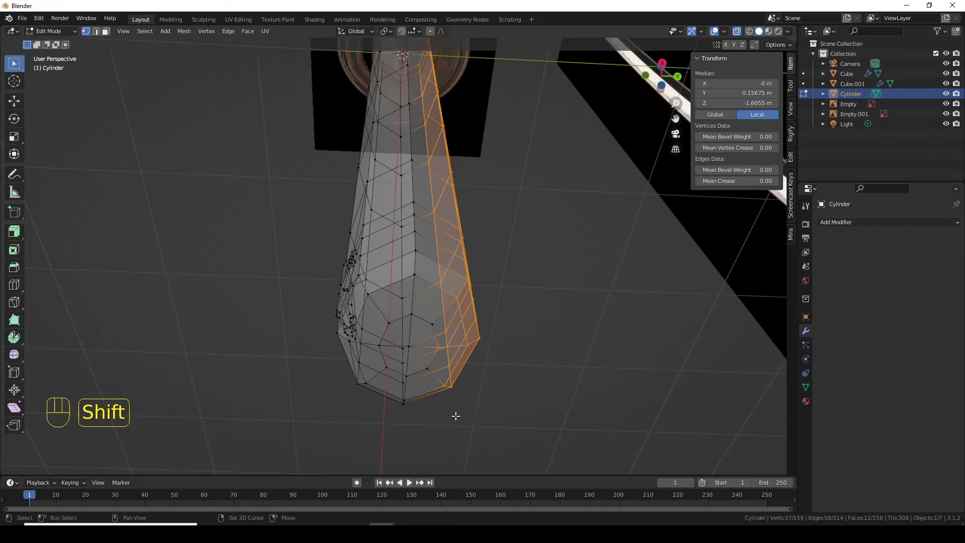
Delete one lengthwise half of the handle mesh, viewed from the right side
left_click_drag(439, 327, 427, 308)
key("KP_3")
key("Delete")
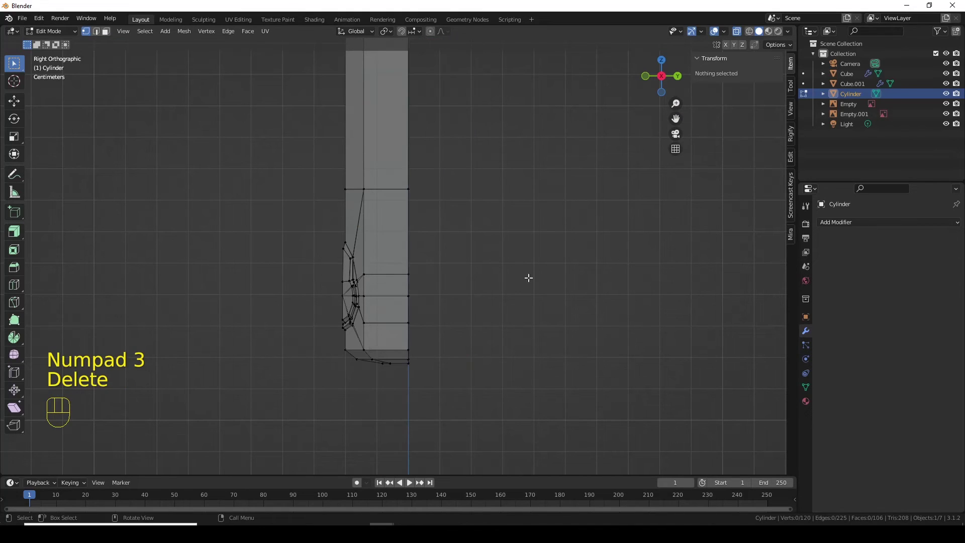
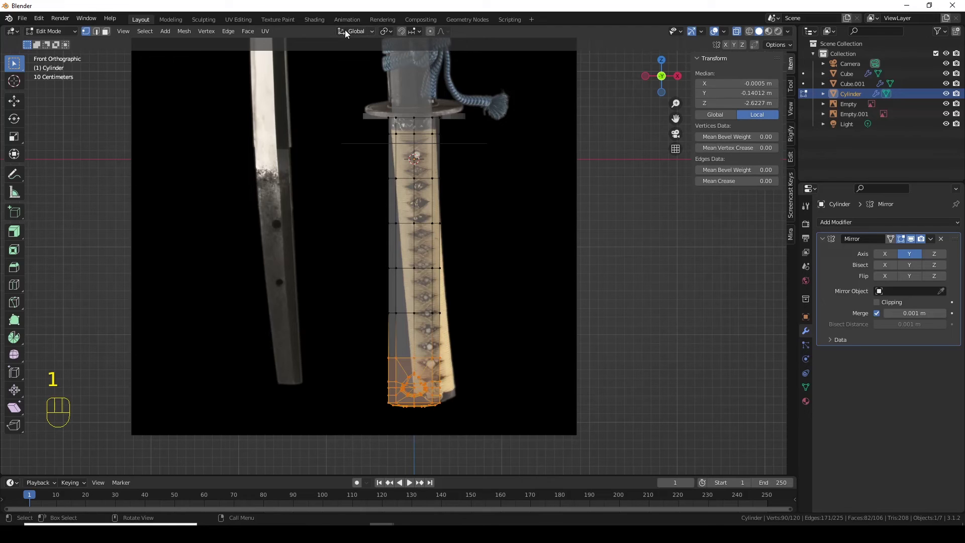
With Proportional Editing on, move the handle's bottom section to follow the reference photo
left_click(434, 32)
key("g")
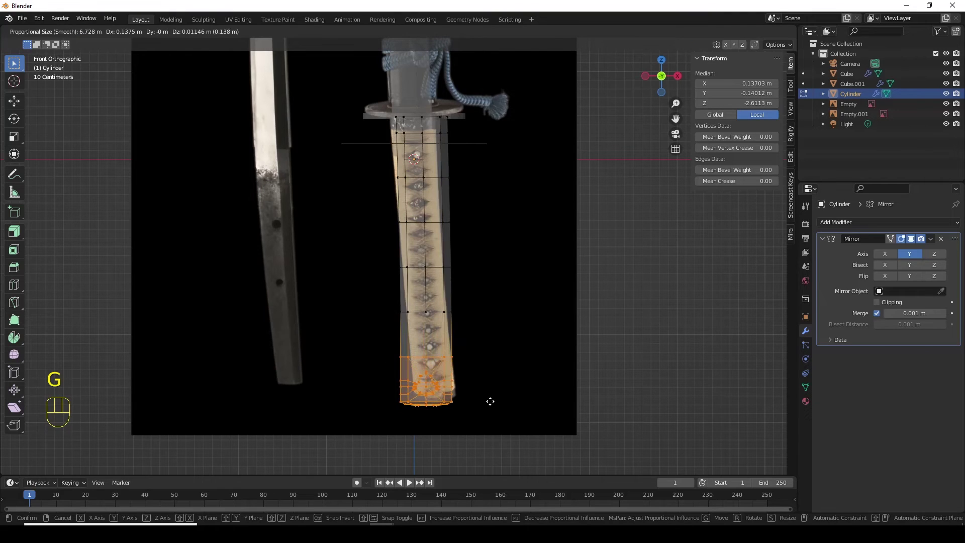
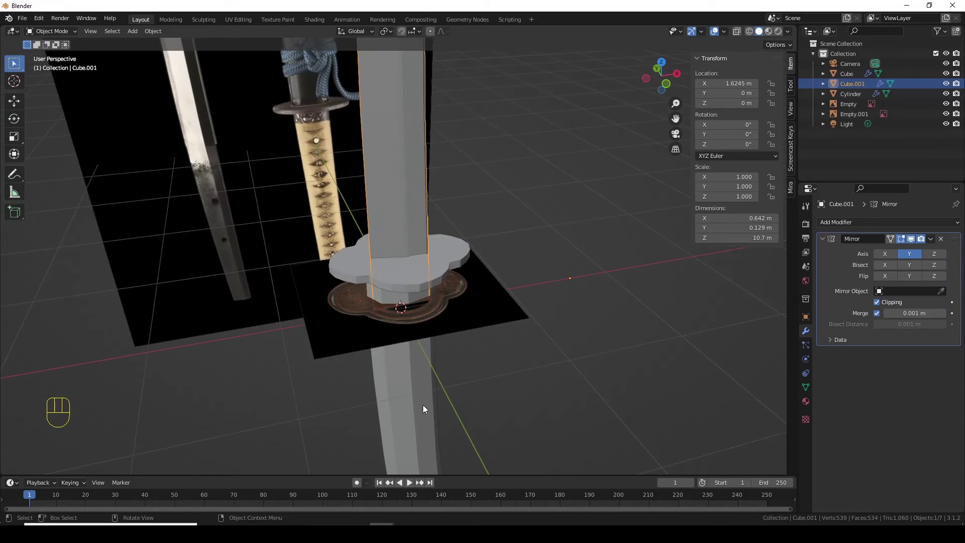
left_click_drag(426, 399, 432, 293)
middle_click(424, 365)
middle_click(430, 360)
left_click_drag(421, 342, 420, 340)
left_click_drag(433, 354, 514, 341)
Shade the handle smooth via Object > Shade Smooth in front view
left_click_drag(611, 311, 567, 320)
key("KP_3")
key("KP_1")
middle_click(473, 279)
left_click_drag(463, 358, 471, 323)
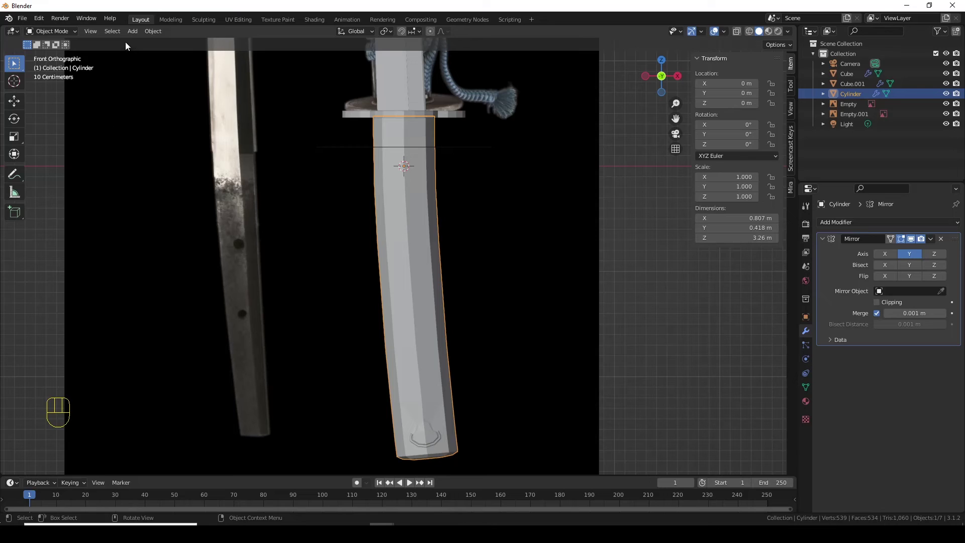
left_click(157, 31)
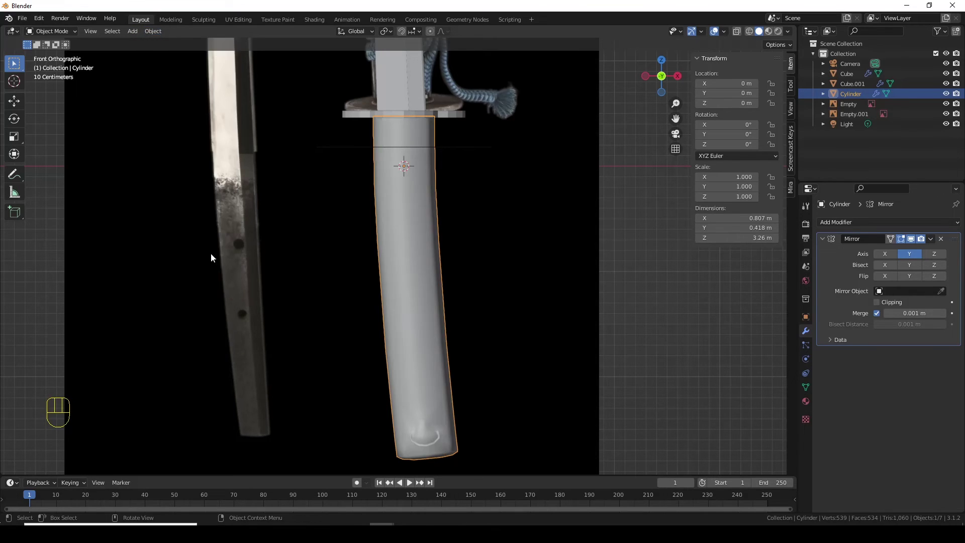
Add a Subdivision Surface modifier to the handle beneath its Mirror modifier
left_click_drag(424, 161, 426, 234)
left_click(450, 197)
left_click_drag(150, 31, 196, 247)
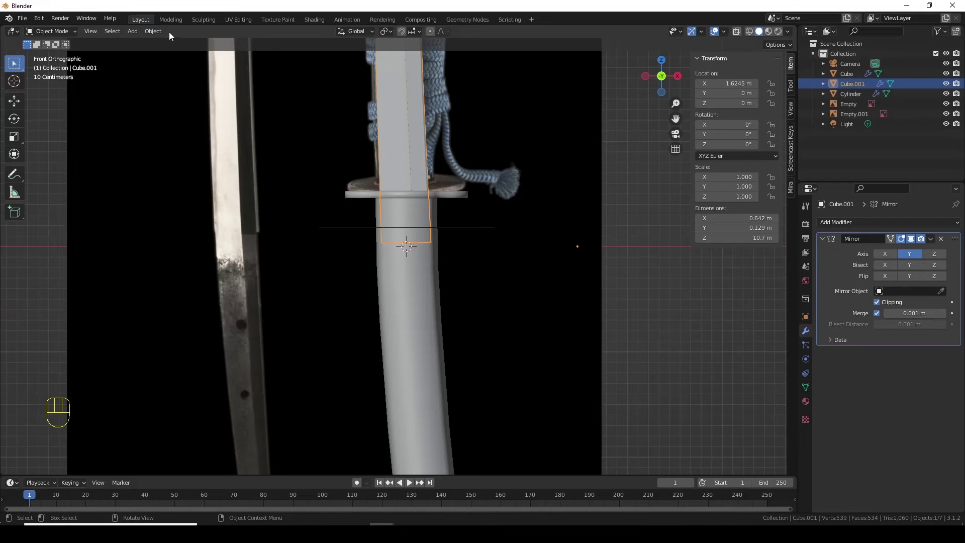
left_click_drag(160, 32, 192, 247)
left_click_drag(462, 375, 465, 275)
left_click_drag(441, 353, 420, 305)
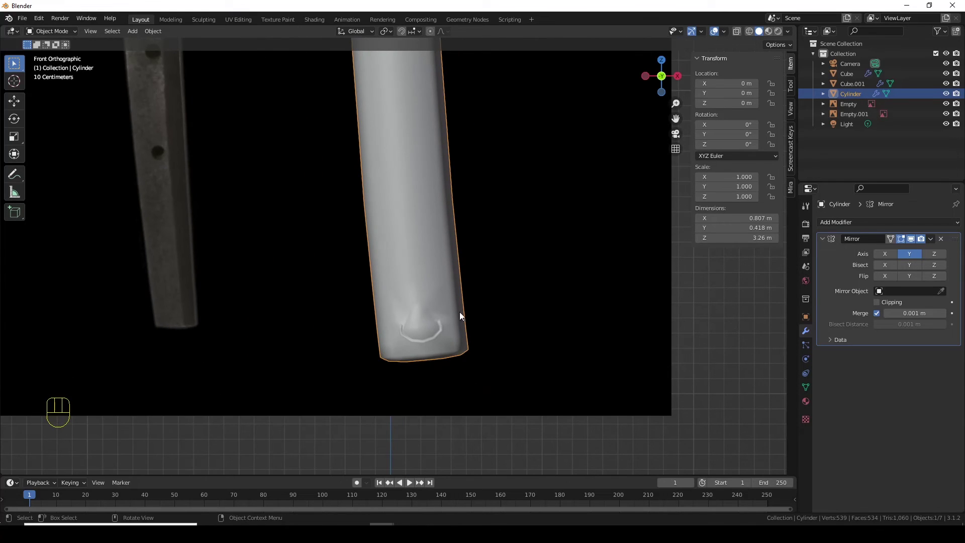
left_click_drag(929, 221, 793, 407)
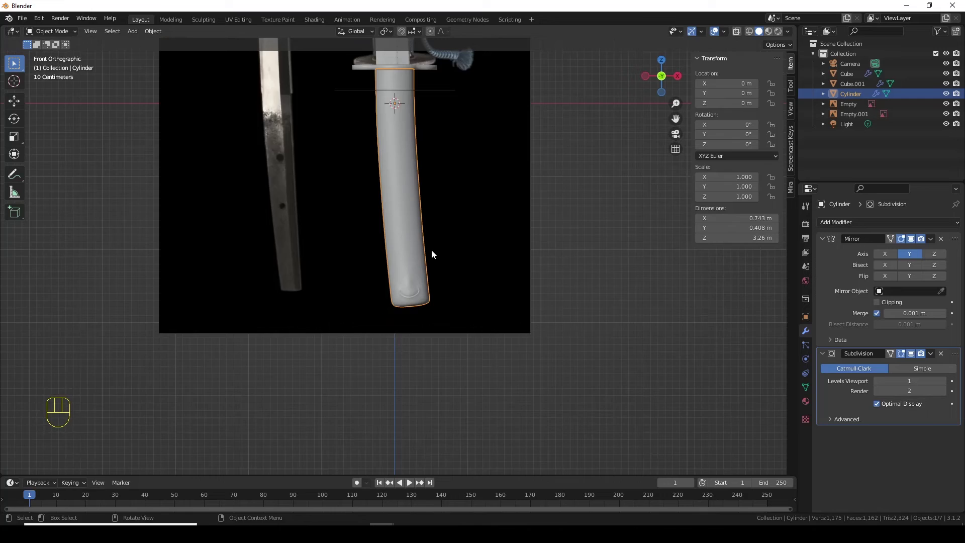
Enter Edit Mode on the smoothed handle and switch to edge select near its bottom rim
left_click_drag(415, 211, 406, 299)
left_click_drag(401, 170, 425, 342)
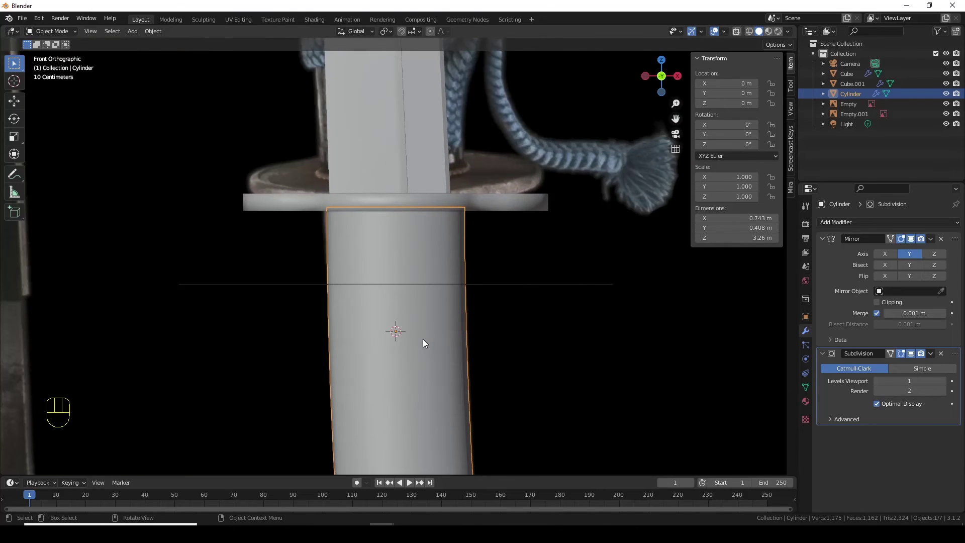
left_click_drag(412, 361, 418, 275)
left_click_drag(449, 399, 452, 332)
key("Tab")
left_click_drag(434, 378, 405, 243)
left_click_drag(424, 374, 430, 279)
middle_click(436, 365)
middle_click(454, 319)
key("2")
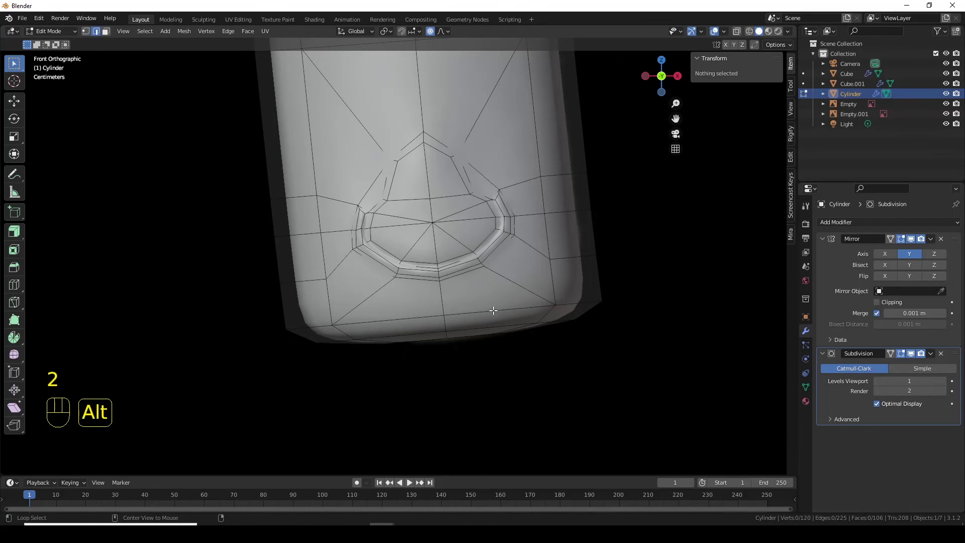
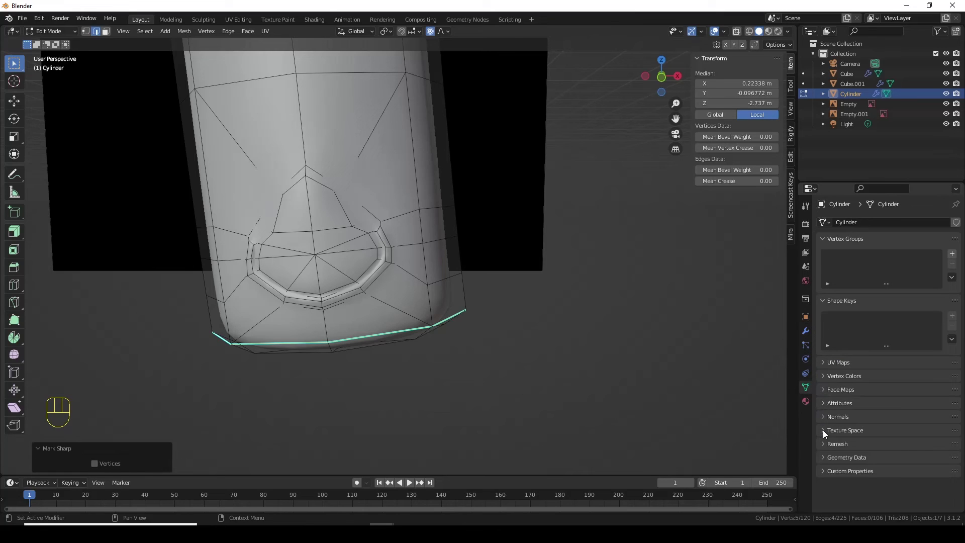
Enable Auto Smooth in the handle's Normals settings and inspect the bottom edge
left_click(826, 416)
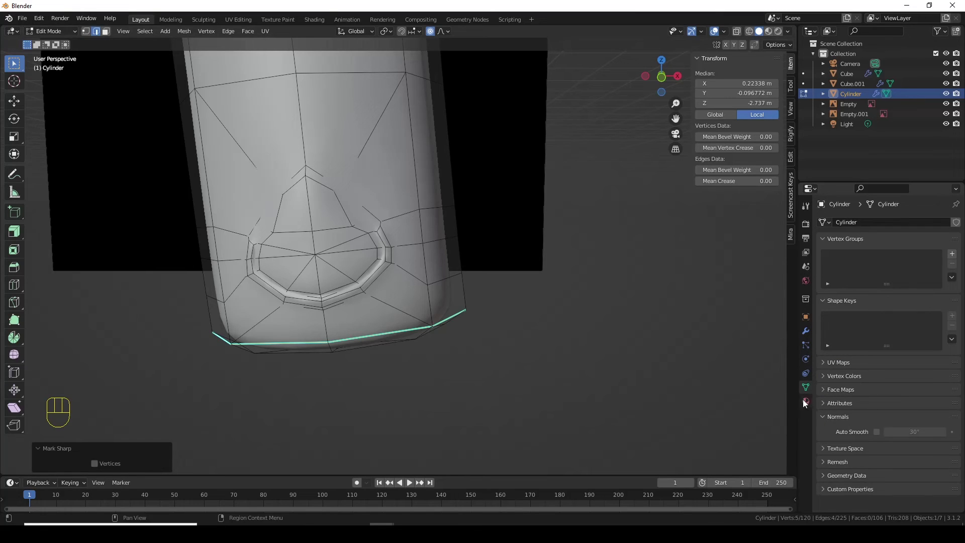
left_click(877, 433)
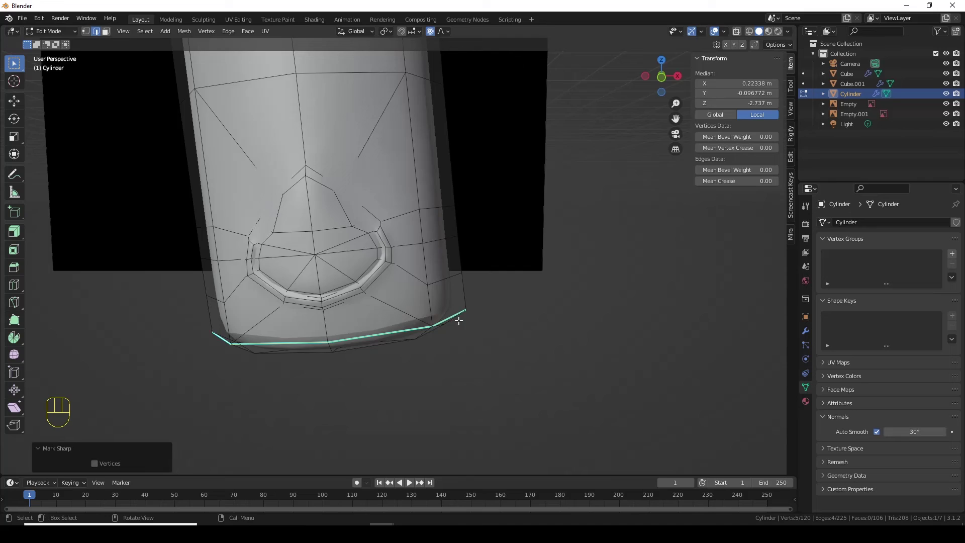
left_click_drag(471, 321, 450, 317)
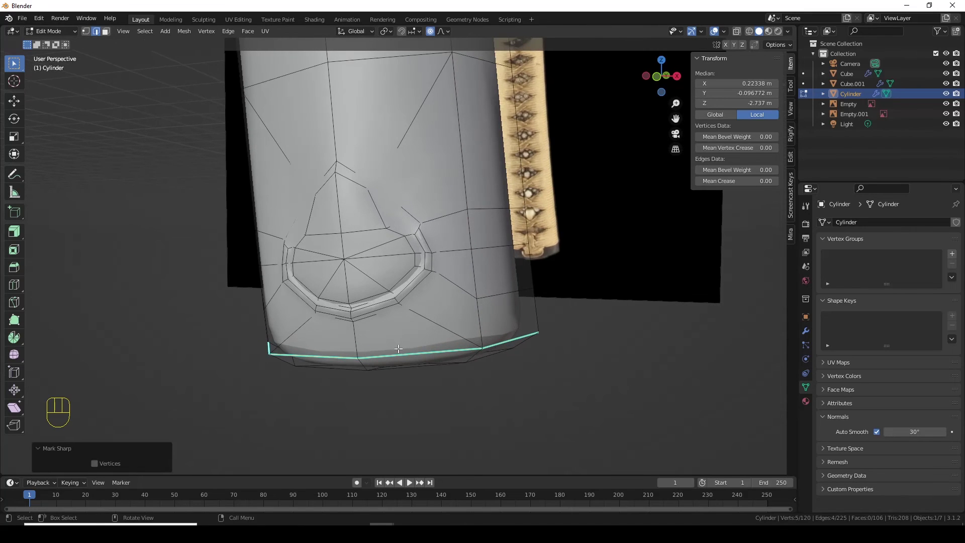
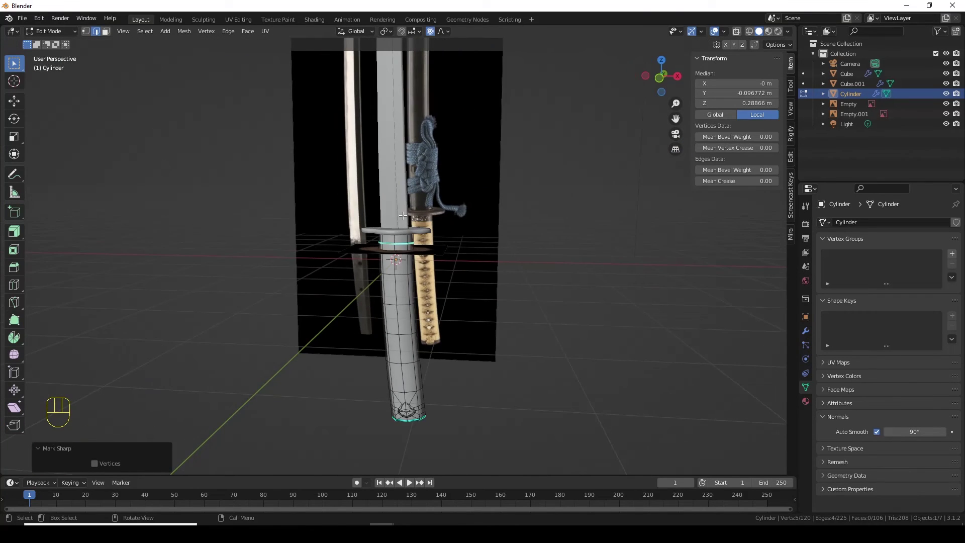
Nudge vertices at the indent's corners with proportional falloff to even out the outline
middle_click(417, 239)
middle_click(457, 266)
left_click_drag(464, 285, 448, 243)
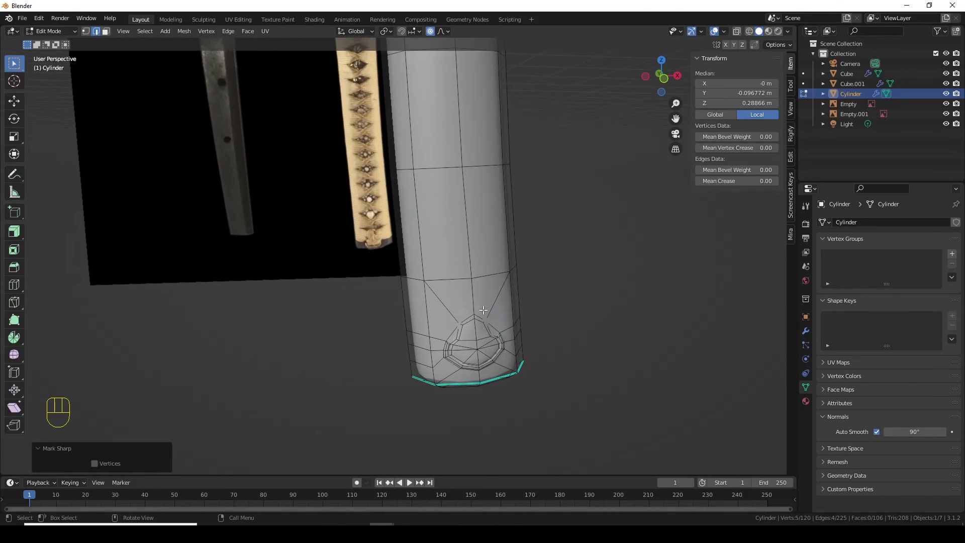
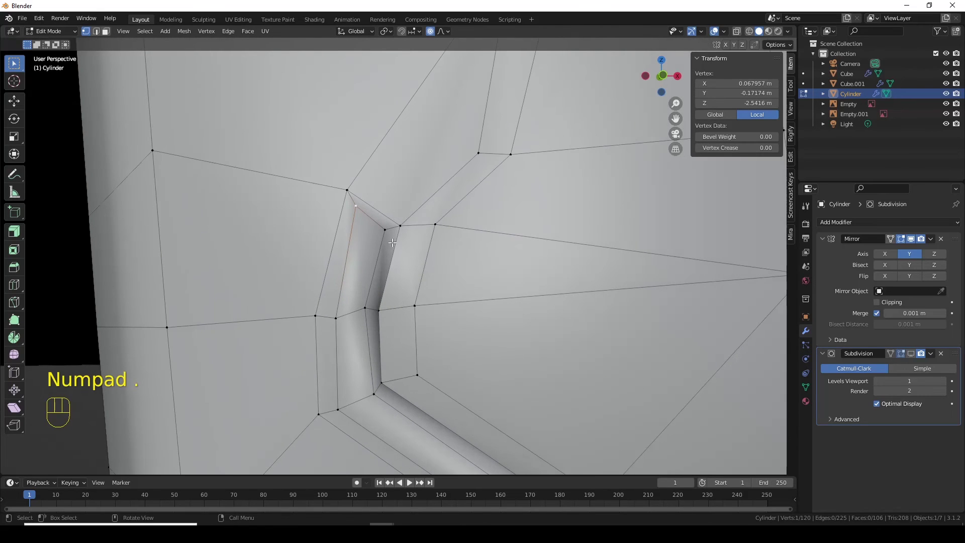
key("g")
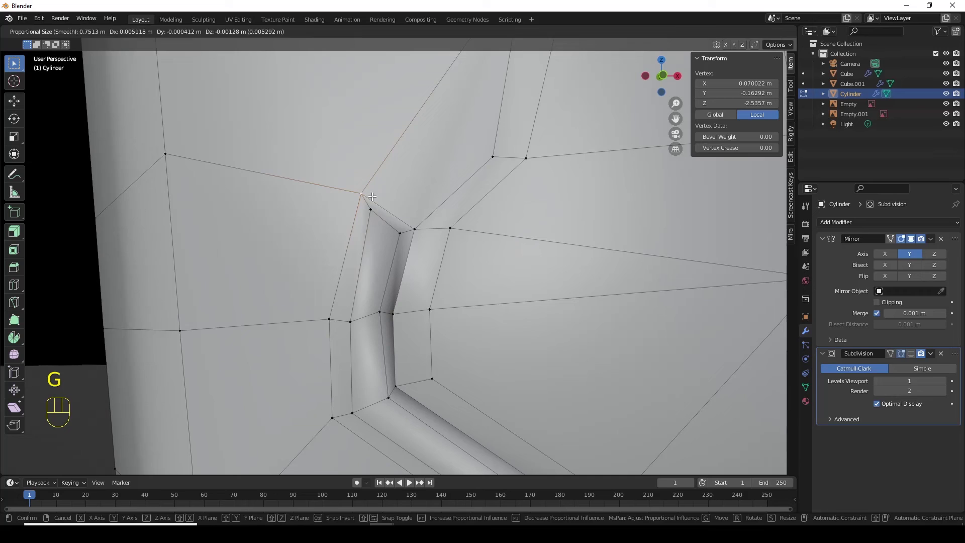
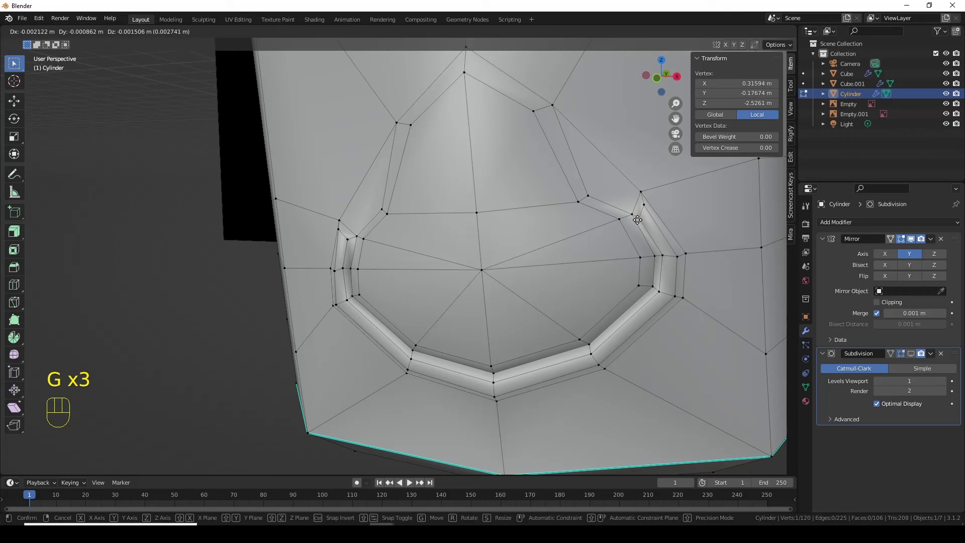
left_click(641, 218)
left_click(636, 188)
key("g")
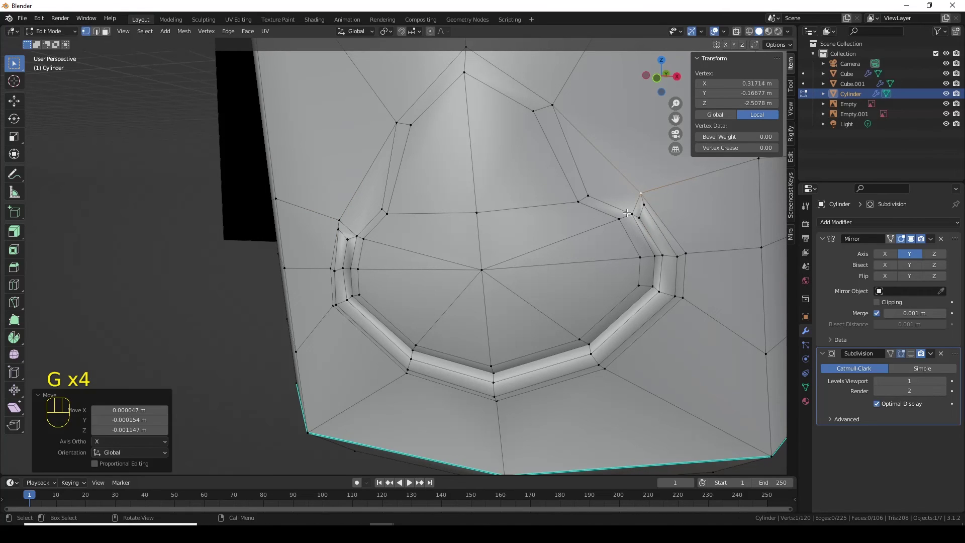
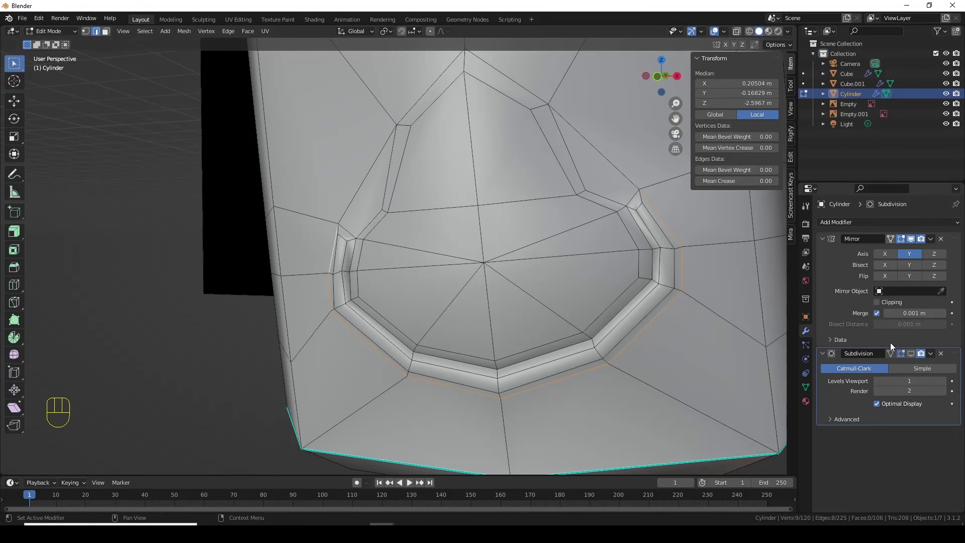
Inspect the handle's indent, toggling between Object and Edit Mode, and switch to edge select
left_click(911, 357)
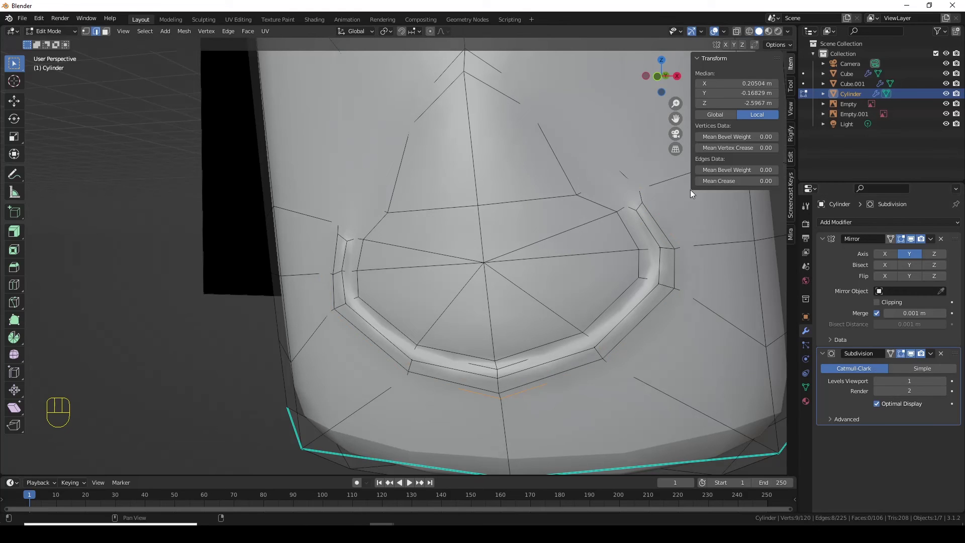
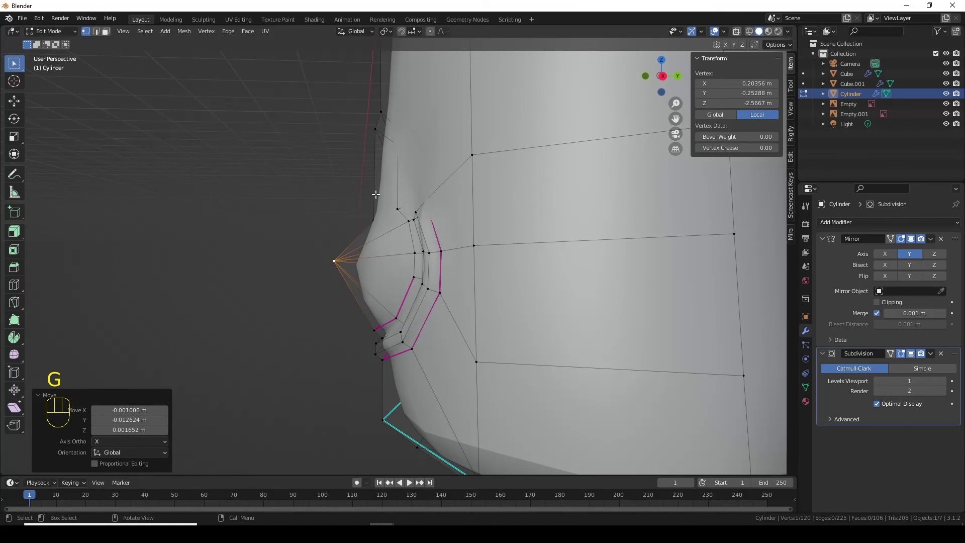
left_click_drag(381, 291, 534, 287)
key("Tab")
left_click_drag(561, 298, 486, 289)
key("Tab")
middle_click(488, 251)
key("2")
Select both edge loops rimming the indent and crease them at full strength
left_click(489, 212)
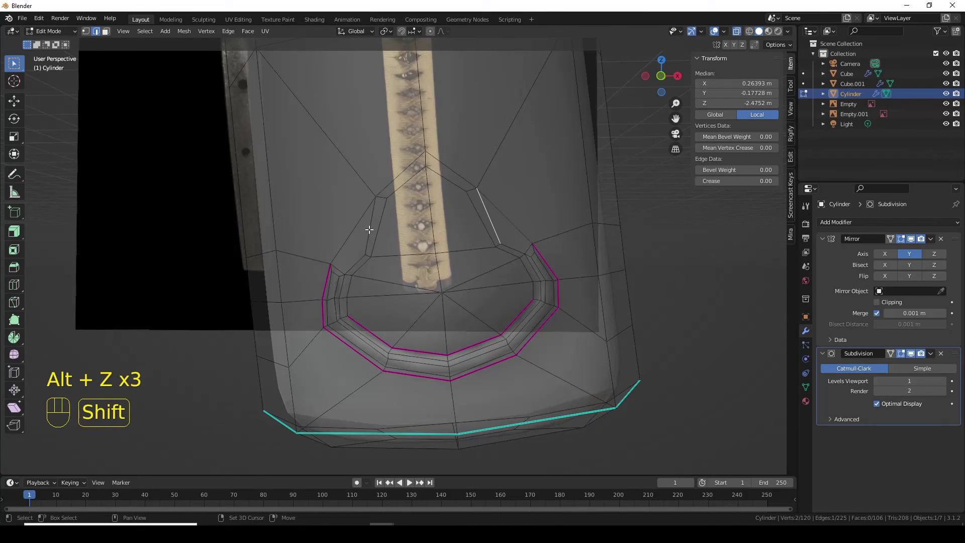
left_click(357, 259)
middle_click(513, 263)
left_click(514, 248)
key("alt+z")
middle_click(490, 299)
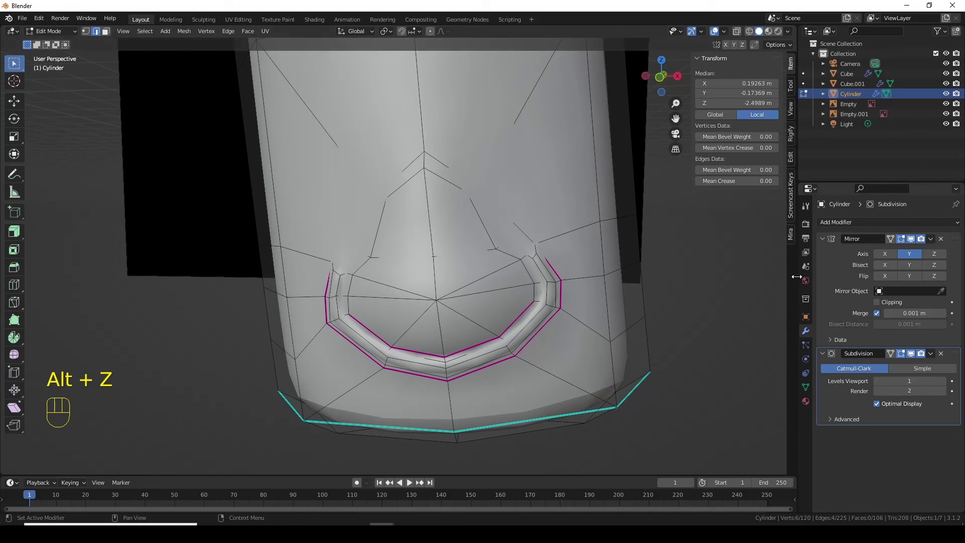
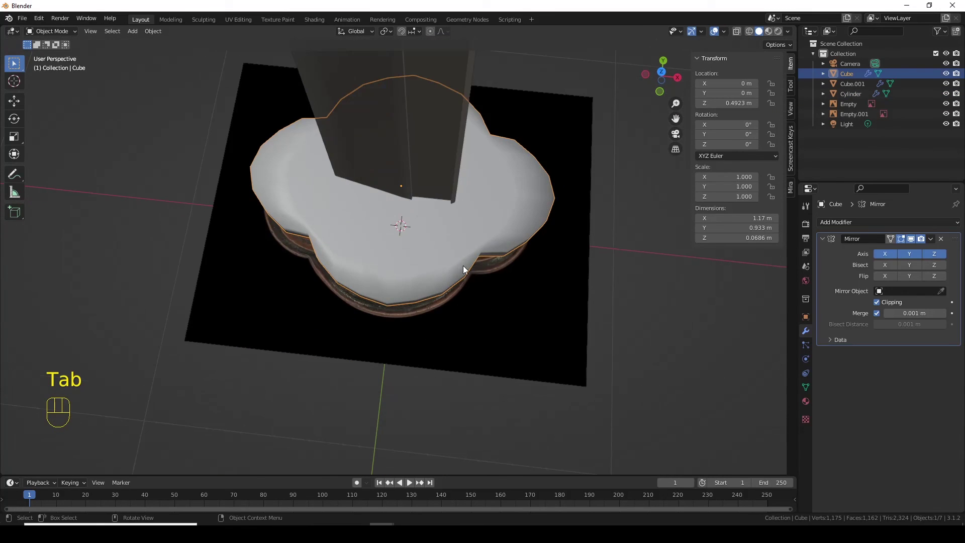
Add a Subdivision Surface modifier to the tsuba after its Mirror modifier
left_click_drag(873, 225, 781, 409)
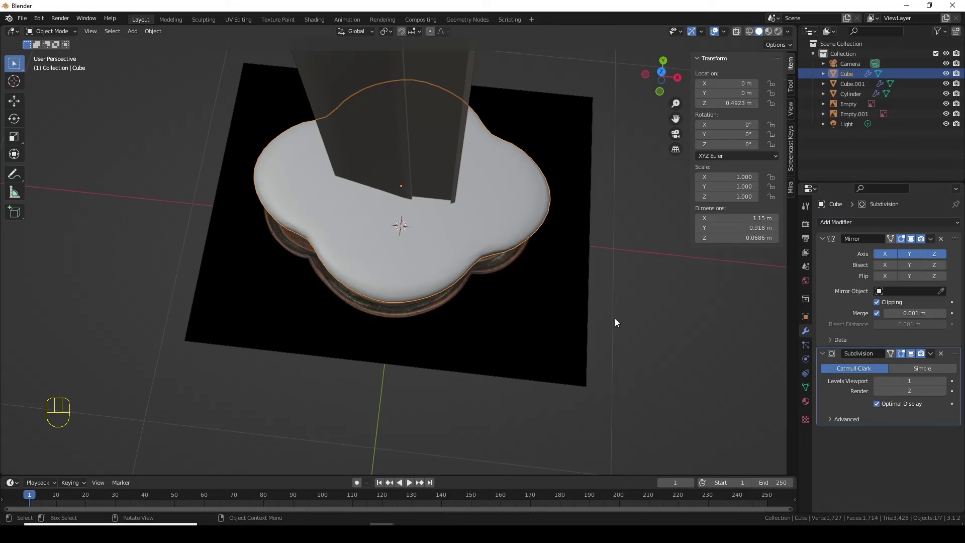
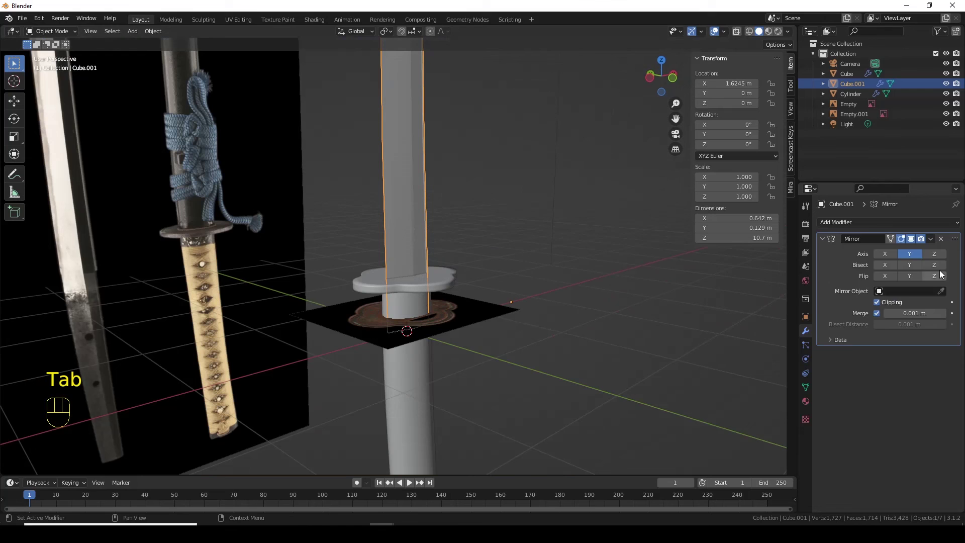
Add a Subdivision Surface modifier to the blade and inspect its mesh in edge select mode
left_click_drag(882, 221, 782, 408)
left_click_drag(724, 346, 625, 338)
left_click_drag(521, 273, 534, 387)
middle_click(436, 343)
left_click_drag(450, 349, 462, 320)
key("Tab")
middle_click(450, 353)
key("alt+z")
middle_click(454, 381)
left_click_drag(450, 404, 428, 418)
key("2")
middle_click(430, 417)
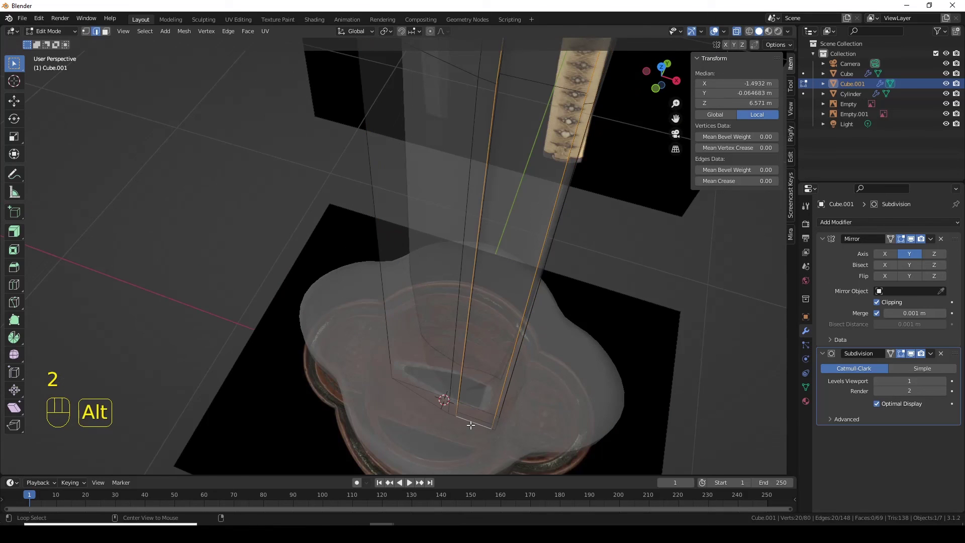
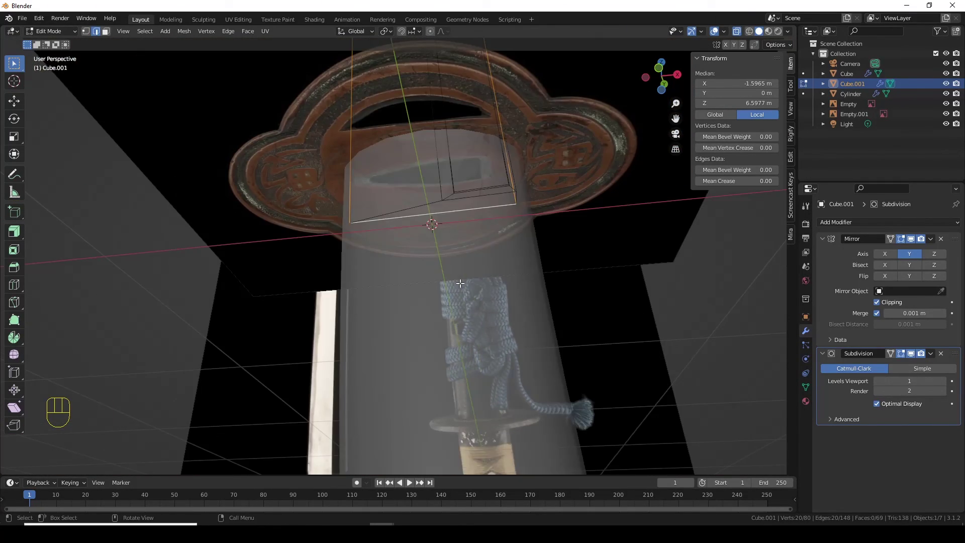
key("alt+z")
Hide the handle and tsuba, leaving only the blade, and return to editing its mesh
middle_click(457, 280)
middle_click(458, 328)
key("Tab")
left_click_drag(504, 290, 492, 330)
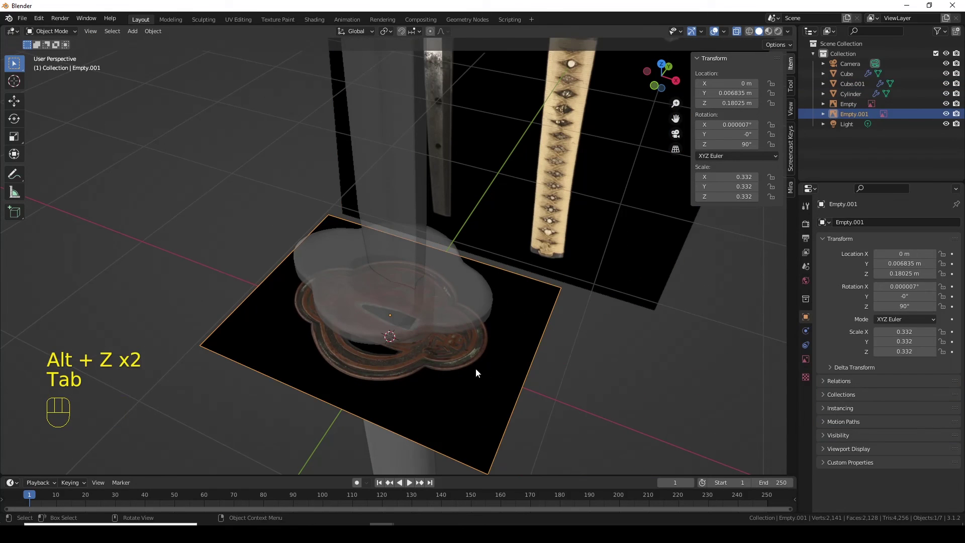
left_click(472, 309)
left_click(392, 458)
key("h")
left_click(418, 254)
left_click_drag(425, 344, 437, 310)
key("Tab")
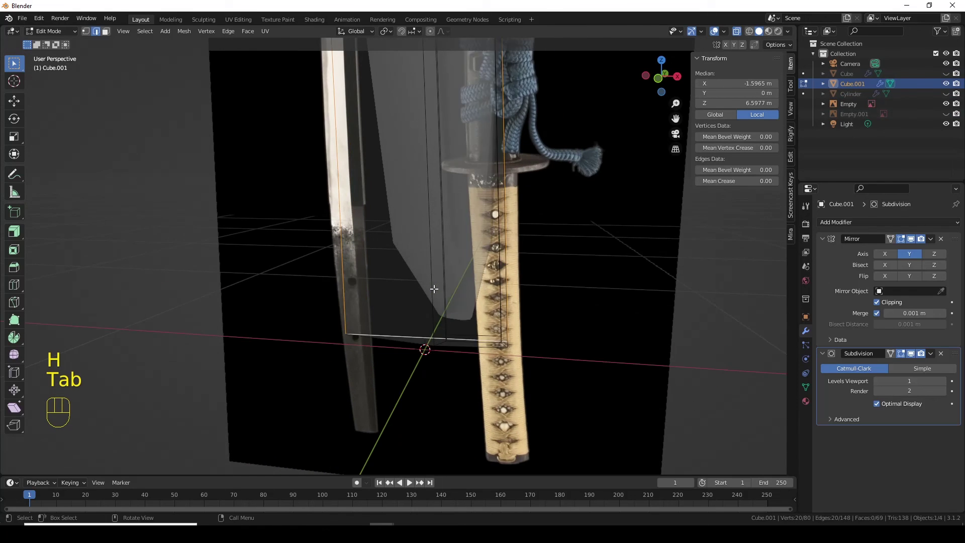
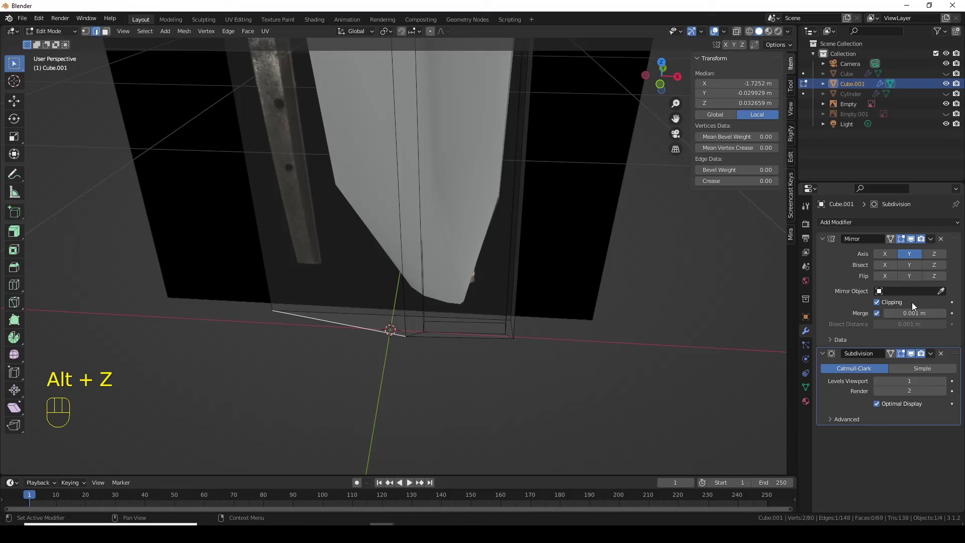
Select the outline edges along the blade's lower end for creasing
left_click(911, 353)
left_click(453, 338)
left_click_drag(536, 349, 442, 357)
left_click(238, 326)
left_click_drag(277, 334, 408, 334)
left_click_drag(463, 358, 451, 334)
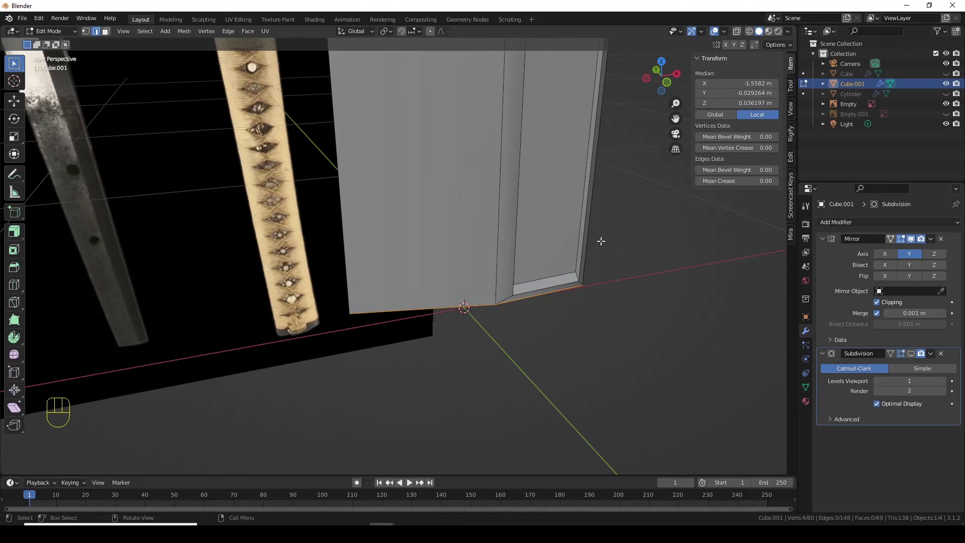
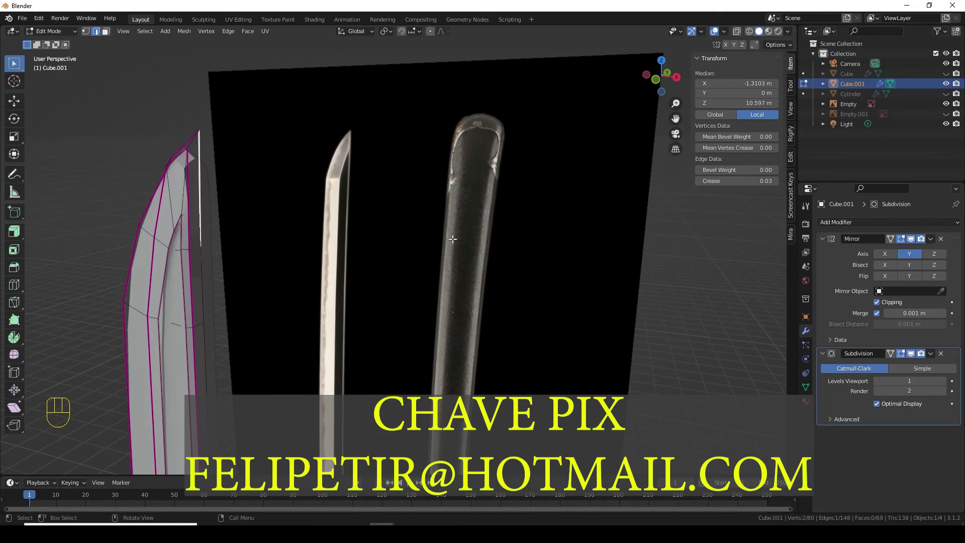
Set the blade tip edges' crease to 1.00 and unhide the handle and tsuba
key("ctrl+z")
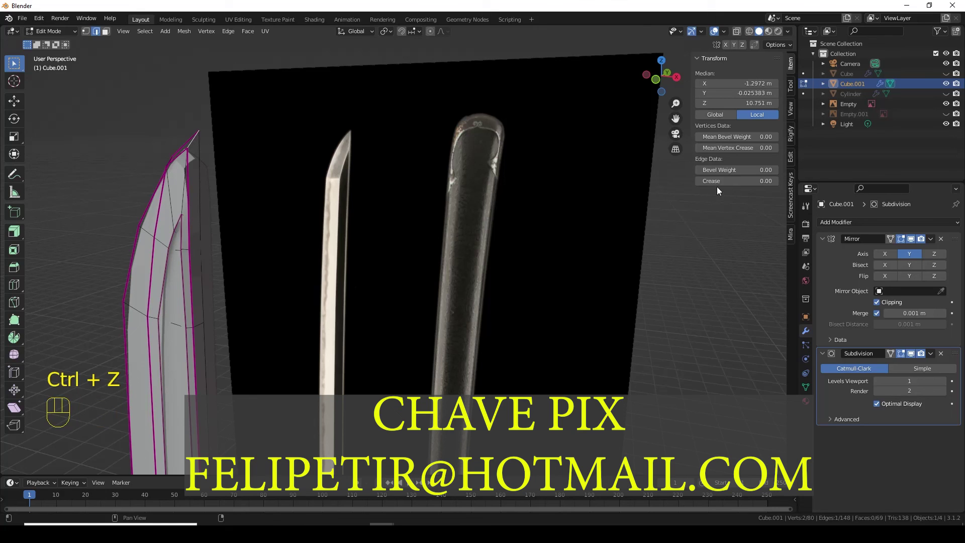
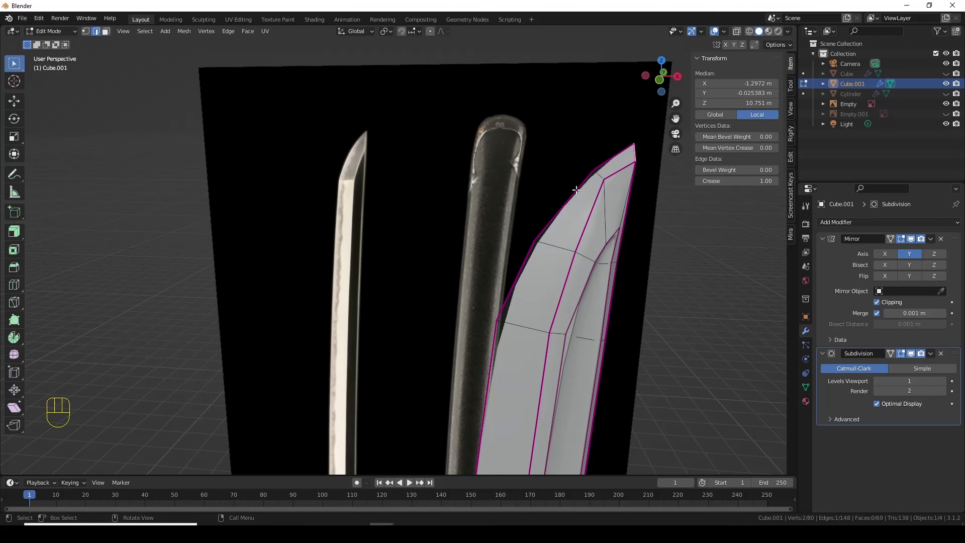
middle_click(706, 260)
key("Tab")
middle_click(611, 272)
left_click_drag(507, 308, 501, 182)
left_click_drag(443, 274, 443, 233)
left_click(419, 290)
left_click_drag(413, 337, 414, 295)
key("alt+h")
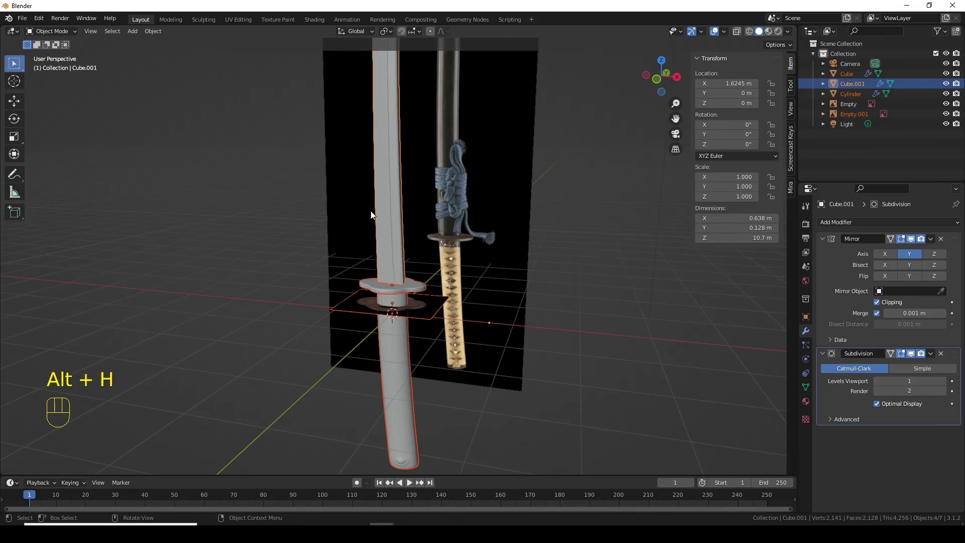
left_click_drag(483, 362, 506, 331)
left_click_drag(486, 338, 482, 313)
left_click_drag(473, 322, 481, 362)
key("KP_3")
key("KP_1")
left_click_drag(459, 205, 450, 297)
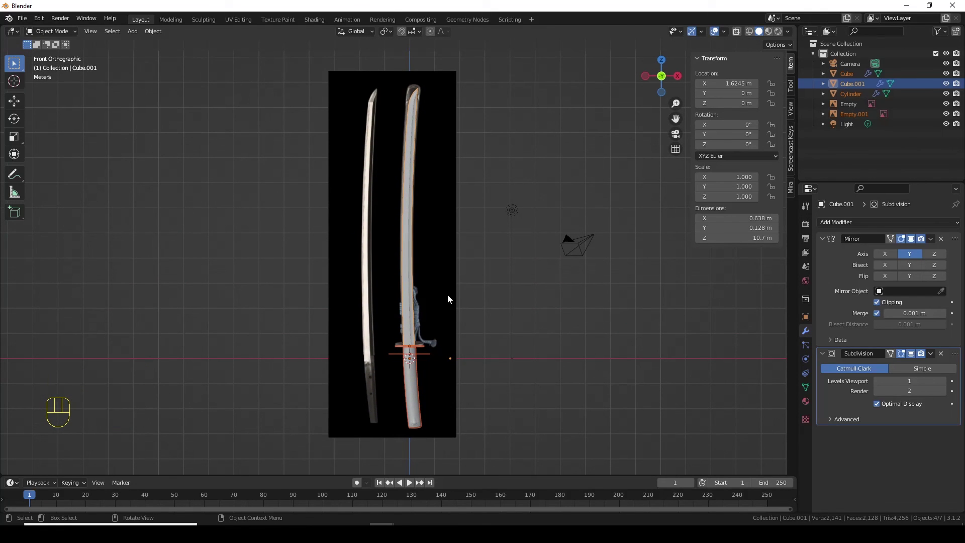